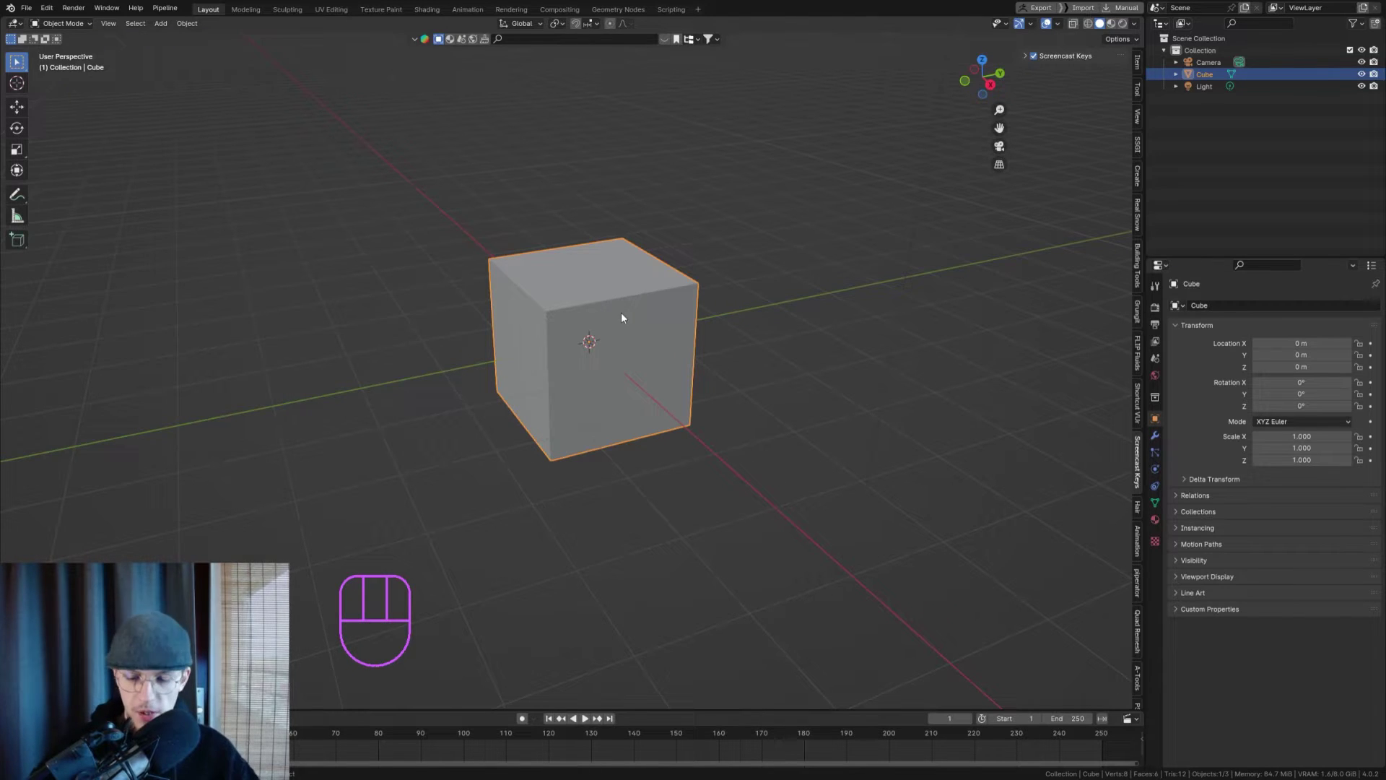
- Delete the default cube and add a Bezier curve object in its place
{"action": "key", "text": "Delete"}
{"action": "key", "text": "shift+a"}
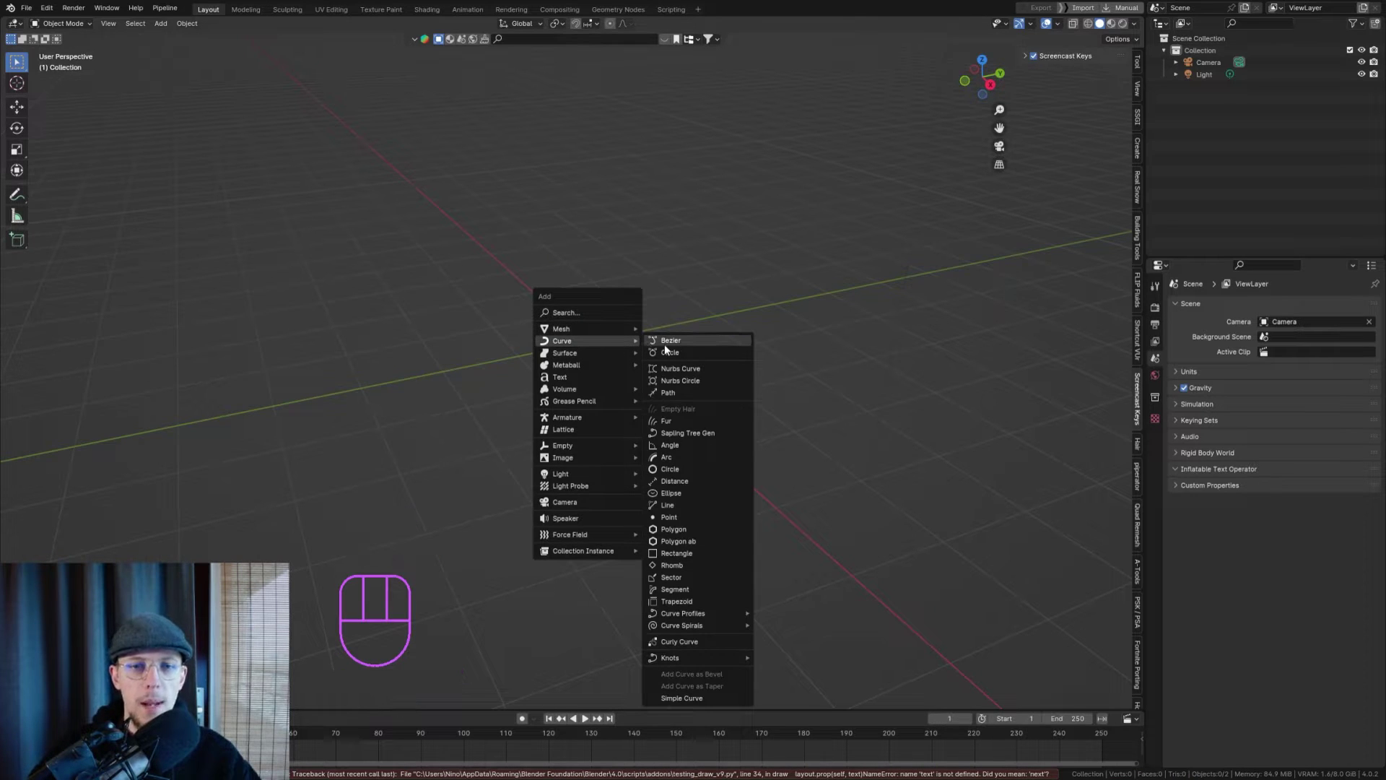
{"action": "key", "text": "KP_1"}
- In Edit Mode from the front view, delete the curve's points and draw a freehand S-shaped vertical curve
{"action": "key", "text": "Tab"}
{"action": "key", "text": "a"}
{"action": "key", "text": "Delete"}
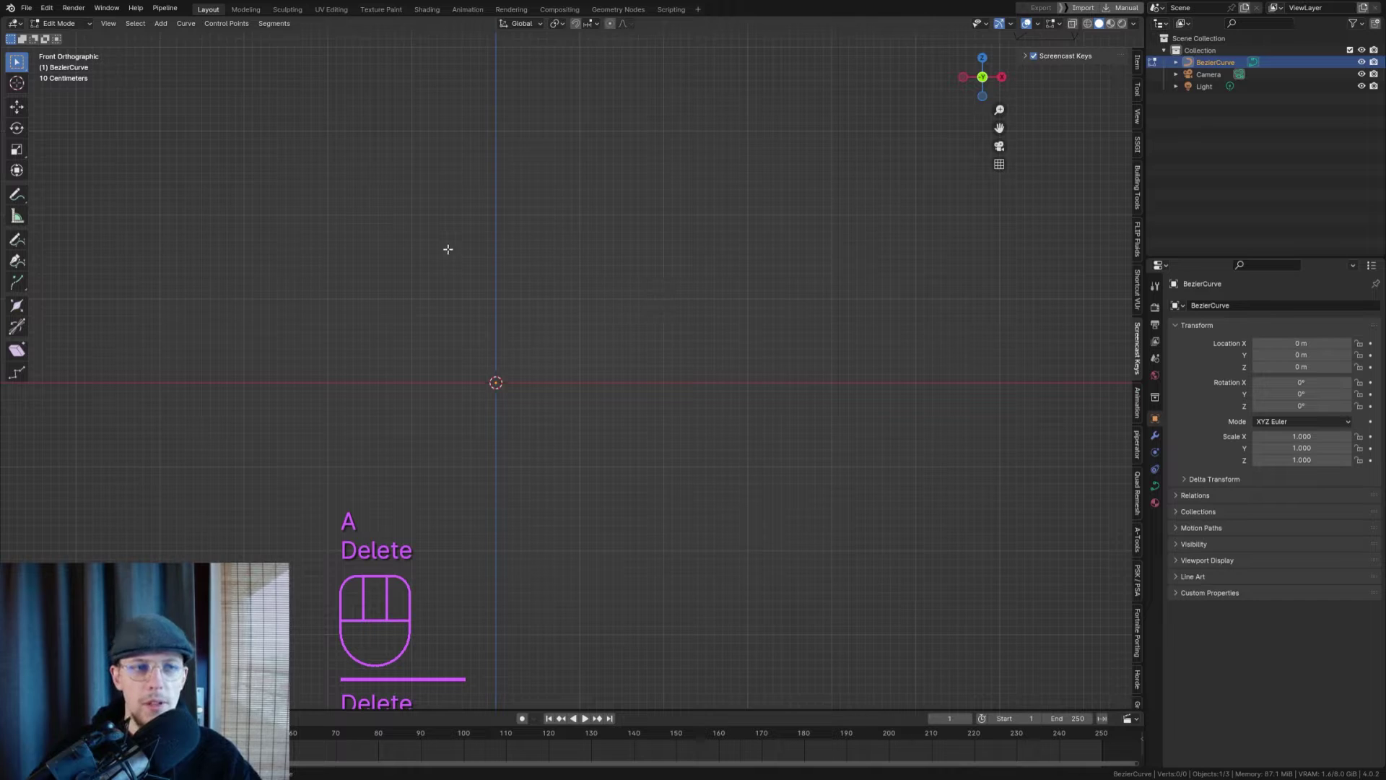
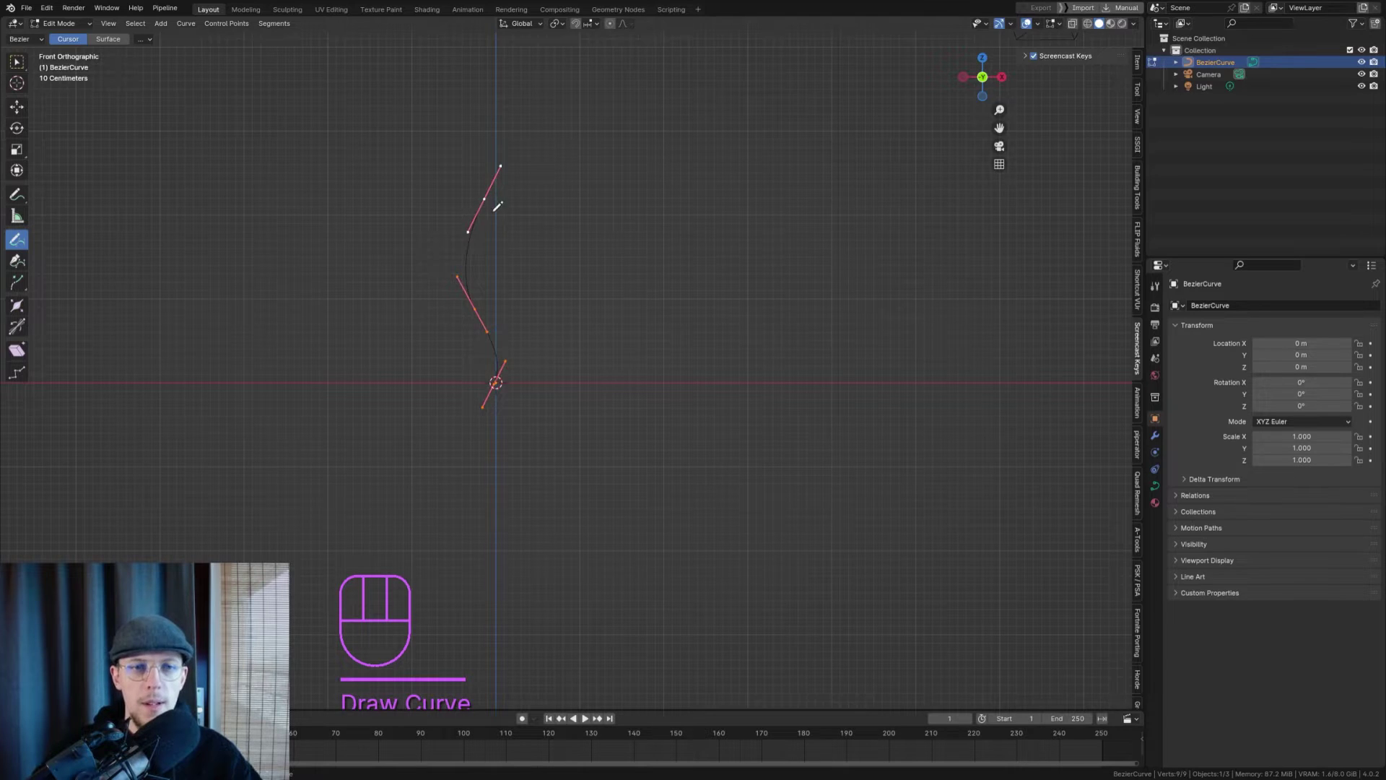
{"action": "key", "text": "Tab"}
{"action": "left_click_drag", "start_coordinate": [477, 270], "coordinate": [471, 304]}
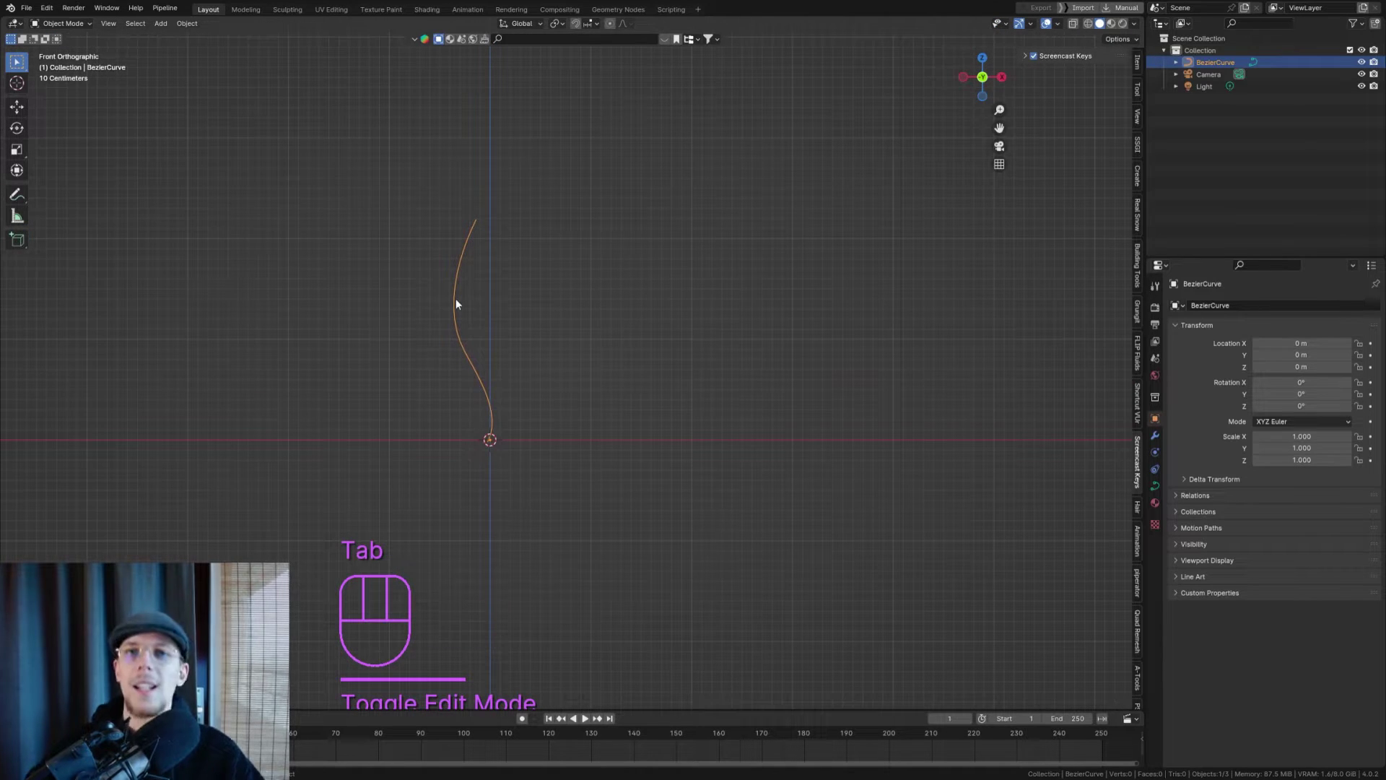
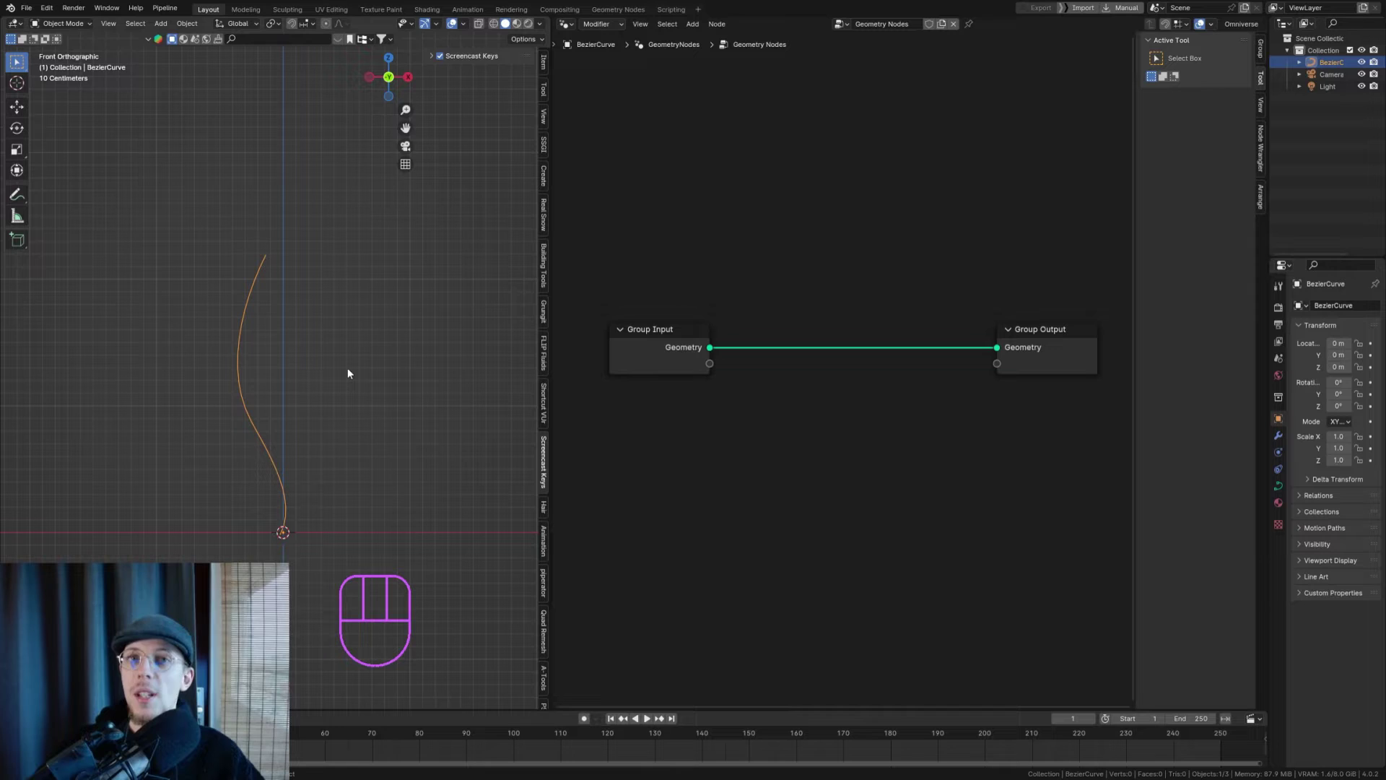
- Redraw the curve in Edit Mode after attaching the new Geometry Nodes tree, then return to Object Mode
{"action": "key", "text": "Tab"}
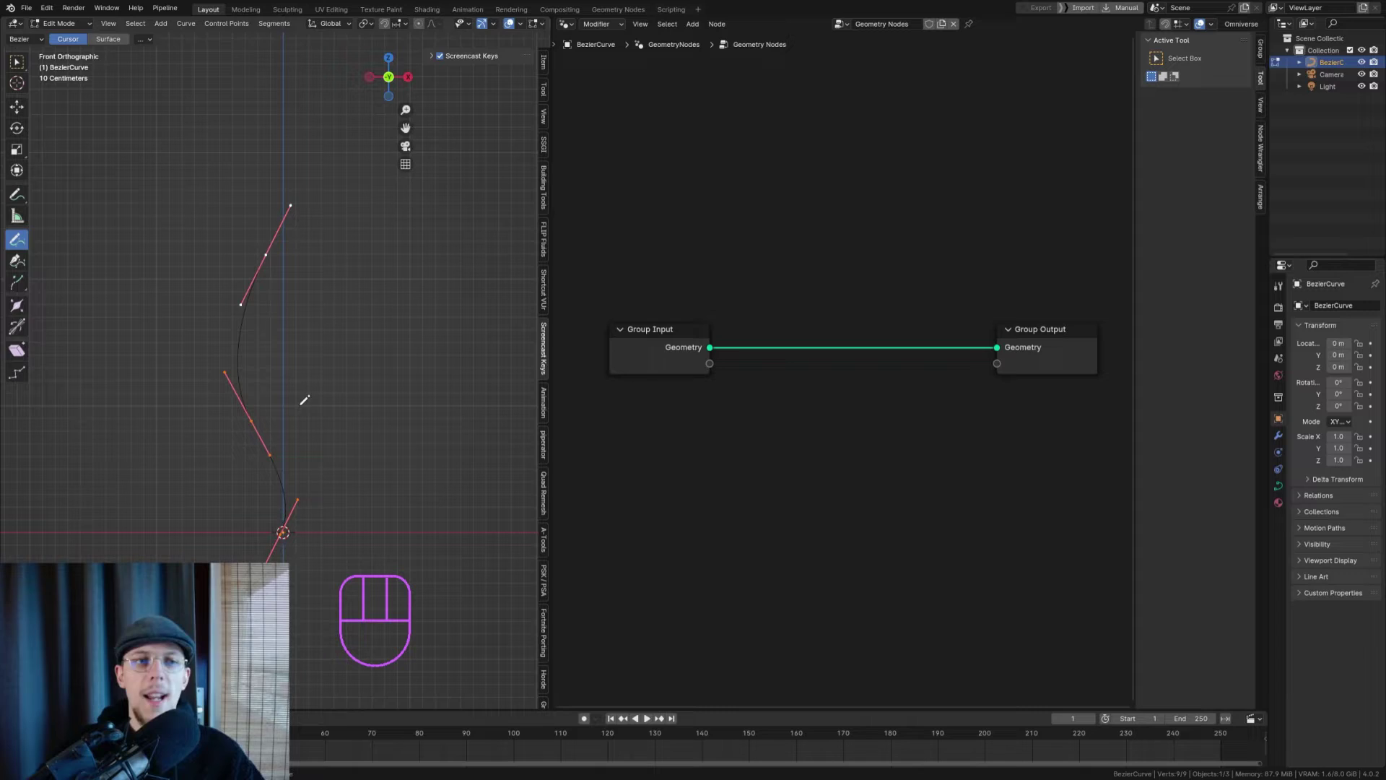
{"action": "key", "text": "Tab"}
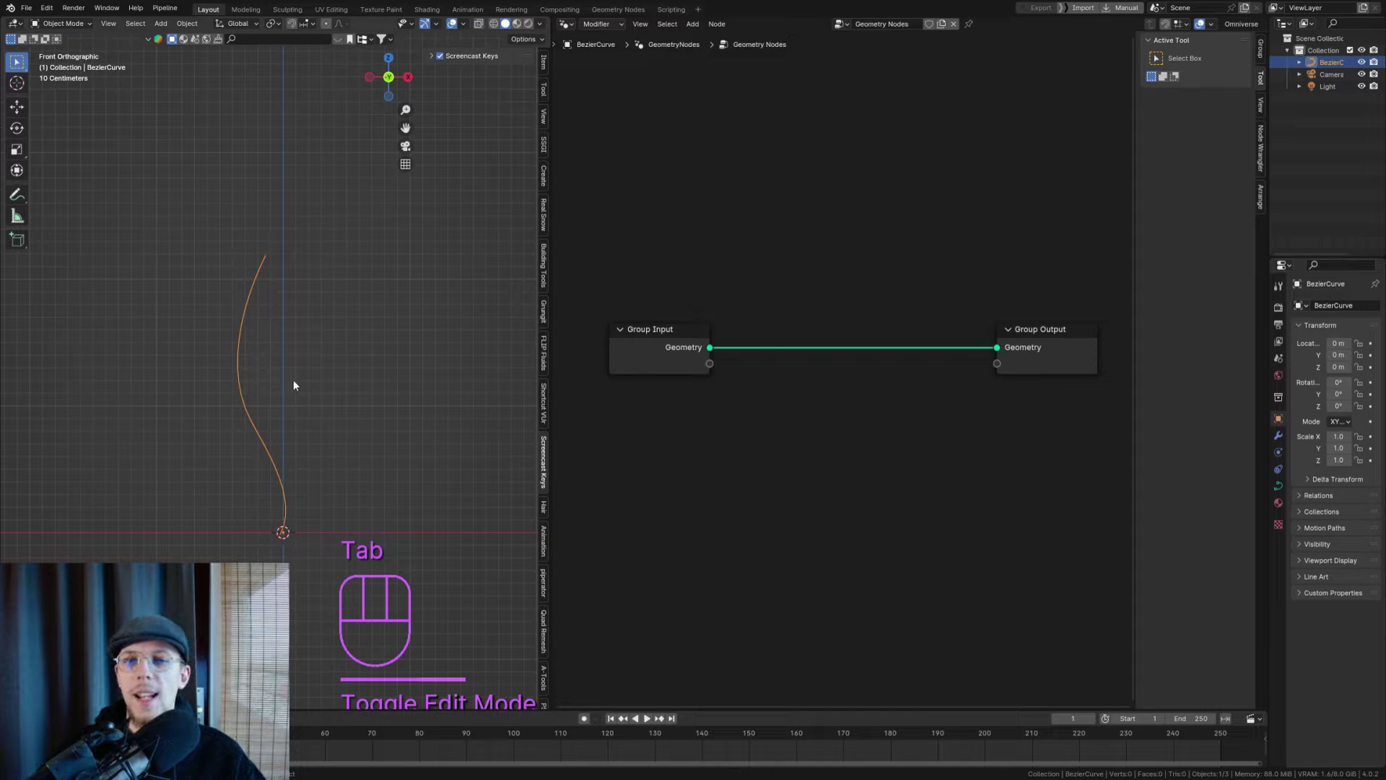
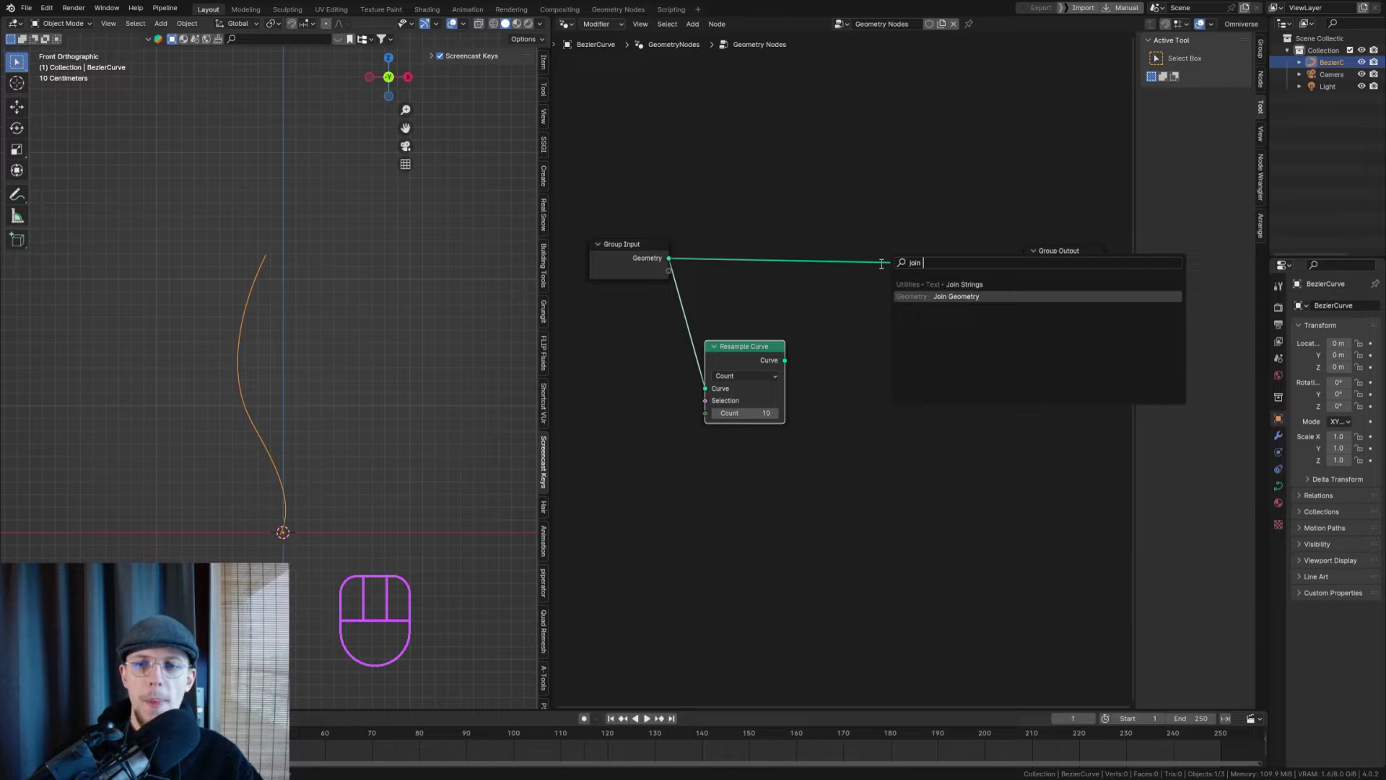
- Place a Join Geometry node before Group Output and a Resample Curve (Count 10) feeding into it
{"action": "left_click", "coordinate": [786, 363]}
{"action": "left_click_drag", "start_coordinate": [871, 326], "coordinate": [901, 298]}
{"action": "middle_click", "coordinate": [871, 394]}
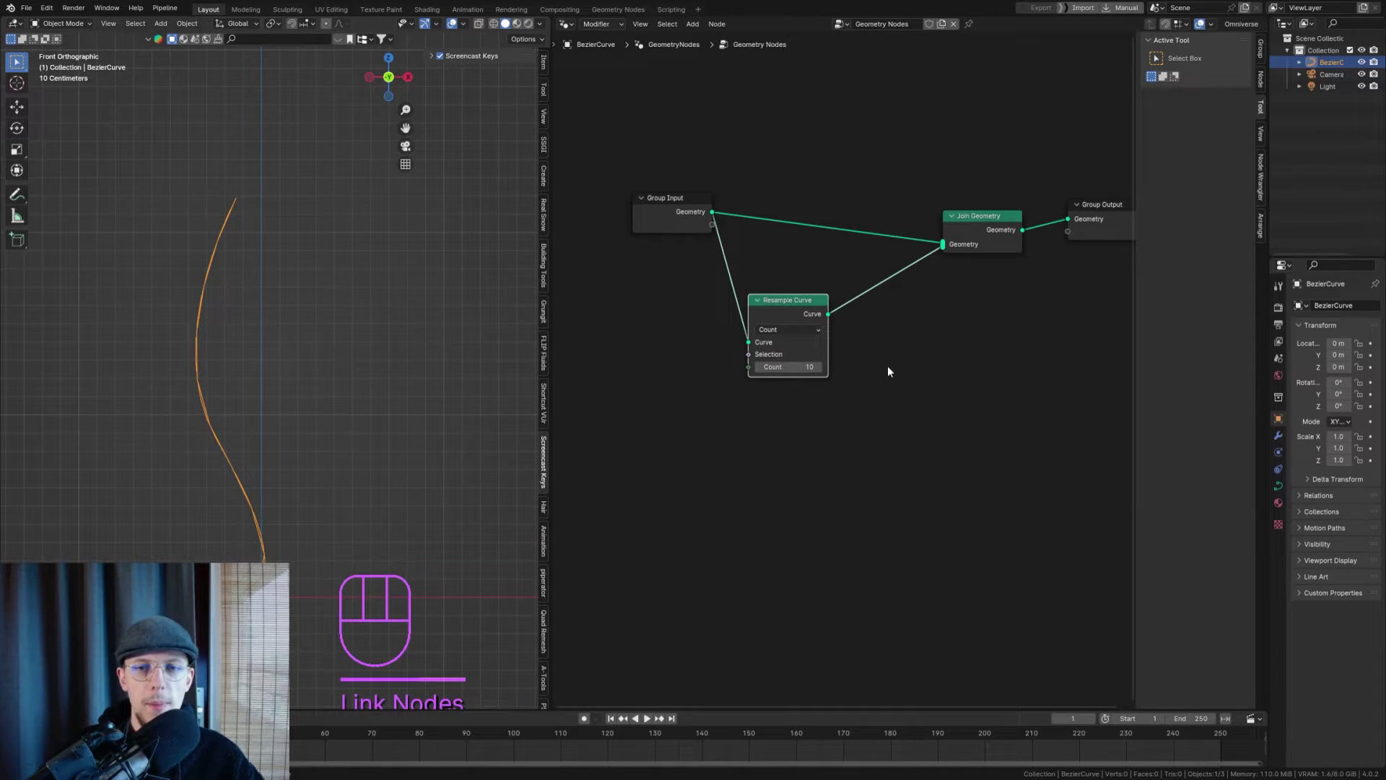
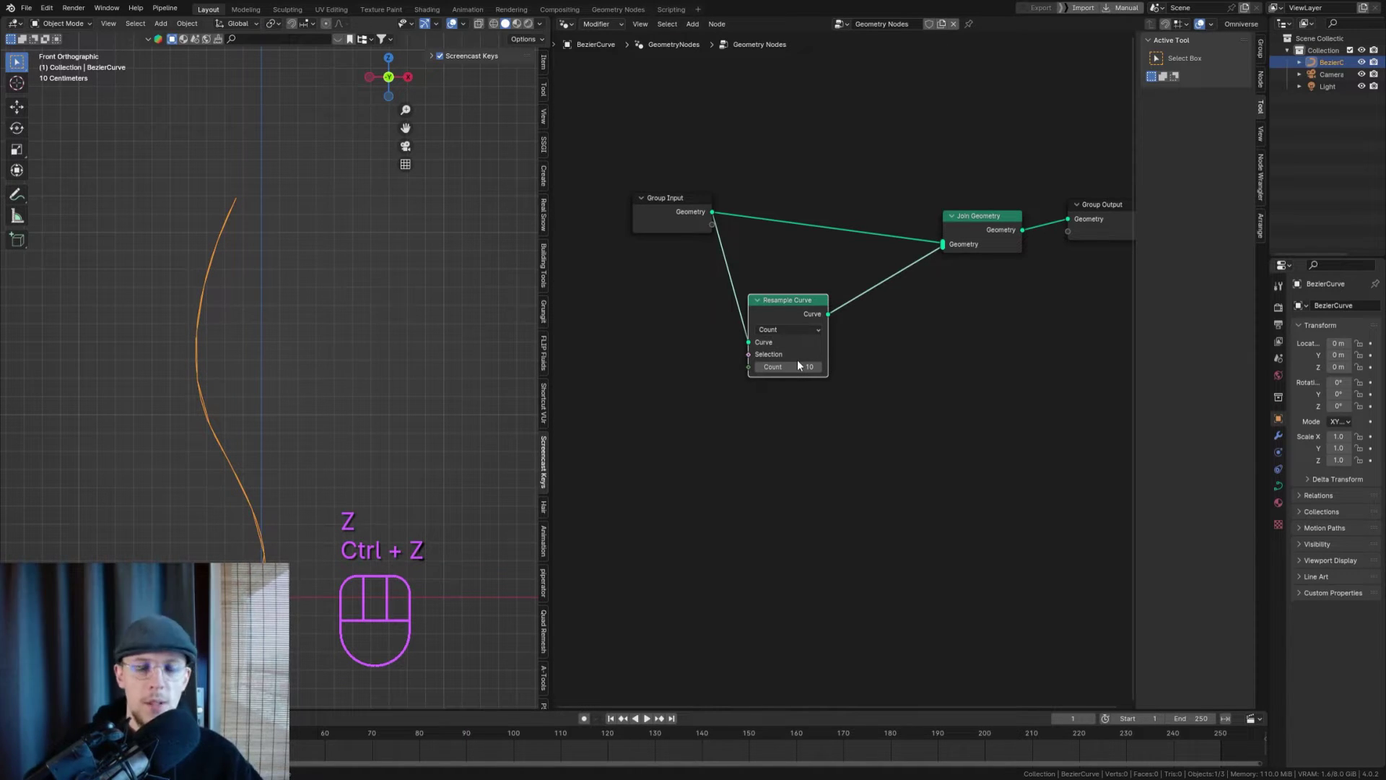
{"action": "left_click_drag", "start_coordinate": [815, 309], "coordinate": [808, 298]}
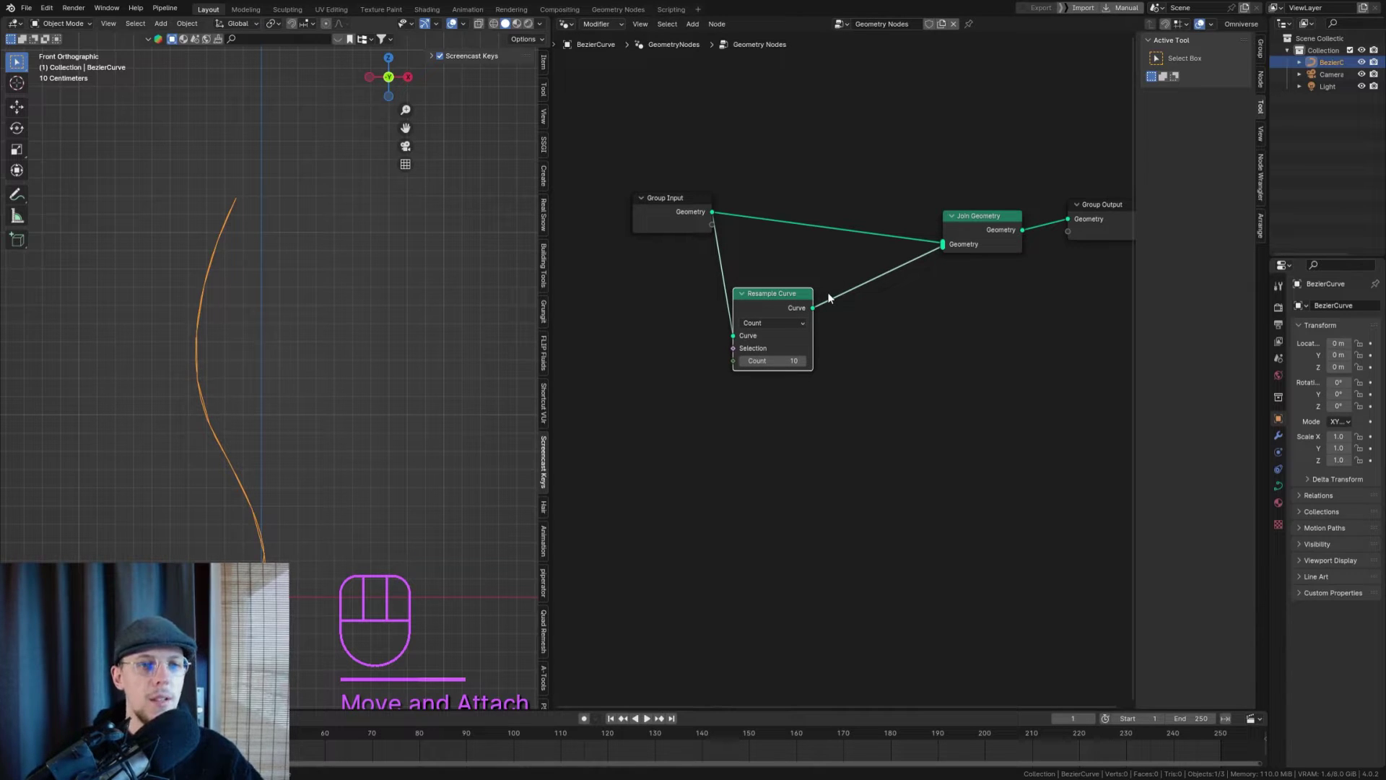
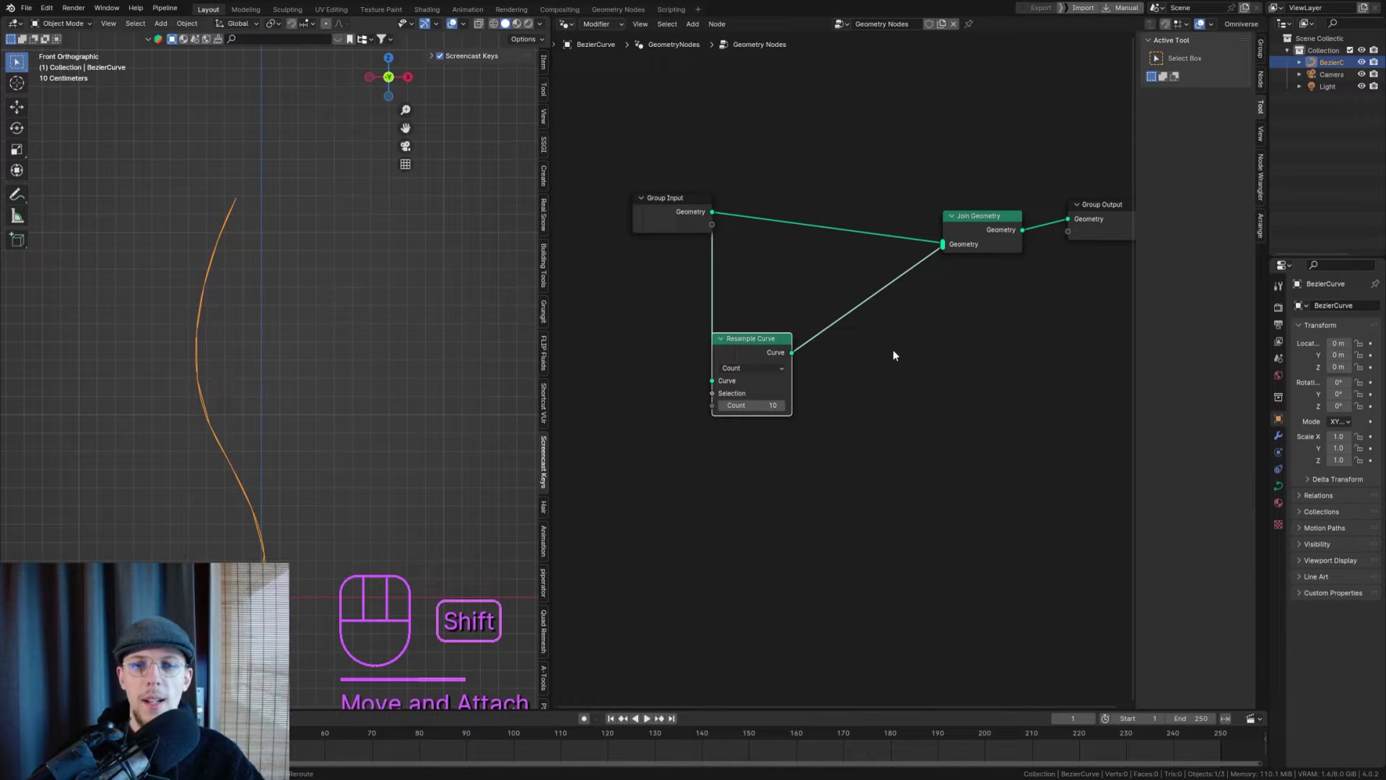
- Instance Curve Line objects on the resampled points and wire a Curve Tangent toward their Rotation
{"action": "key", "text": "shift+a"}
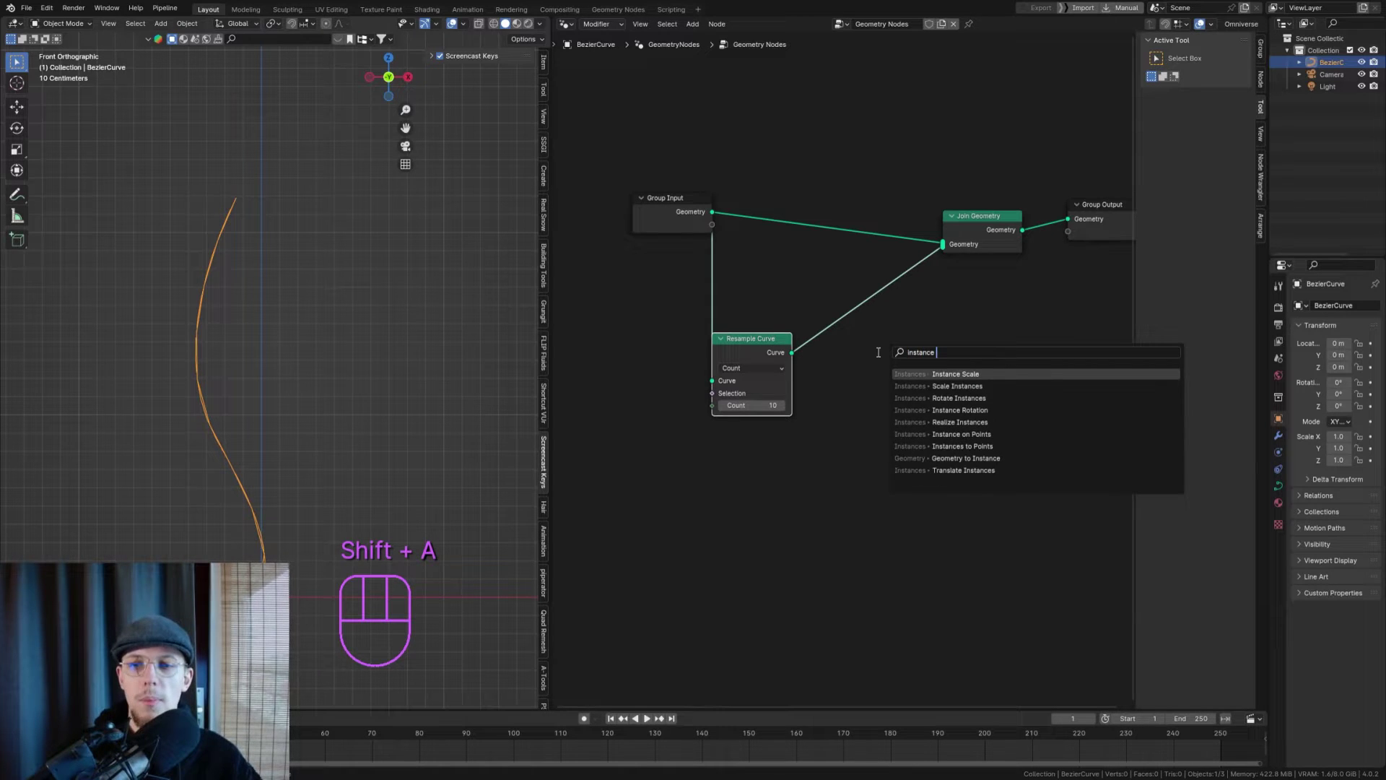
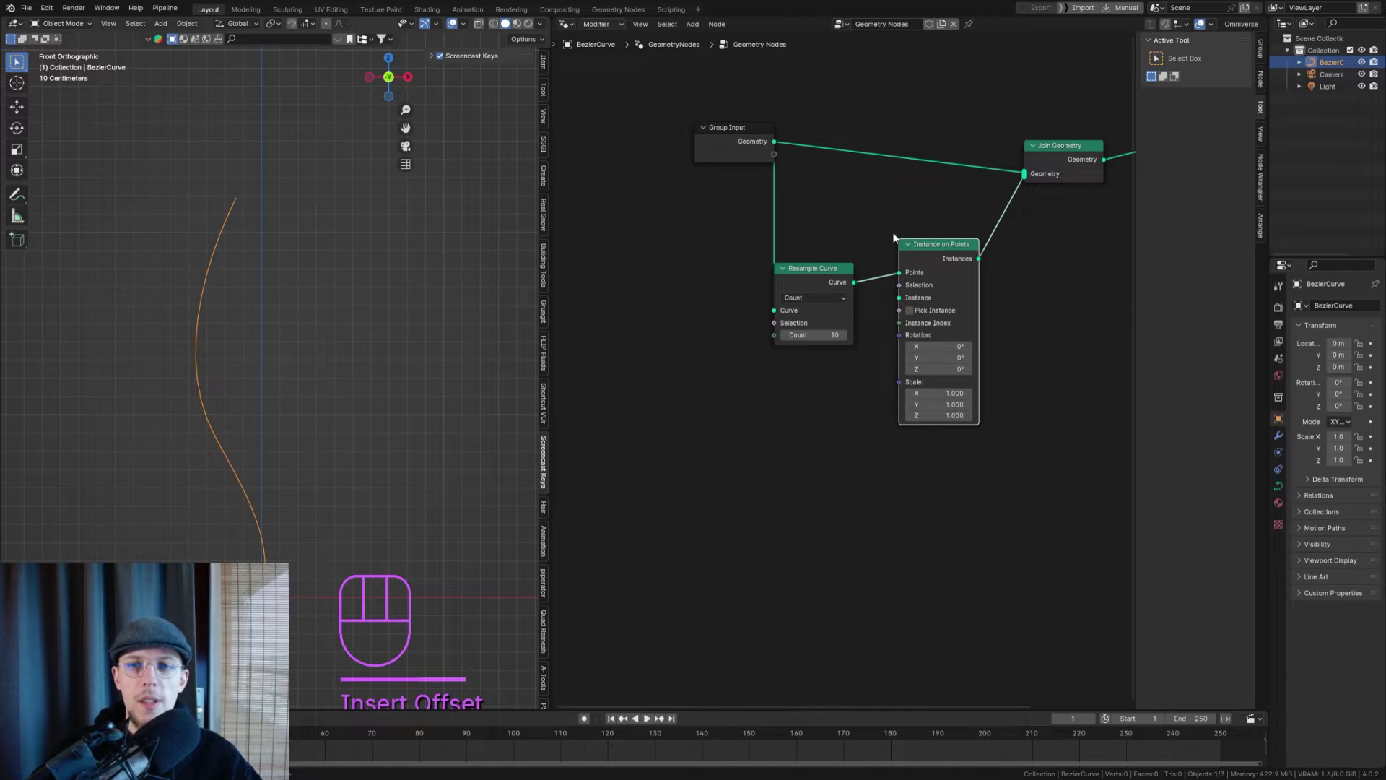
{"action": "middle_click", "coordinate": [956, 269]}
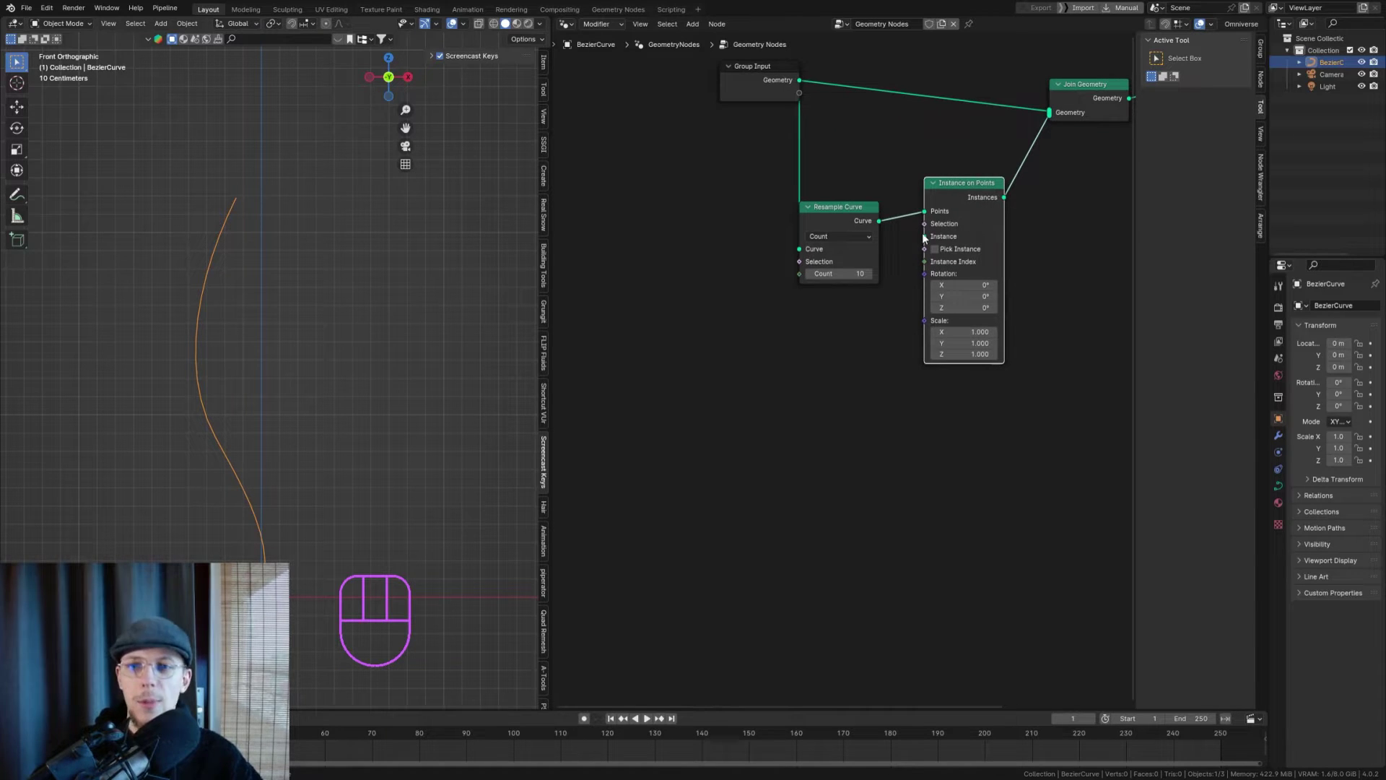
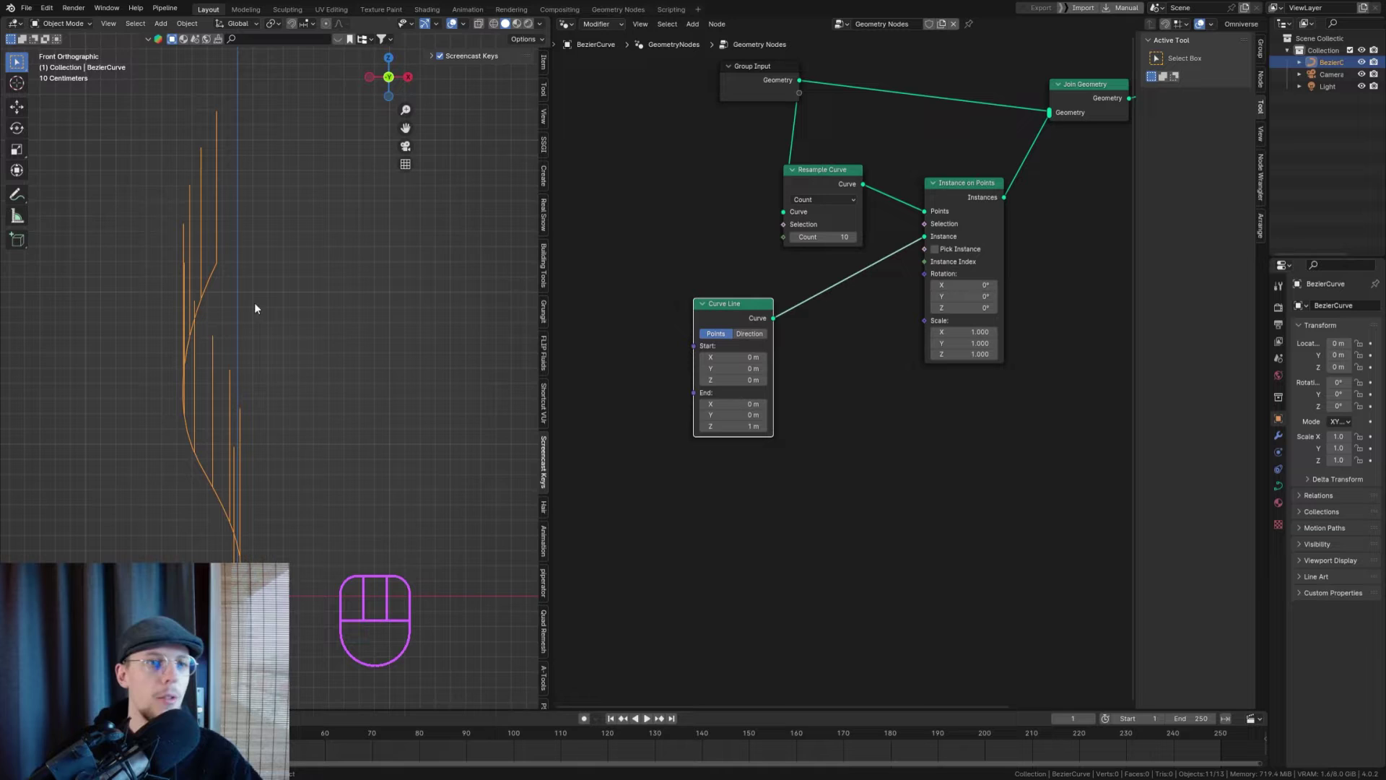
{"action": "left_click_drag", "start_coordinate": [213, 303], "coordinate": [275, 353]}
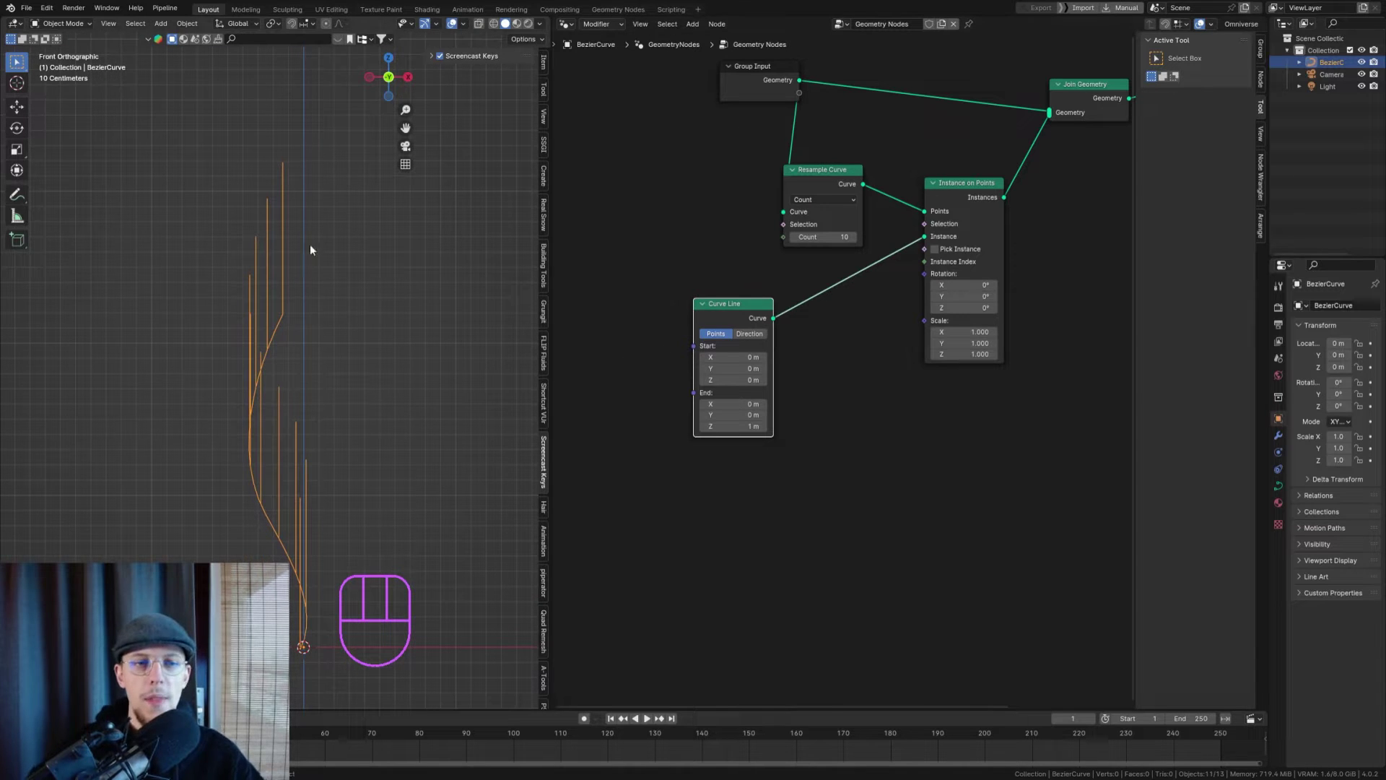
{"action": "left_click_drag", "start_coordinate": [309, 345], "coordinate": [312, 322]}
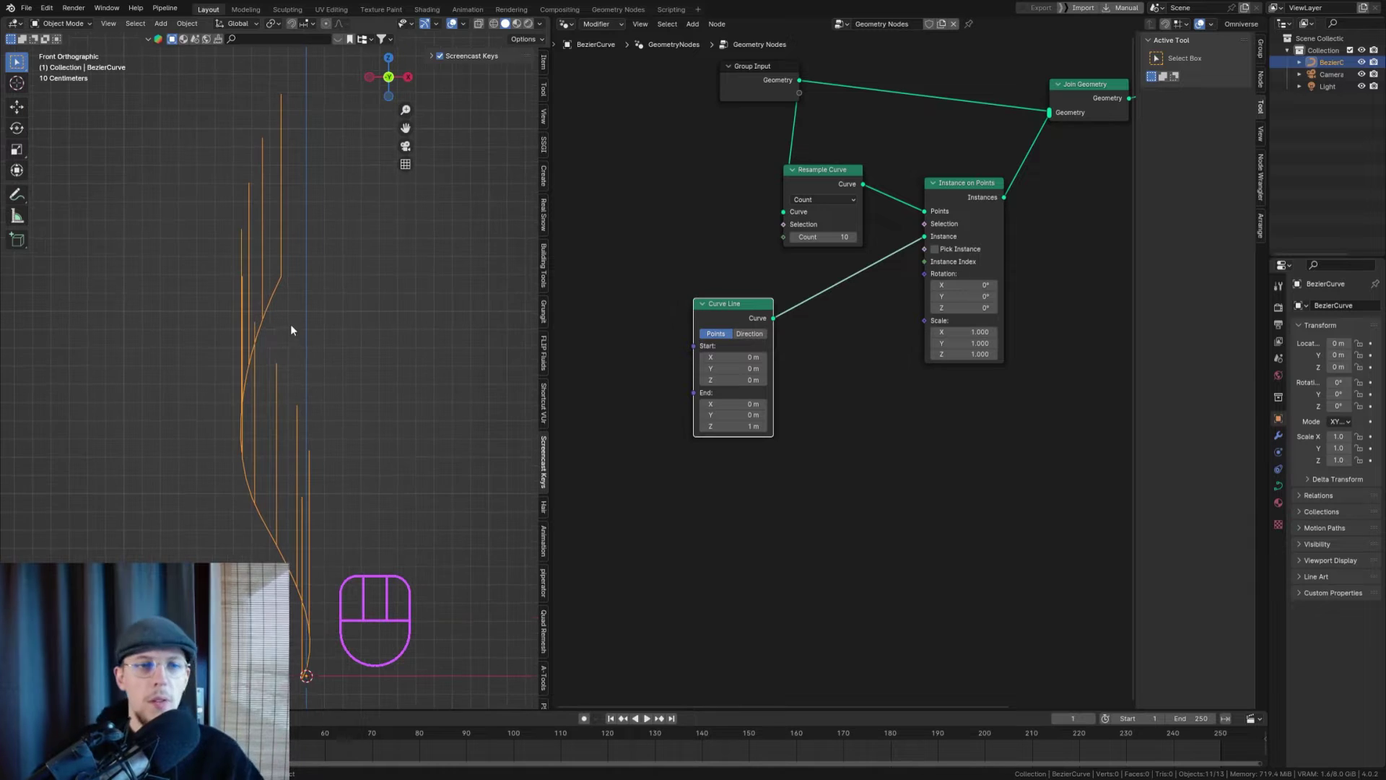
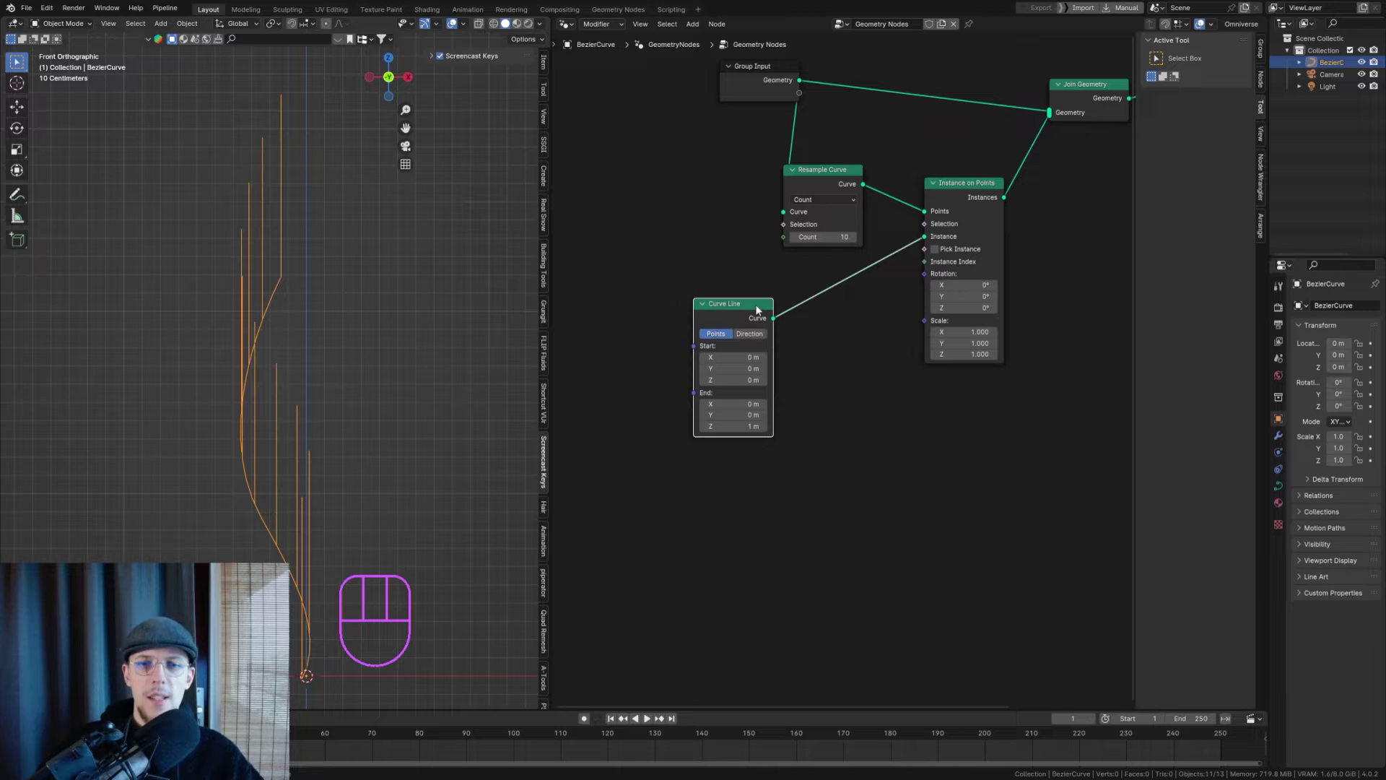
{"action": "left_click_drag", "start_coordinate": [746, 315], "coordinate": [866, 283]}
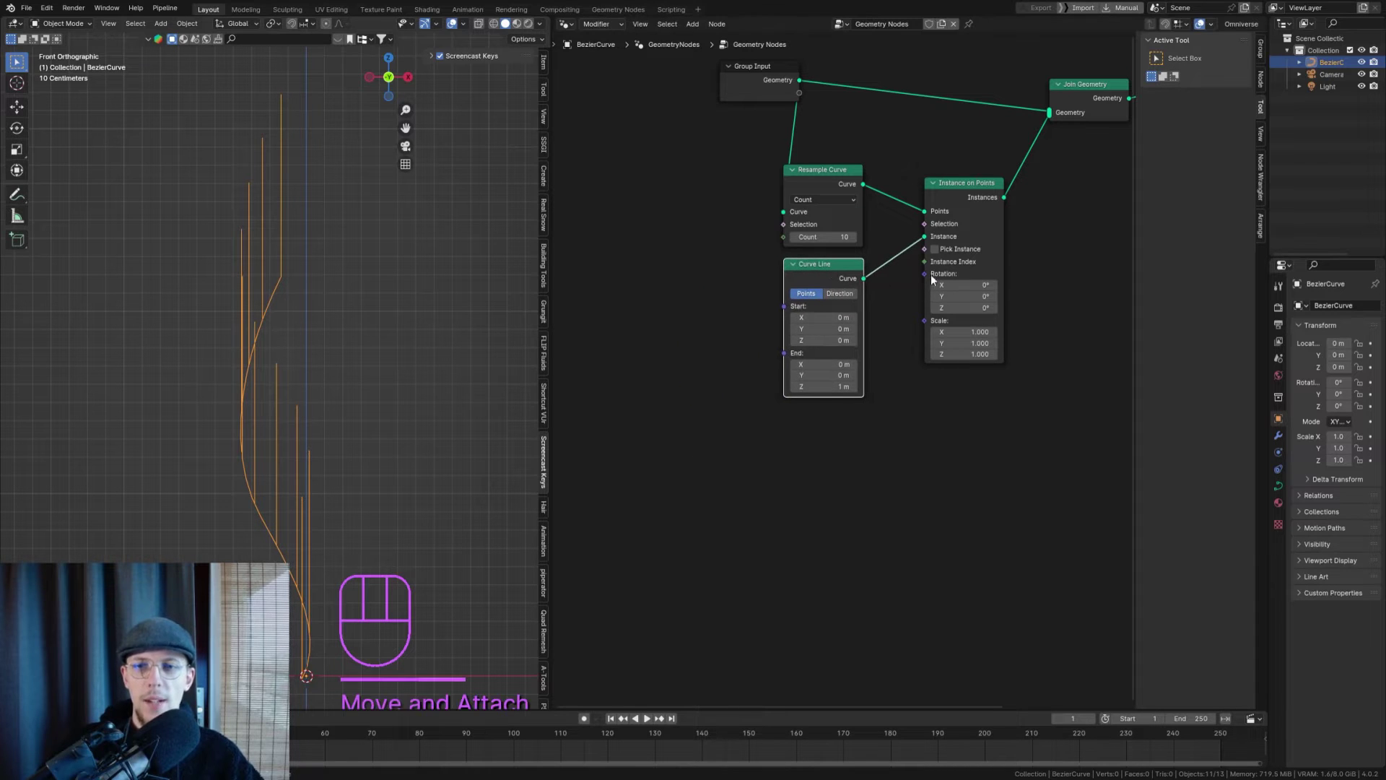
{"action": "left_click_drag", "start_coordinate": [930, 277], "coordinate": [684, 398]}
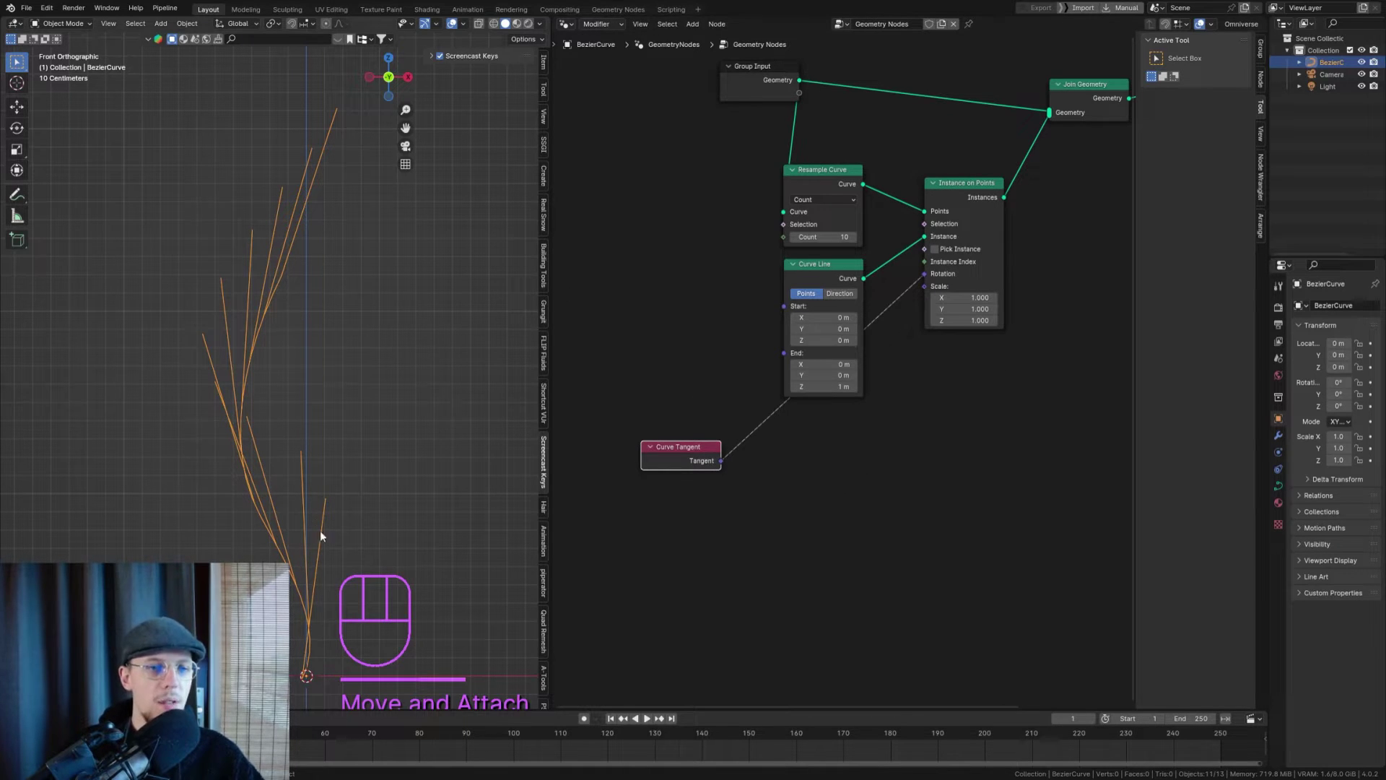
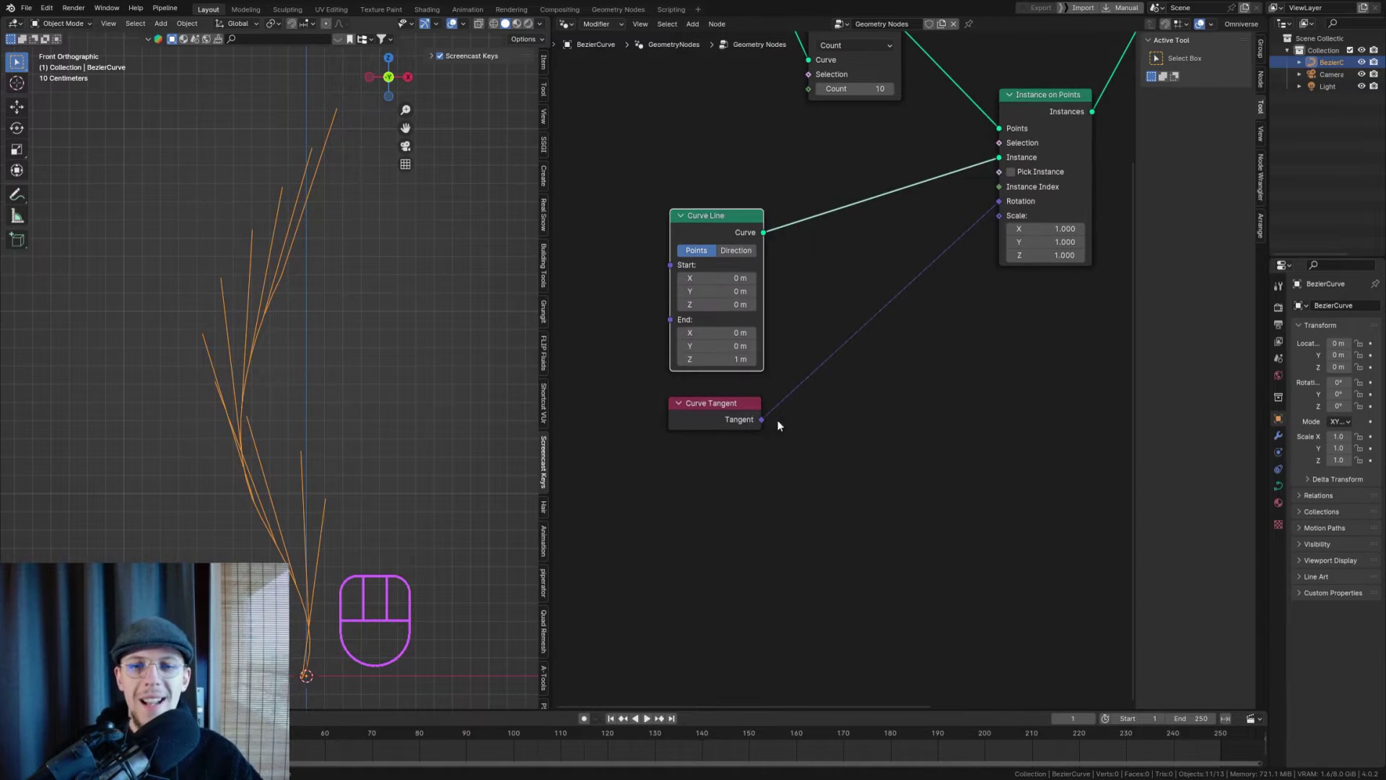
- Add an Align Euler to Vector node on the tangent and try its X/Y/Z axes until the lines stand perpendicular to the curve
{"action": "key", "text": "shift+a"}
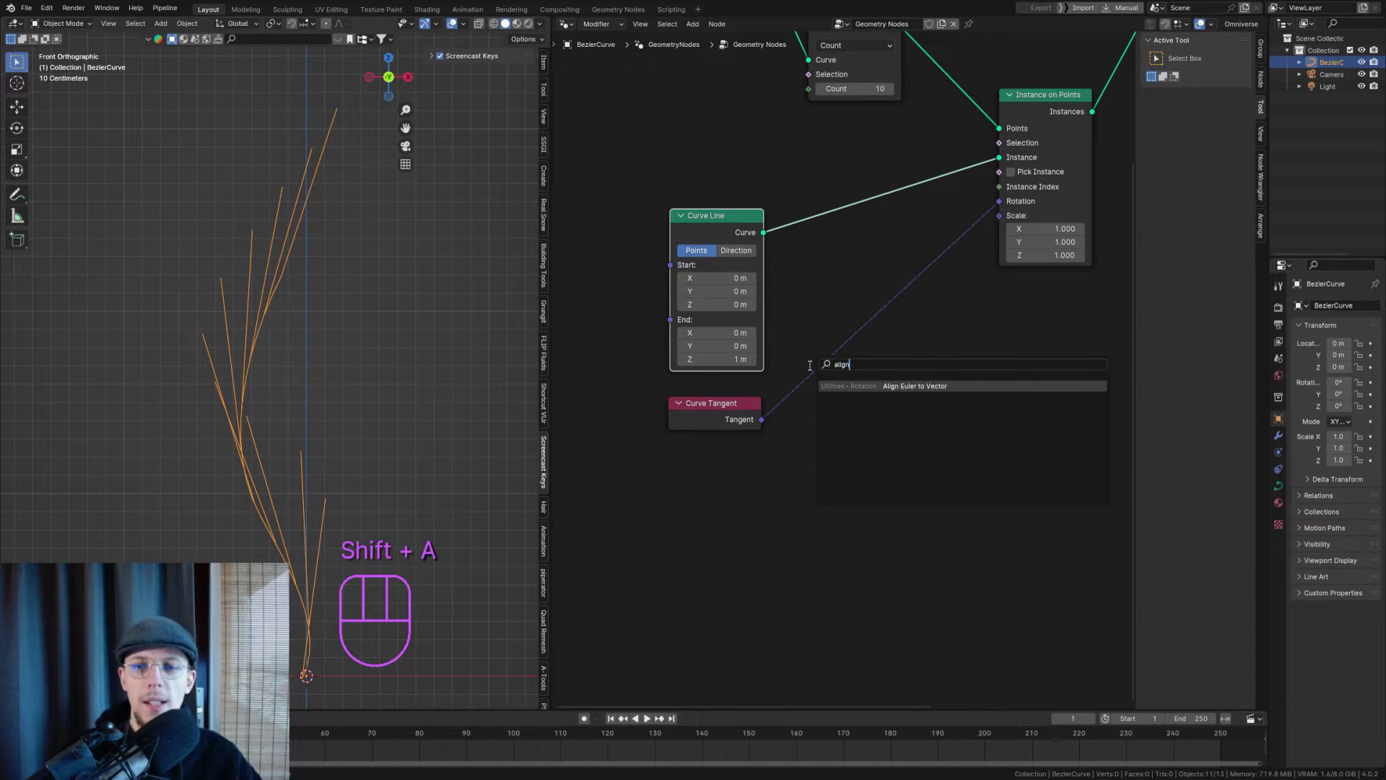
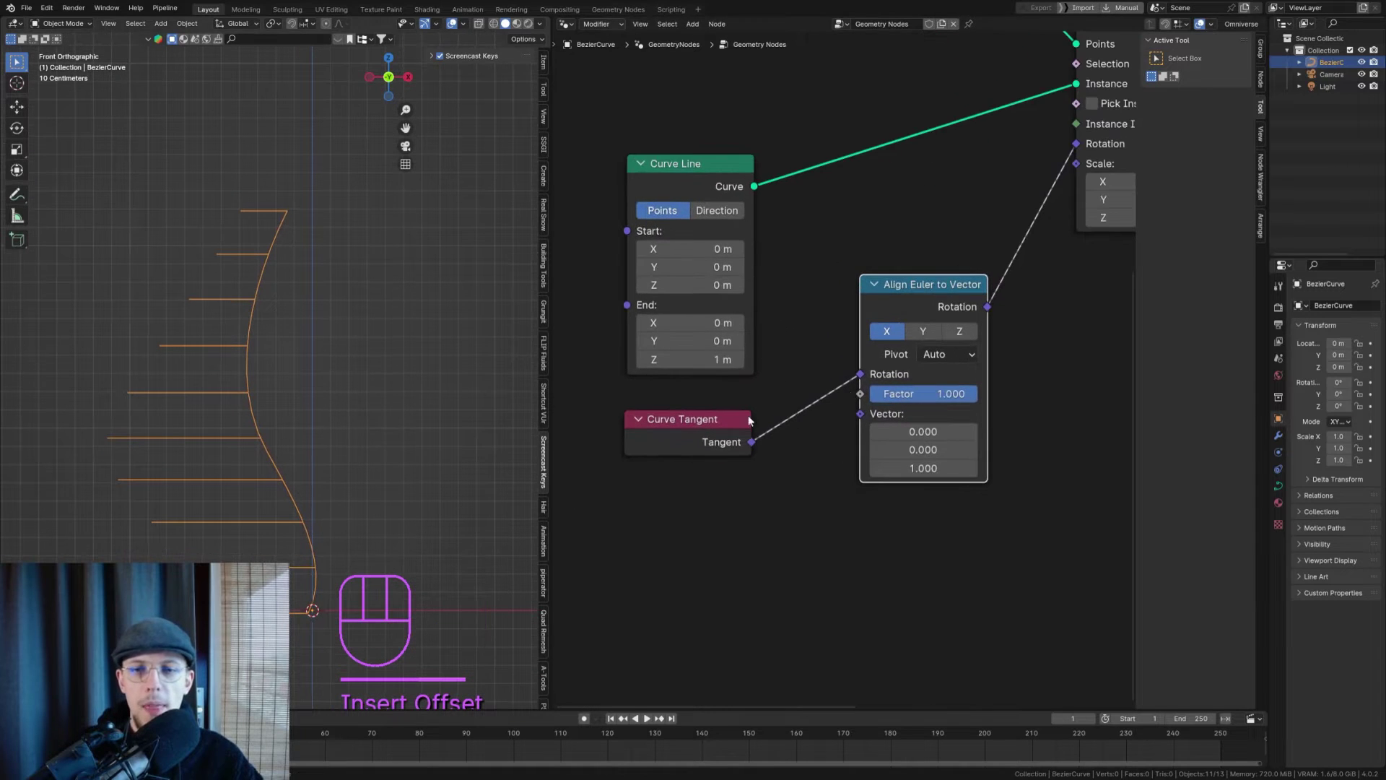
{"action": "left_click_drag", "start_coordinate": [862, 380], "coordinate": [865, 420]}
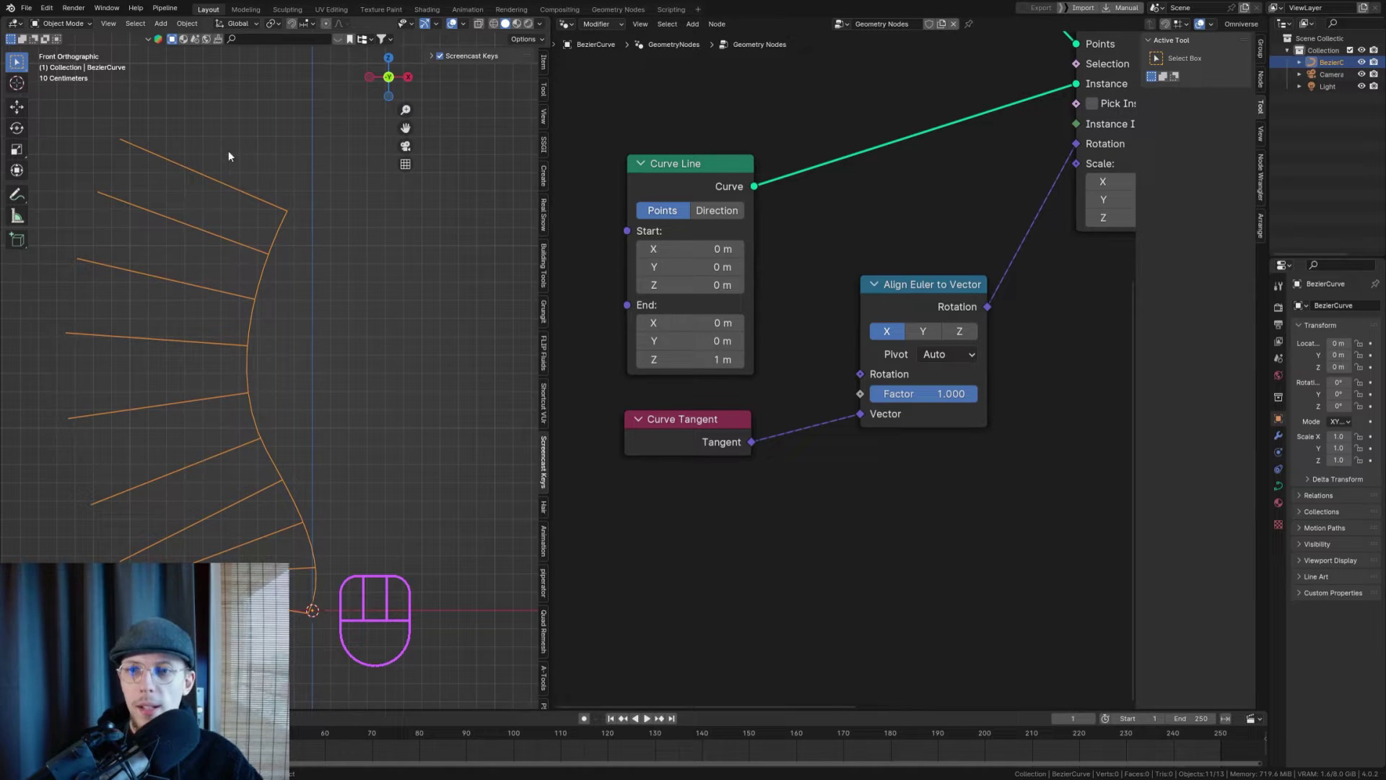
{"action": "left_click", "coordinate": [969, 331]}
{"action": "double_click", "coordinate": [937, 294]}
{"action": "double_click", "coordinate": [695, 421]}
{"action": "left_click", "coordinate": [720, 412]}
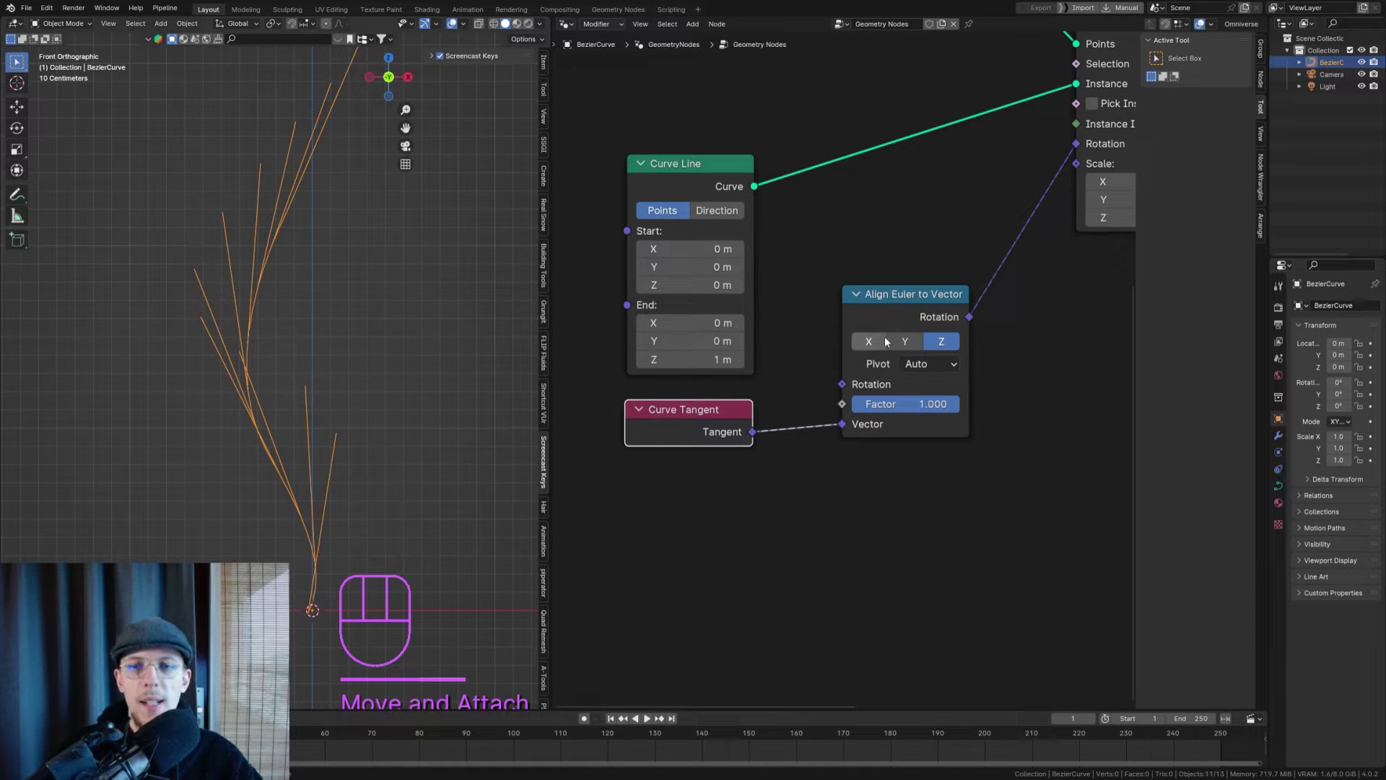
{"action": "left_click", "coordinate": [904, 341]}
{"action": "left_click_drag", "start_coordinate": [283, 354], "coordinate": [213, 379]}
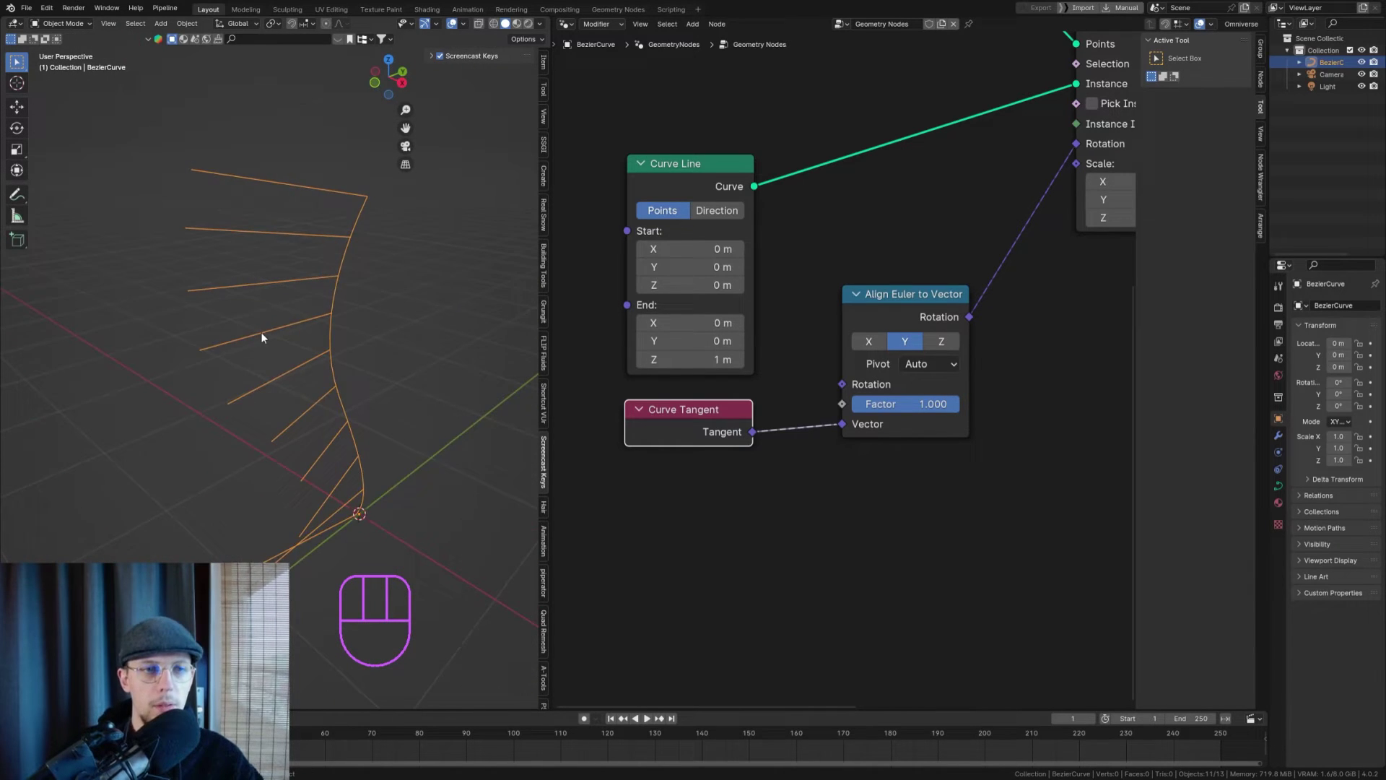
{"action": "key", "text": "KP_1"}
{"action": "left_click", "coordinate": [879, 349]}
{"action": "left_click_drag", "start_coordinate": [210, 331], "coordinate": [256, 311]}
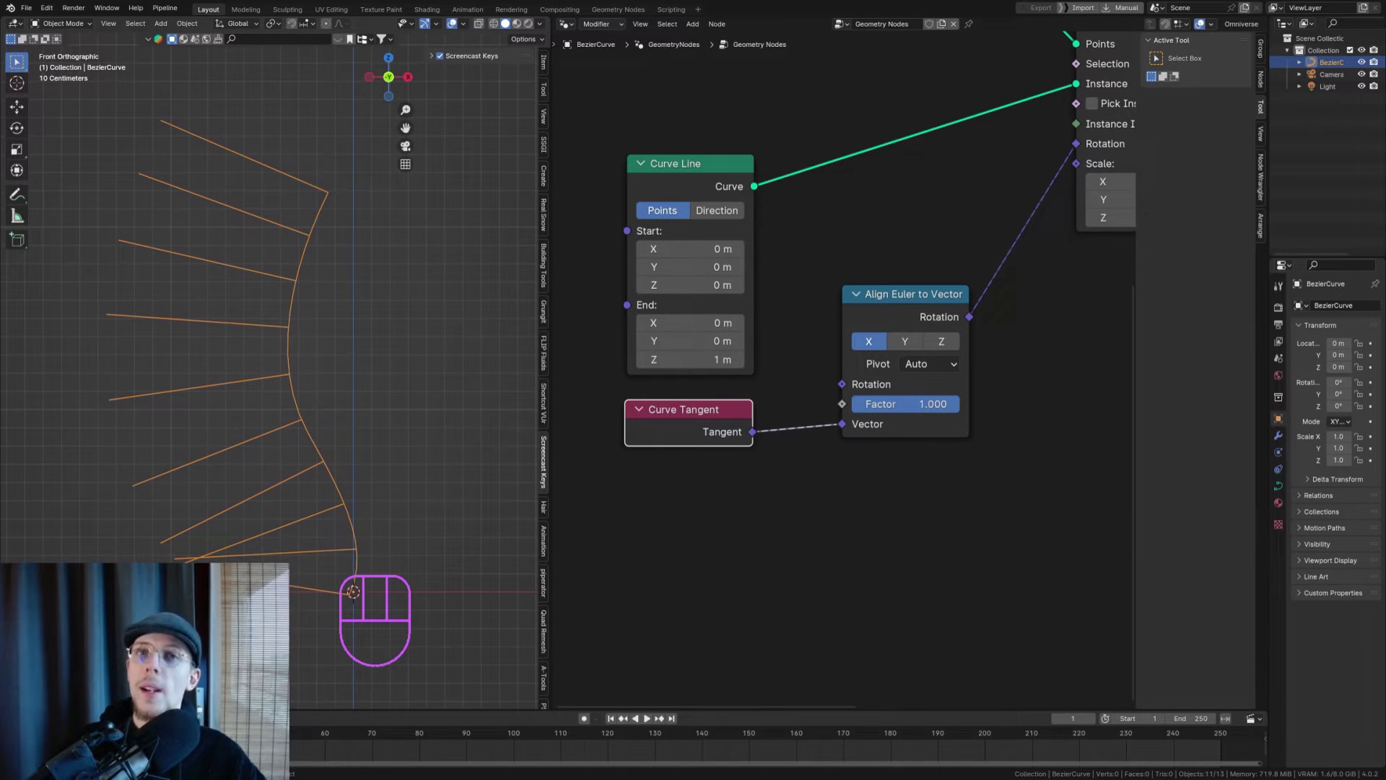
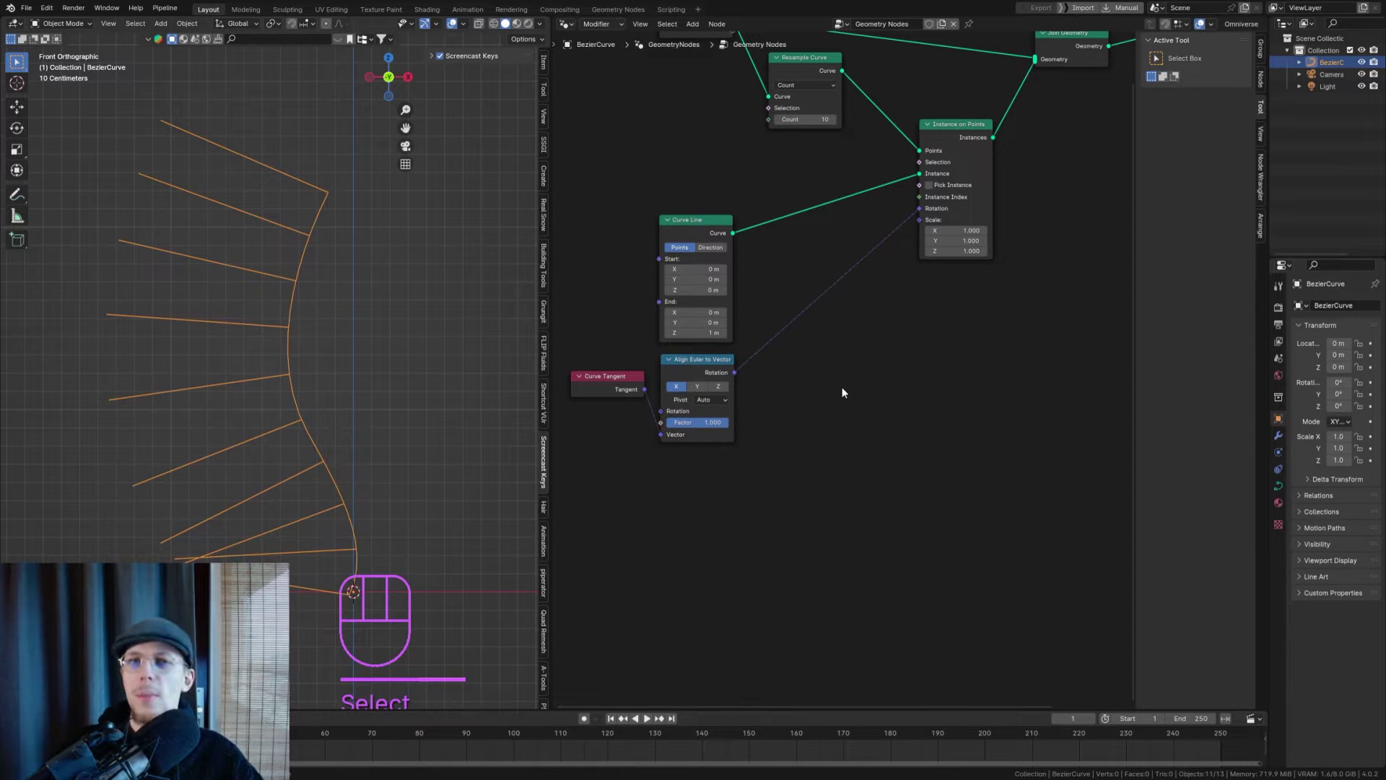
- Add a Rotate Euler node in Axis Angle mode, axis from Curve Tangent, angle 500°, after the alignment
{"action": "key", "text": "shift+a"}
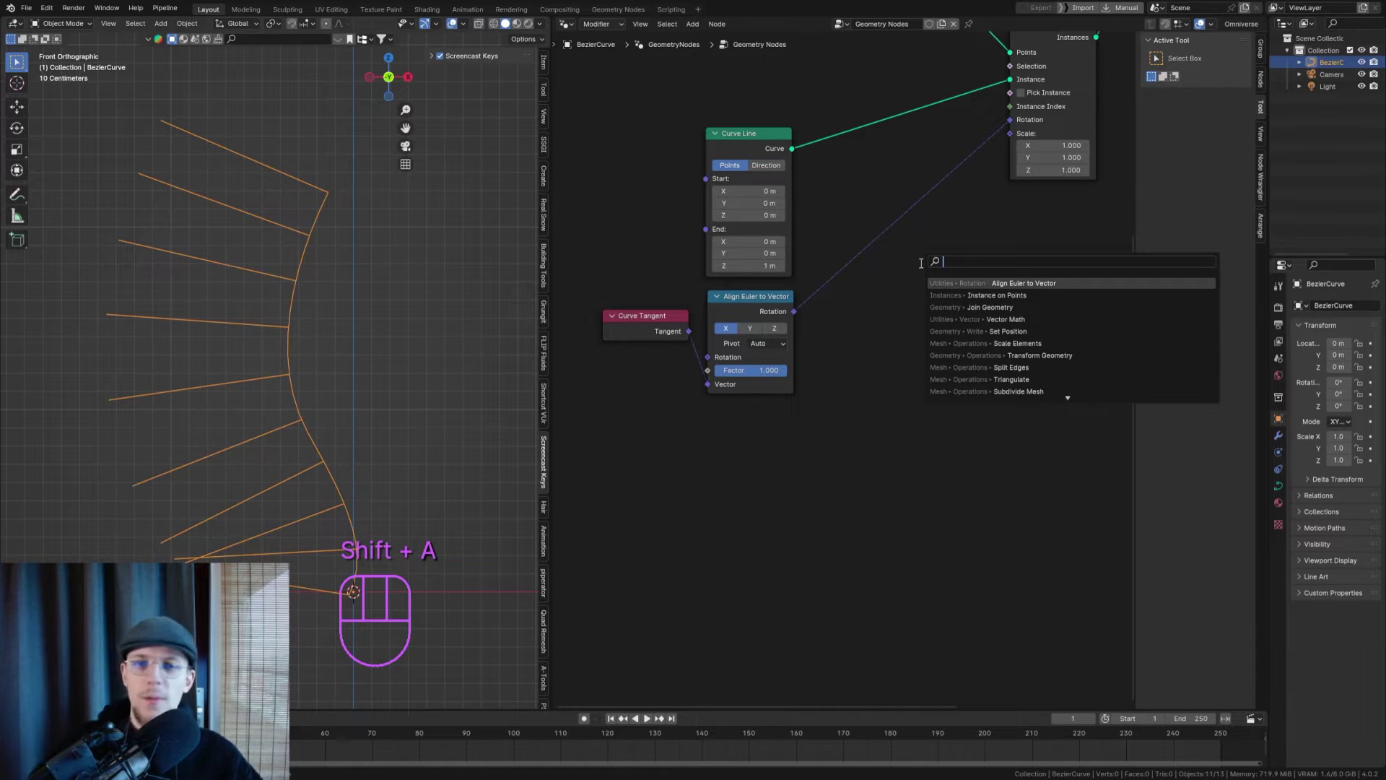
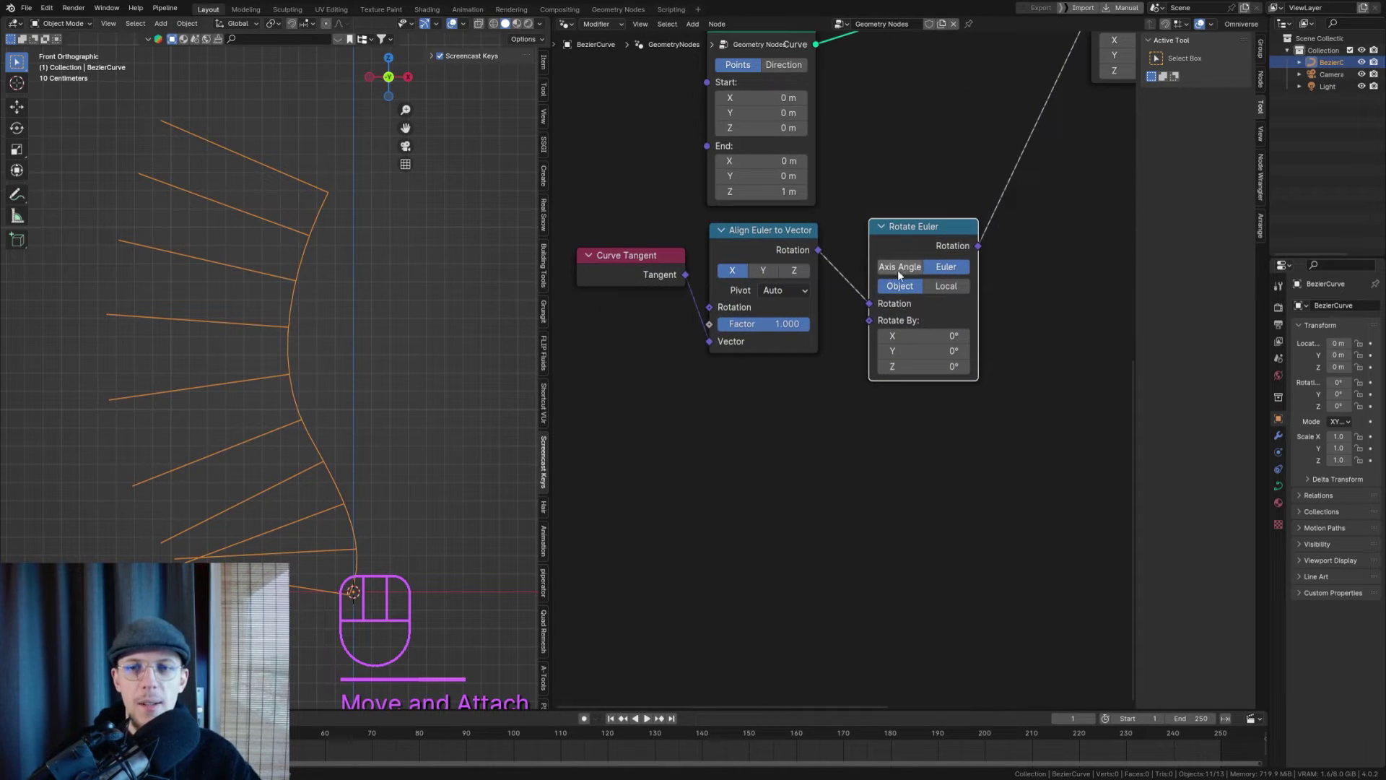
{"action": "left_click", "coordinate": [902, 274]}
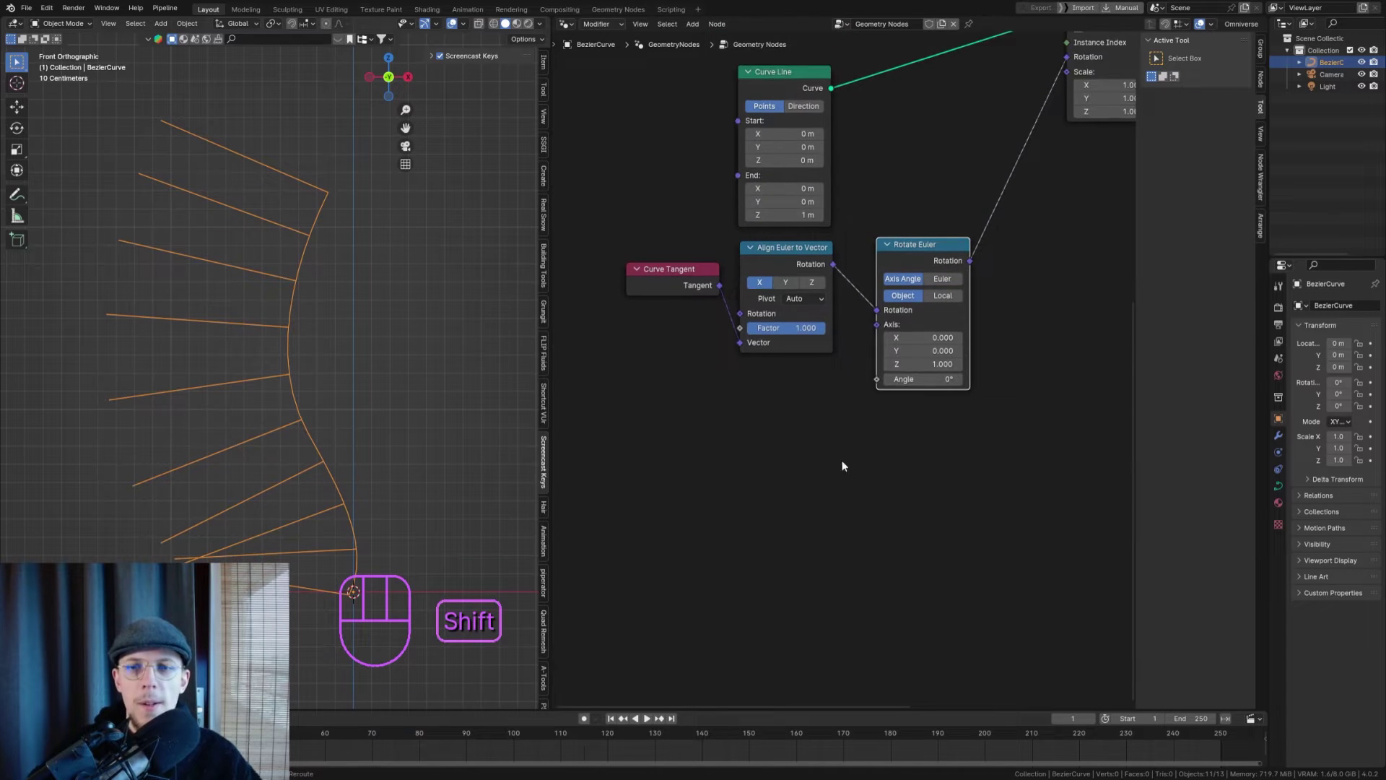
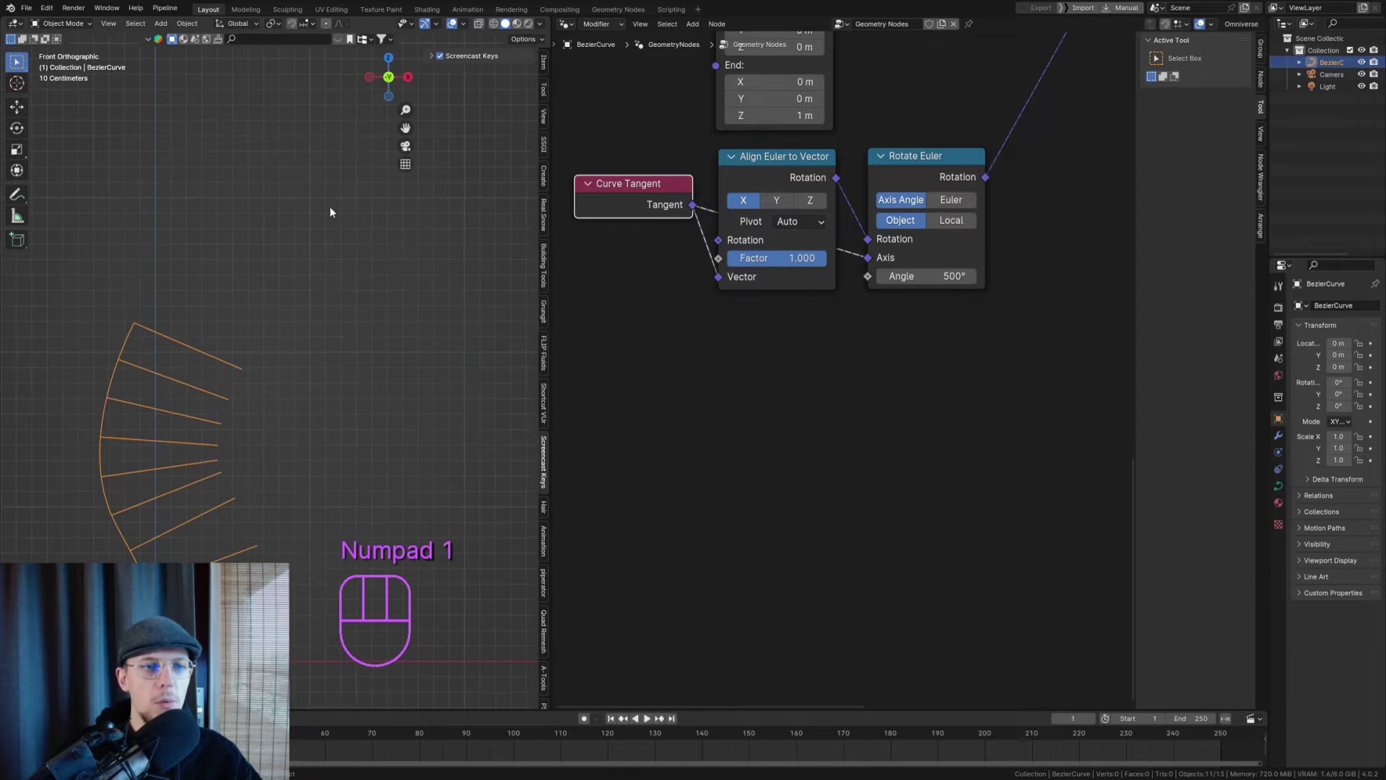
{"action": "left_click_drag", "start_coordinate": [184, 473], "coordinate": [347, 343]}
{"action": "left_click_drag", "start_coordinate": [300, 335], "coordinate": [214, 367]}
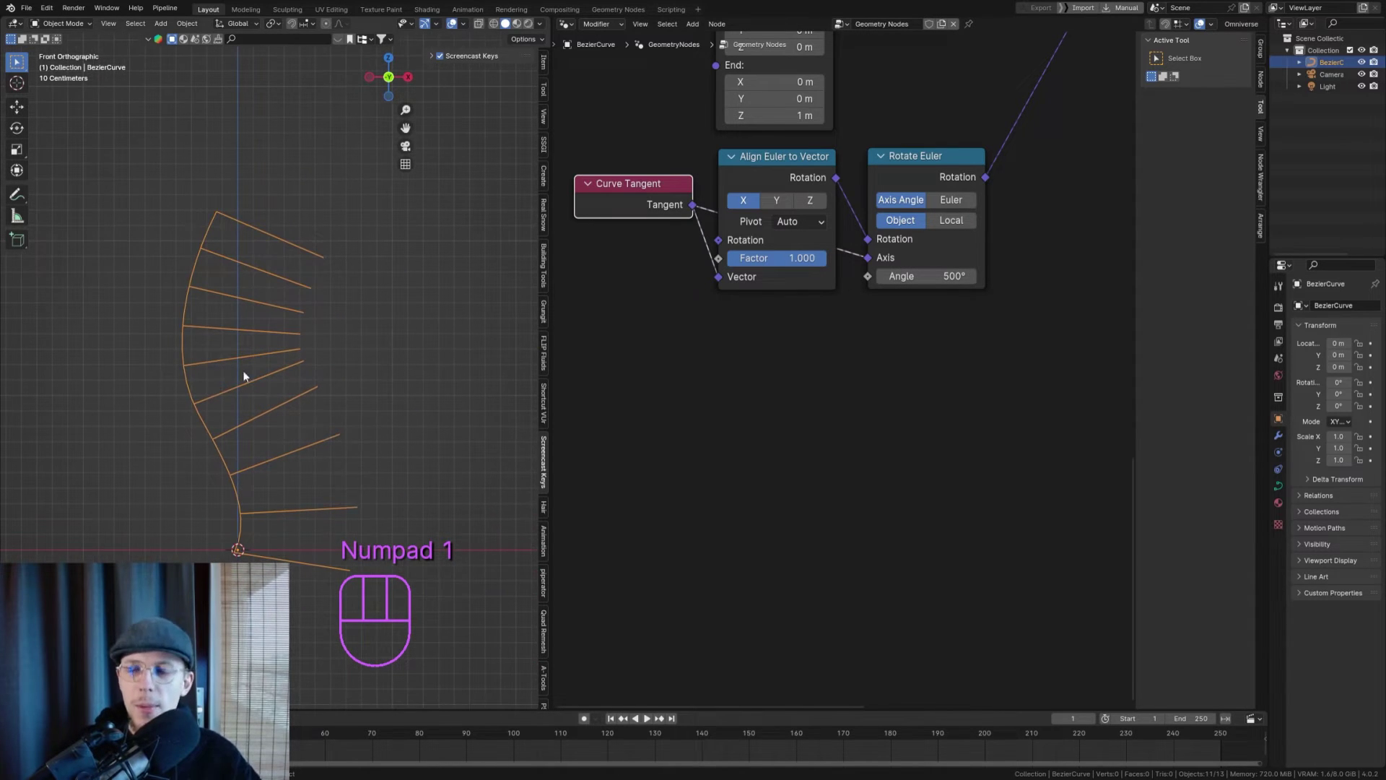
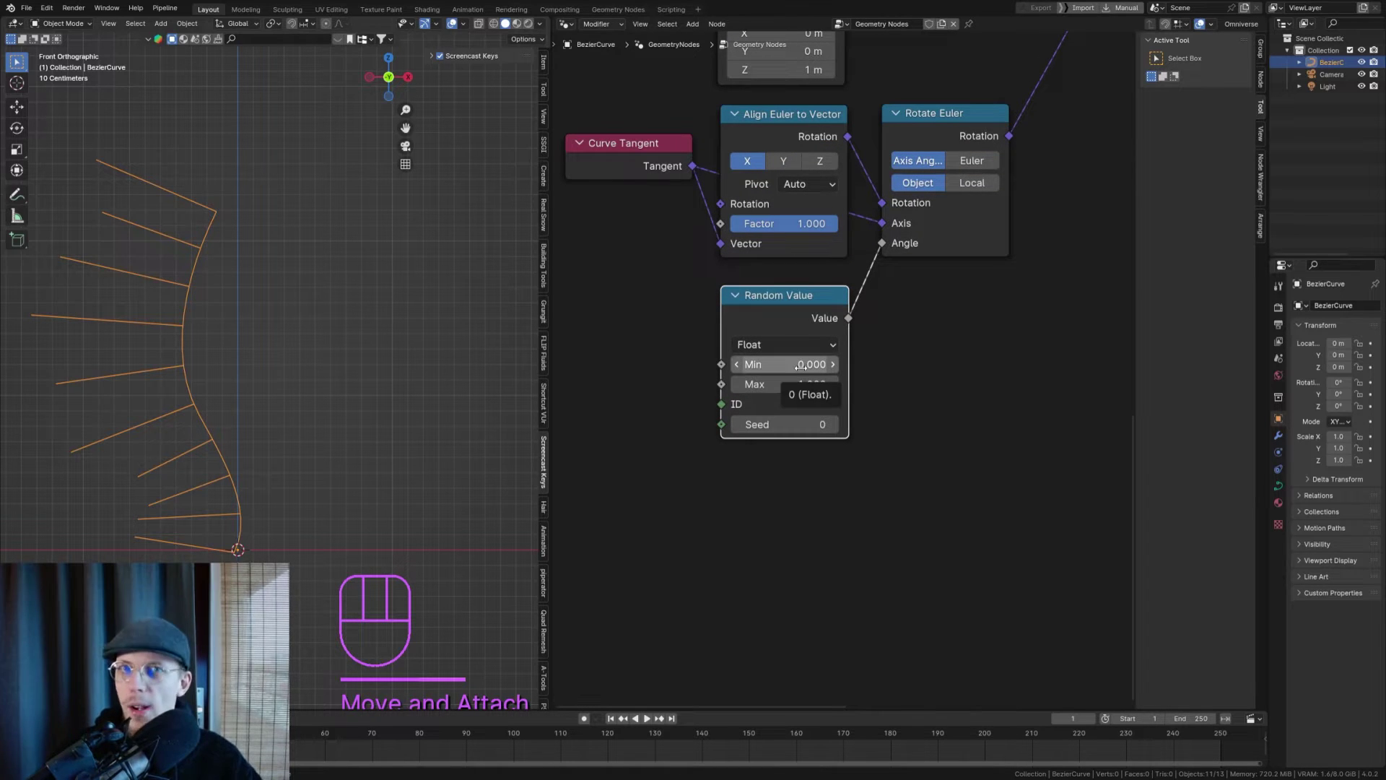
- Drive the Rotate Euler angle with a Random Value from -3.142 to 3.142, seed 5, and save from the front view
{"action": "right_click", "coordinate": [885, 288]}
{"action": "key", "text": "ctrl+z"}
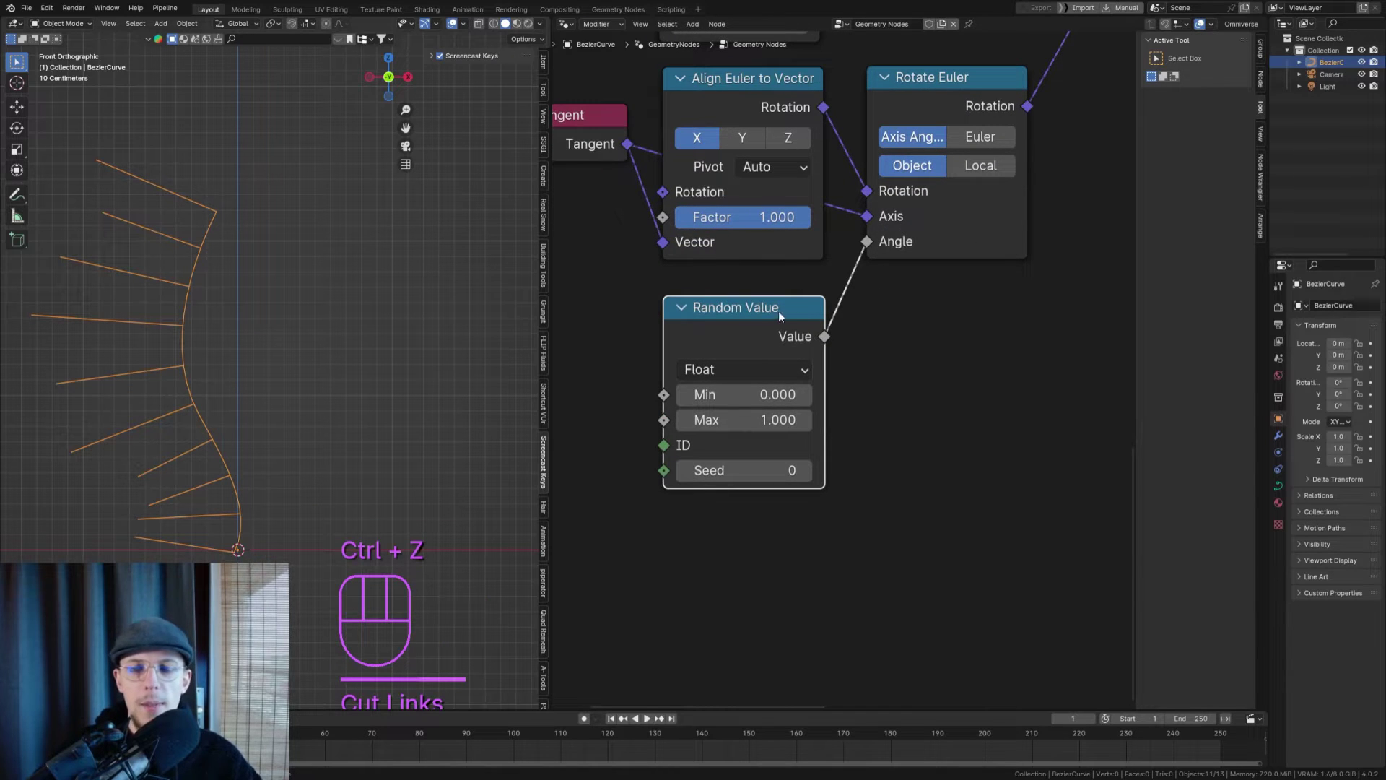
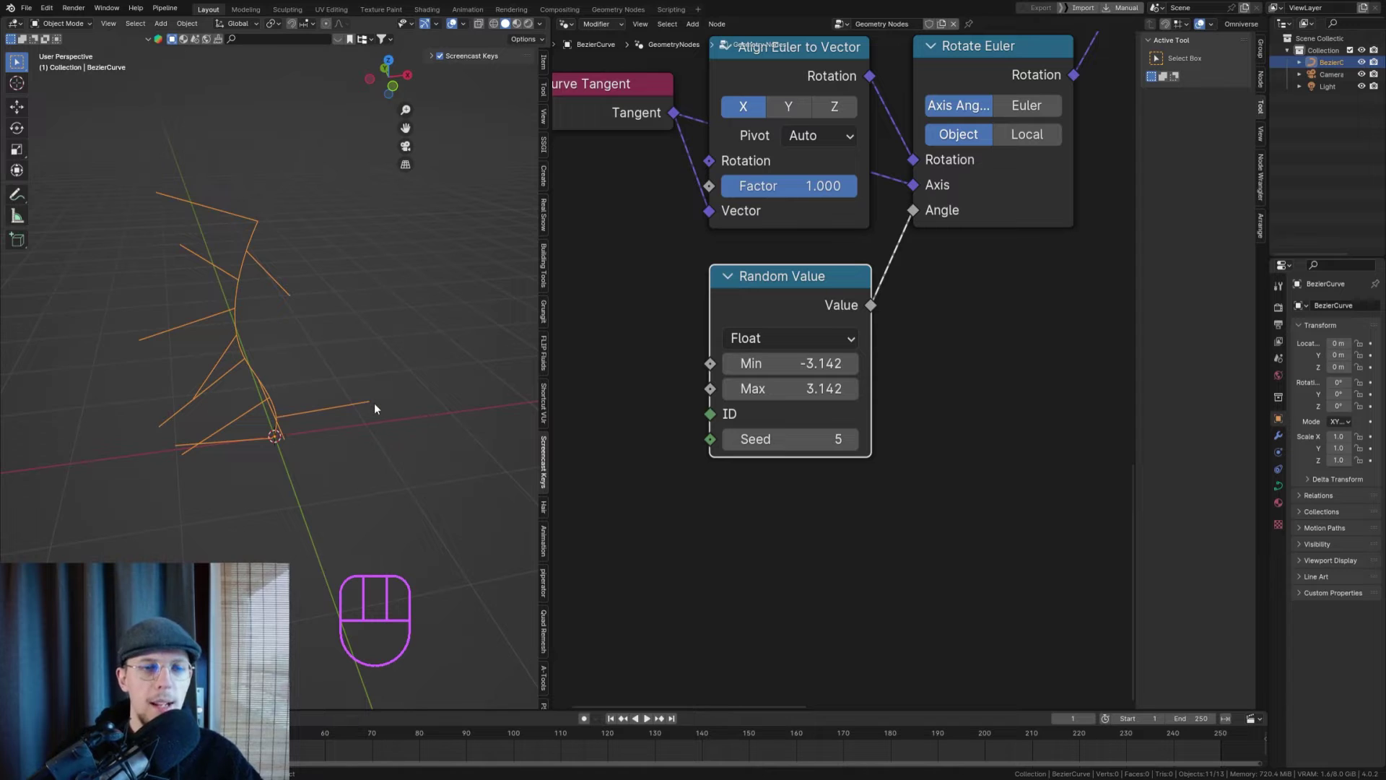
{"action": "key", "text": "Up"}
{"action": "key", "text": "KP_1"}
{"action": "key", "text": "ctrl+s"}
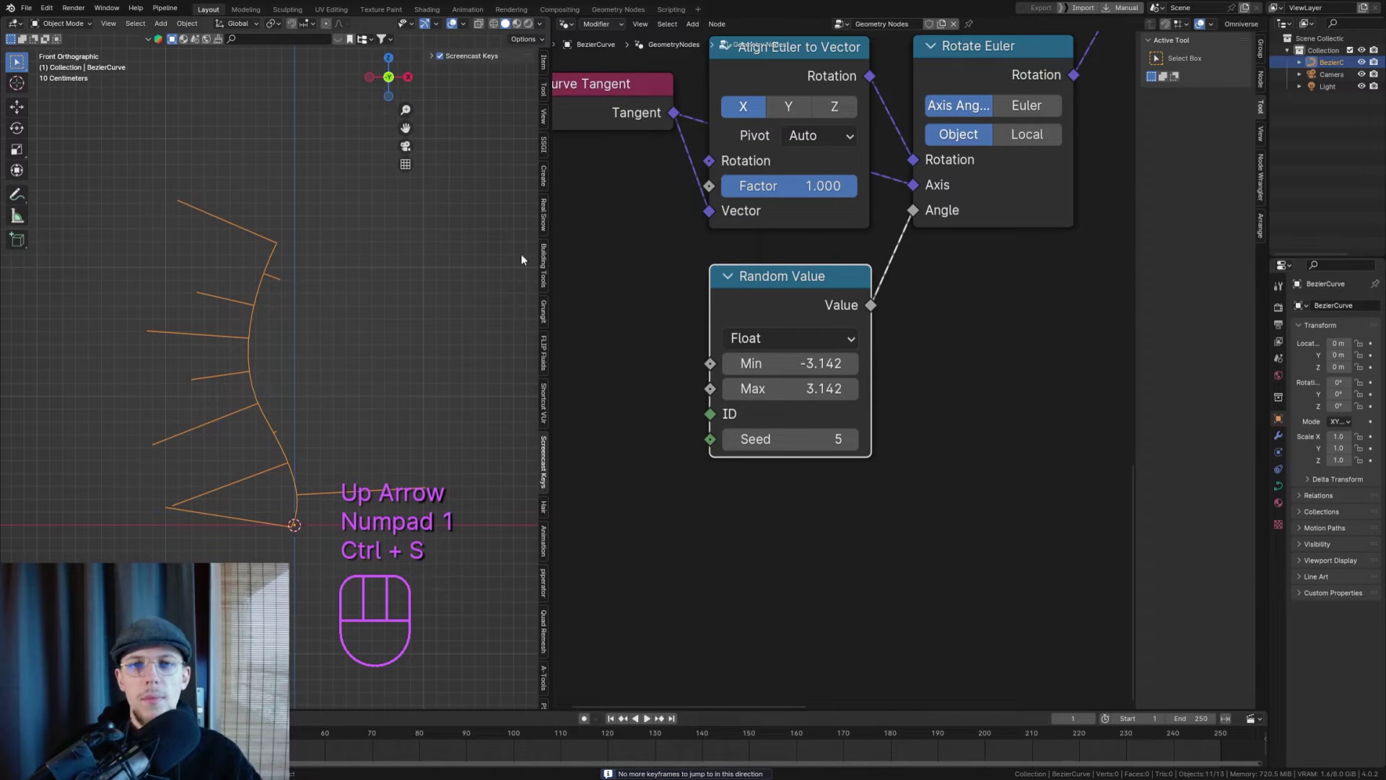
- Tidy the alignment, Rotate Euler and Random Value nodes so the rotation chain sits together
{"action": "middle_click", "coordinate": [841, 224]}
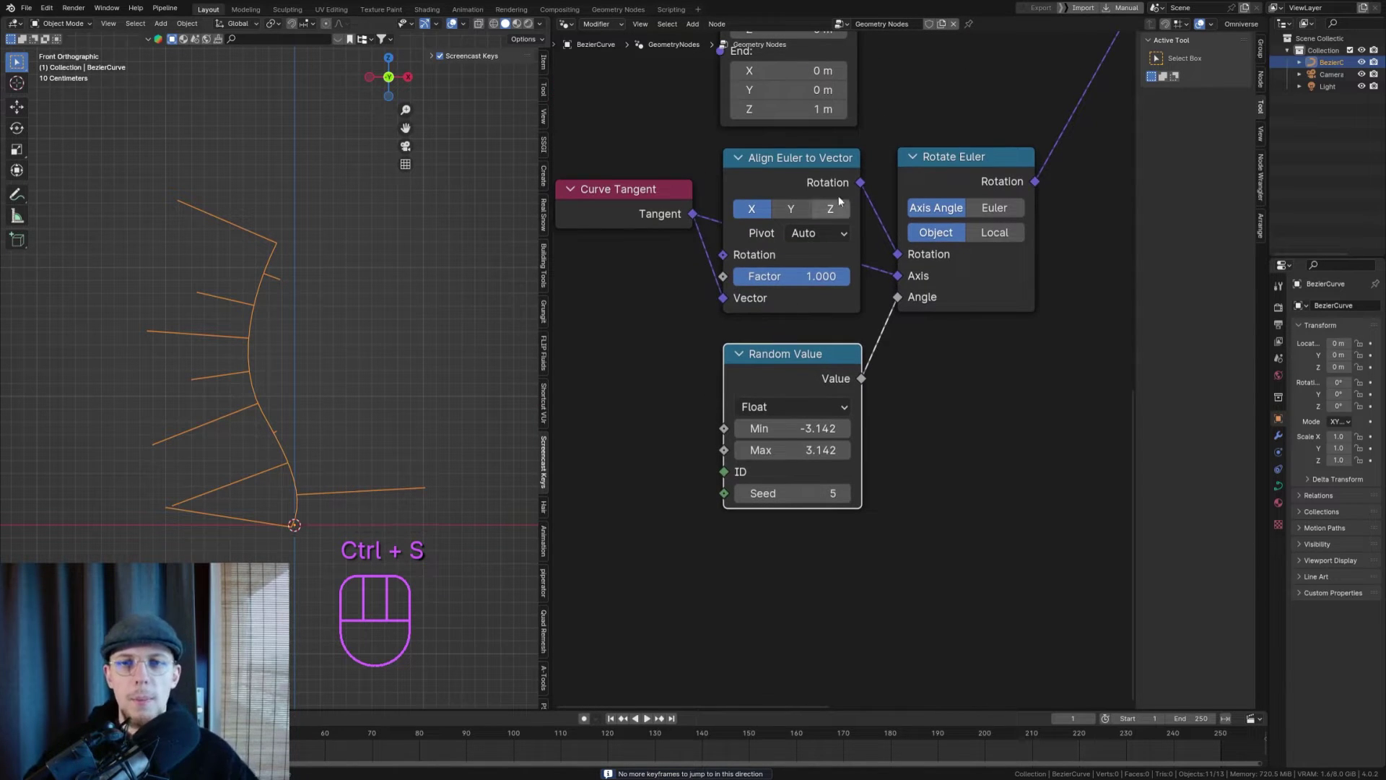
{"action": "left_click", "coordinate": [814, 170]}
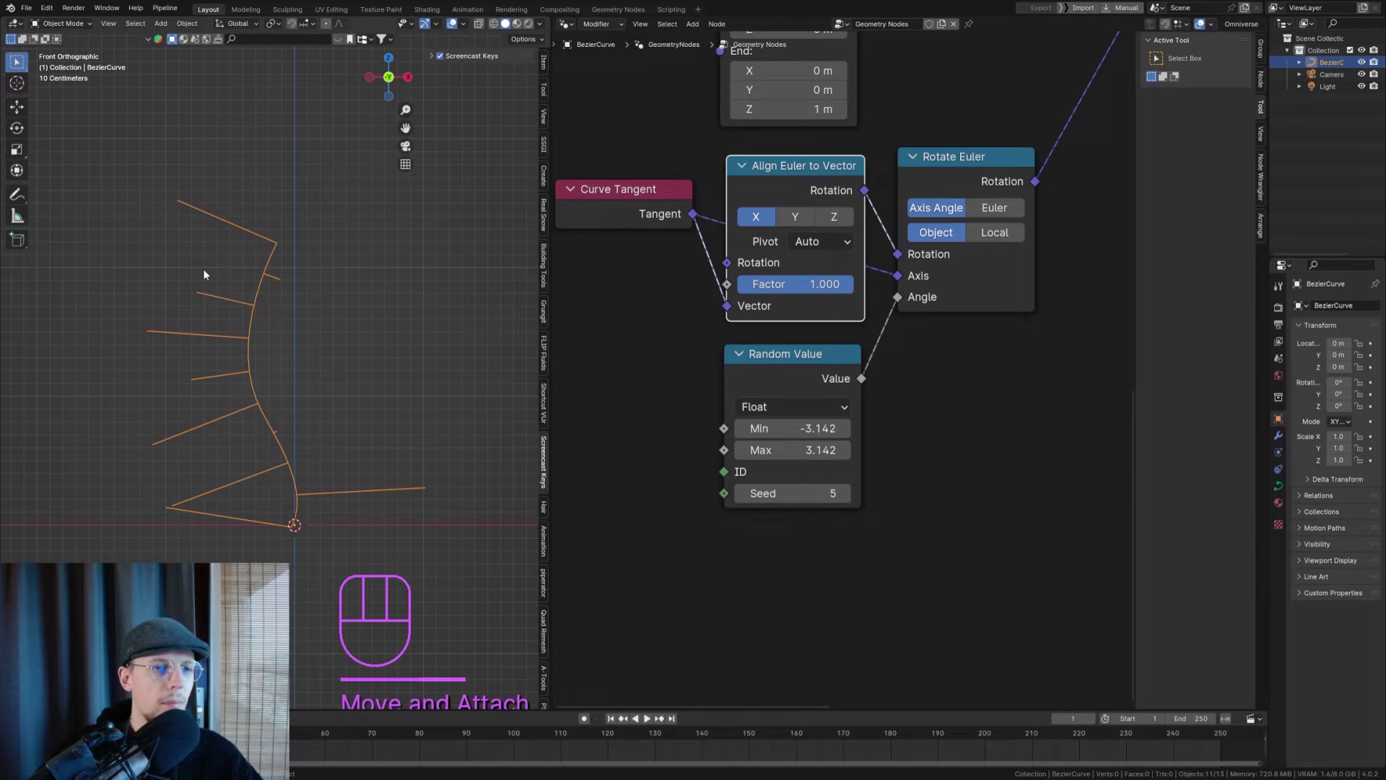
{"action": "left_click_drag", "start_coordinate": [228, 287], "coordinate": [222, 225]}
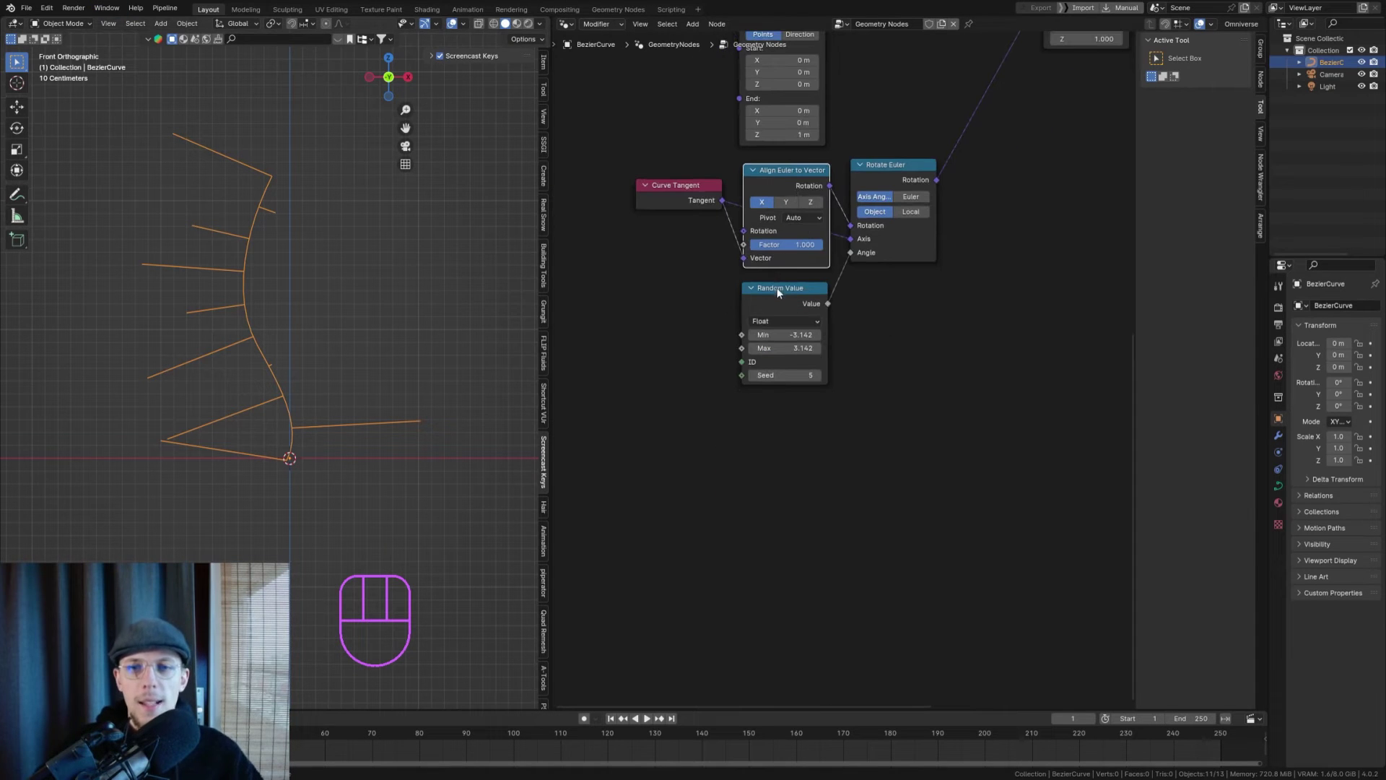
{"action": "left_click", "coordinate": [781, 290]}
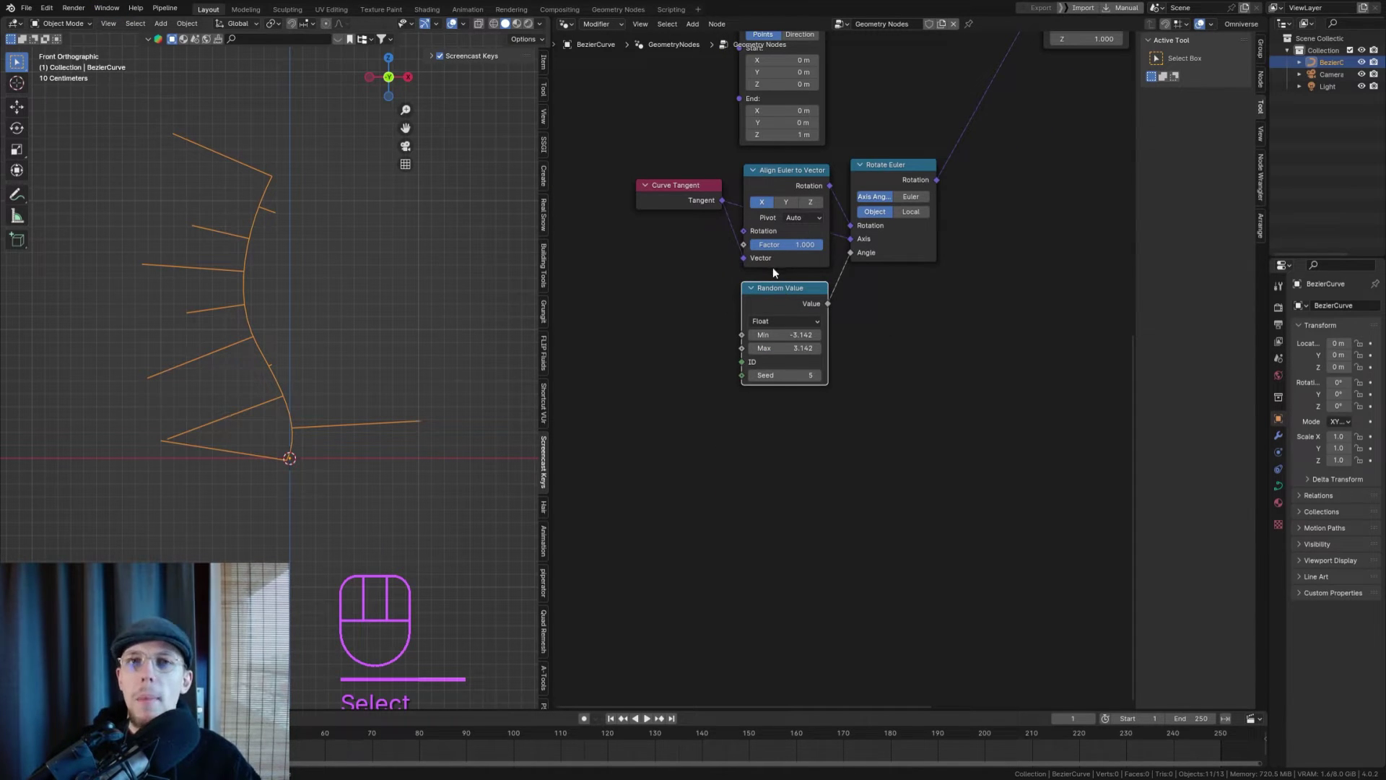
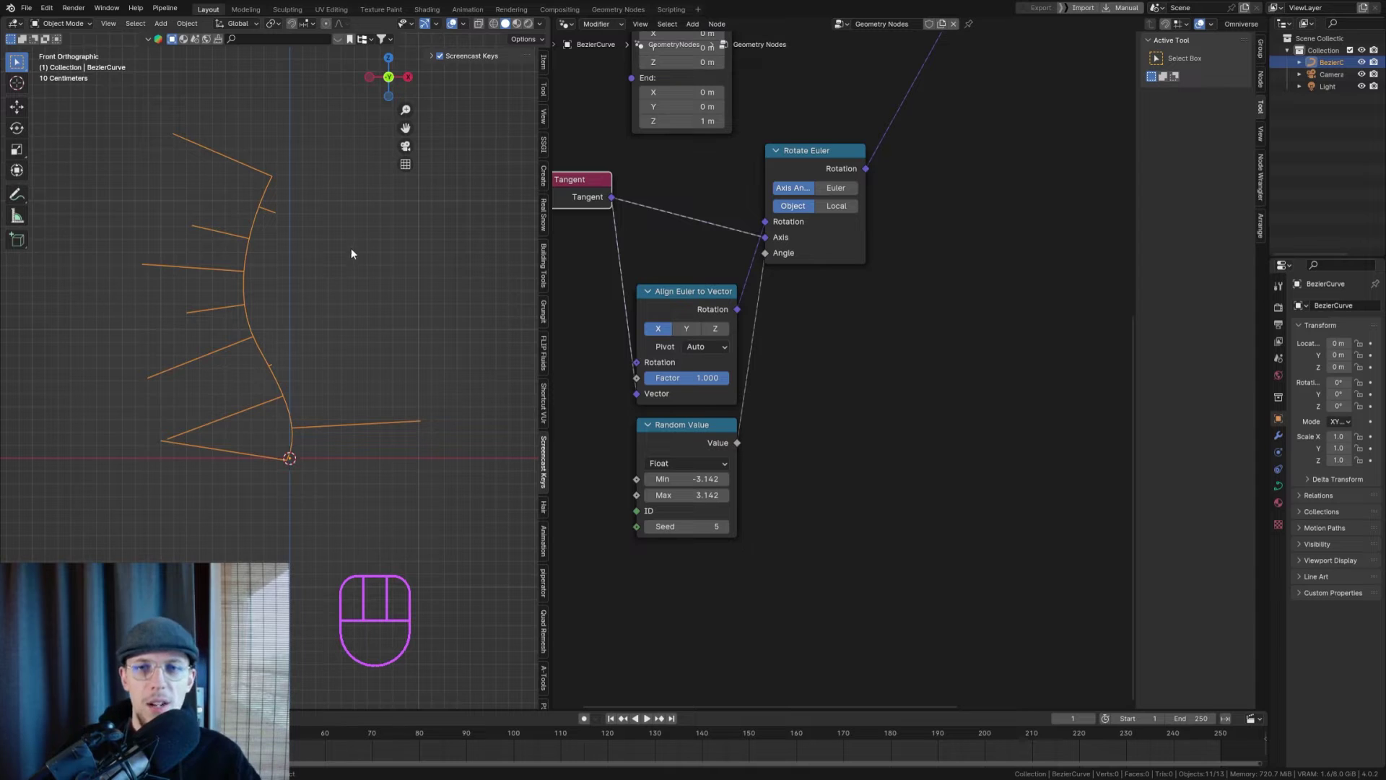
- Add a Vector Mix node and duplicate the Rotate Euler node below the original
{"action": "left_click", "coordinate": [888, 412]}
{"action": "key", "text": "shift+a"}
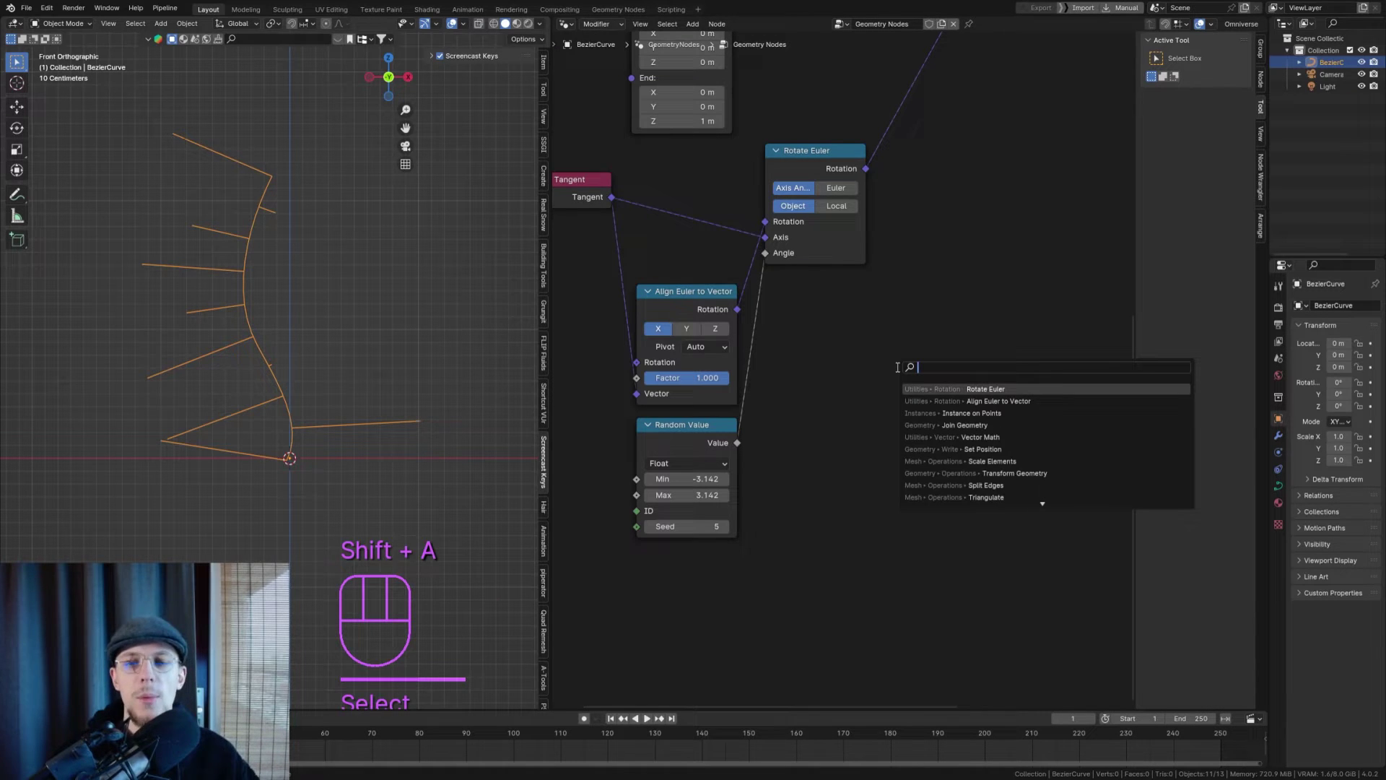
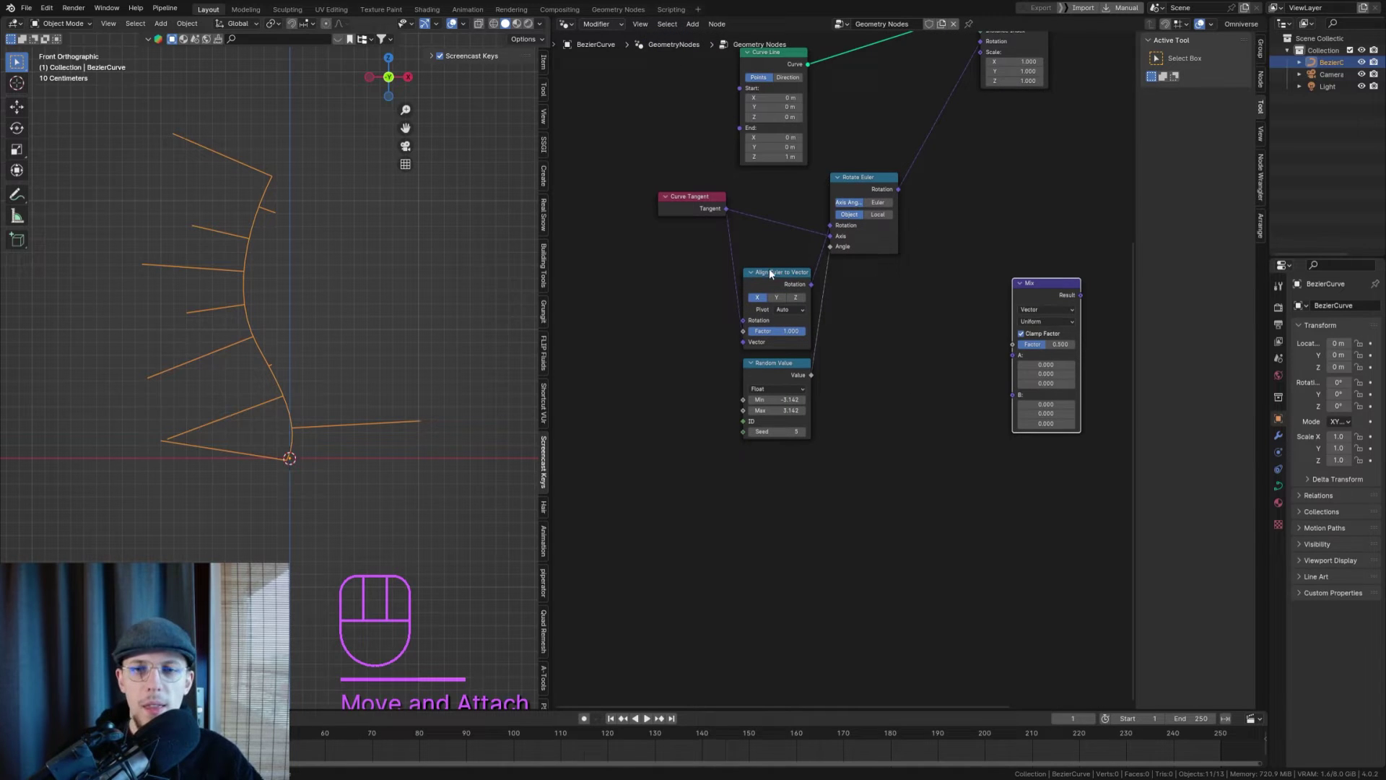
{"action": "left_click", "coordinate": [801, 280]}
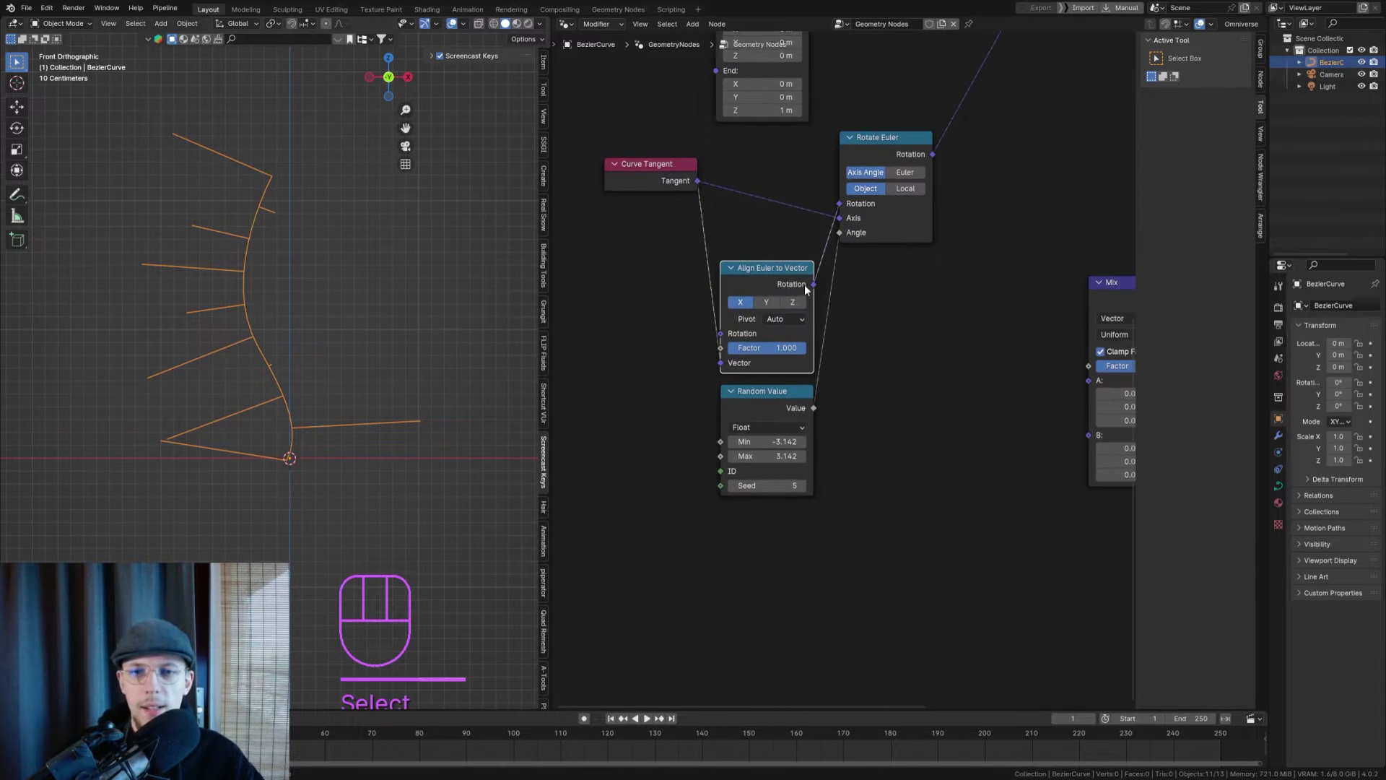
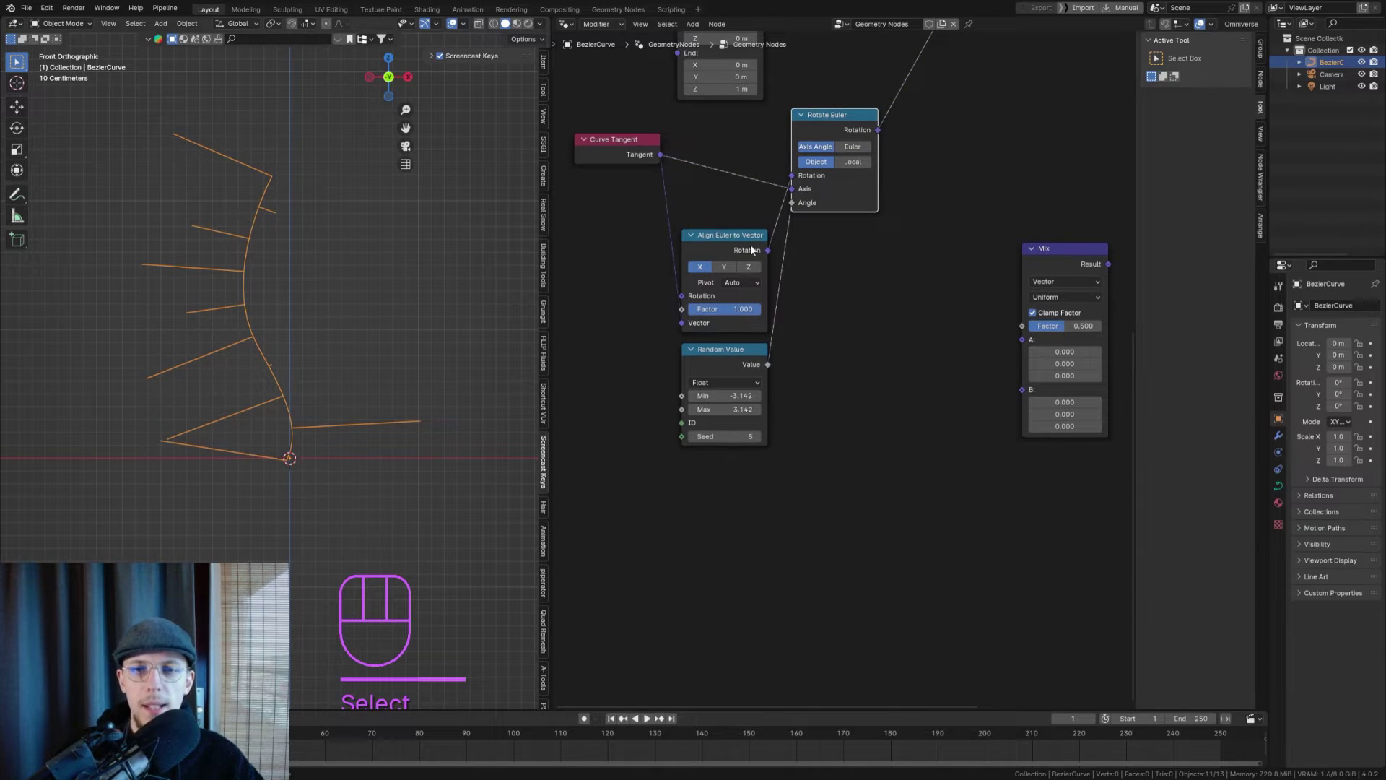
{"action": "left_click", "coordinate": [754, 240]}
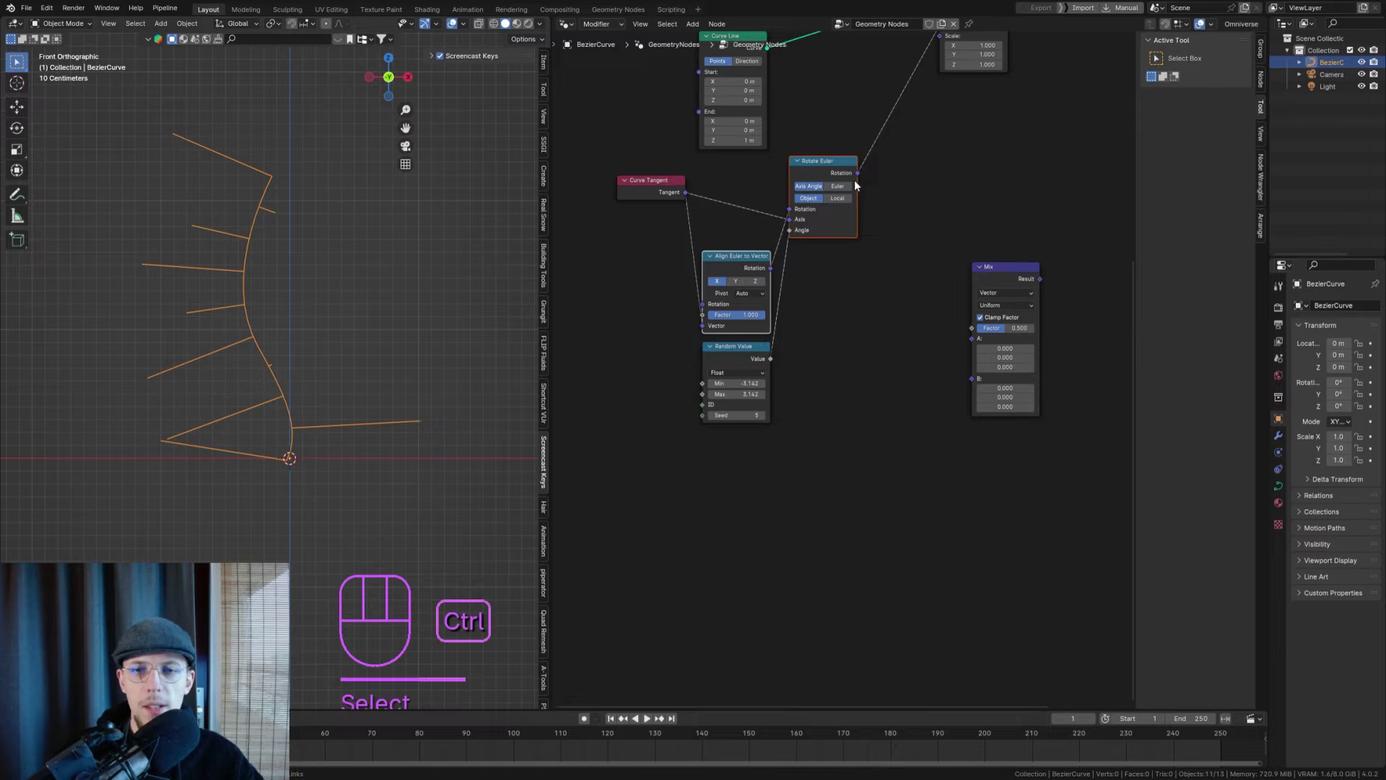
{"action": "key", "text": "ctrl+shift+d"}
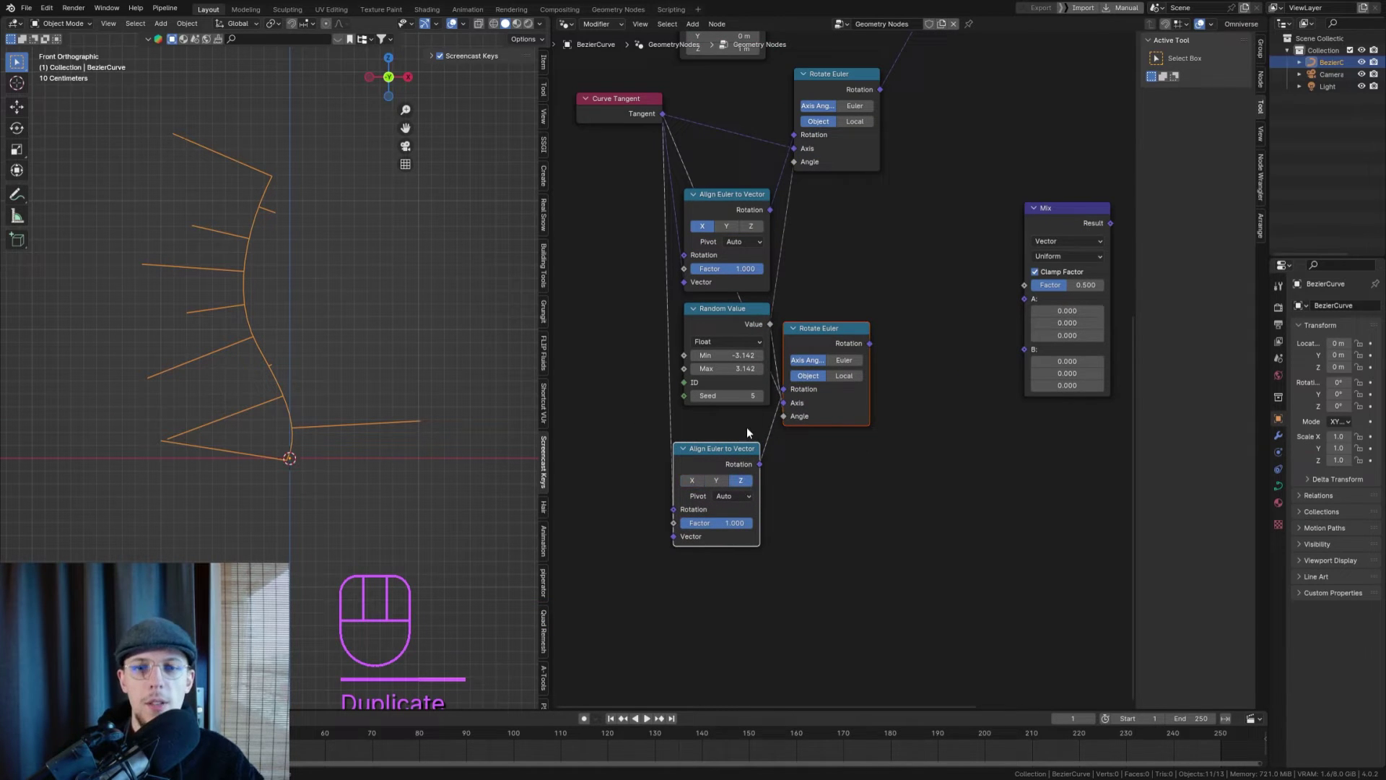
{"action": "left_click", "coordinate": [744, 464]}
{"action": "left_click", "coordinate": [827, 474]}
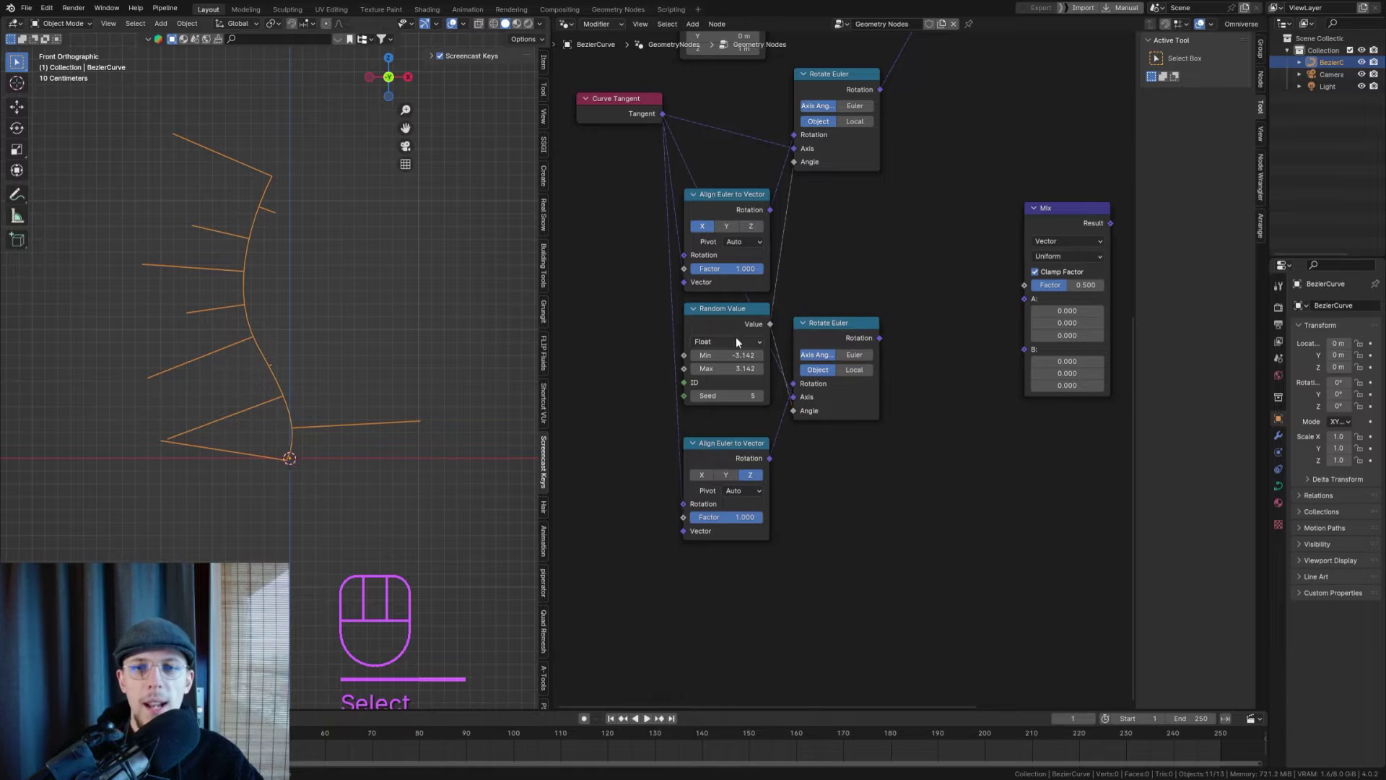
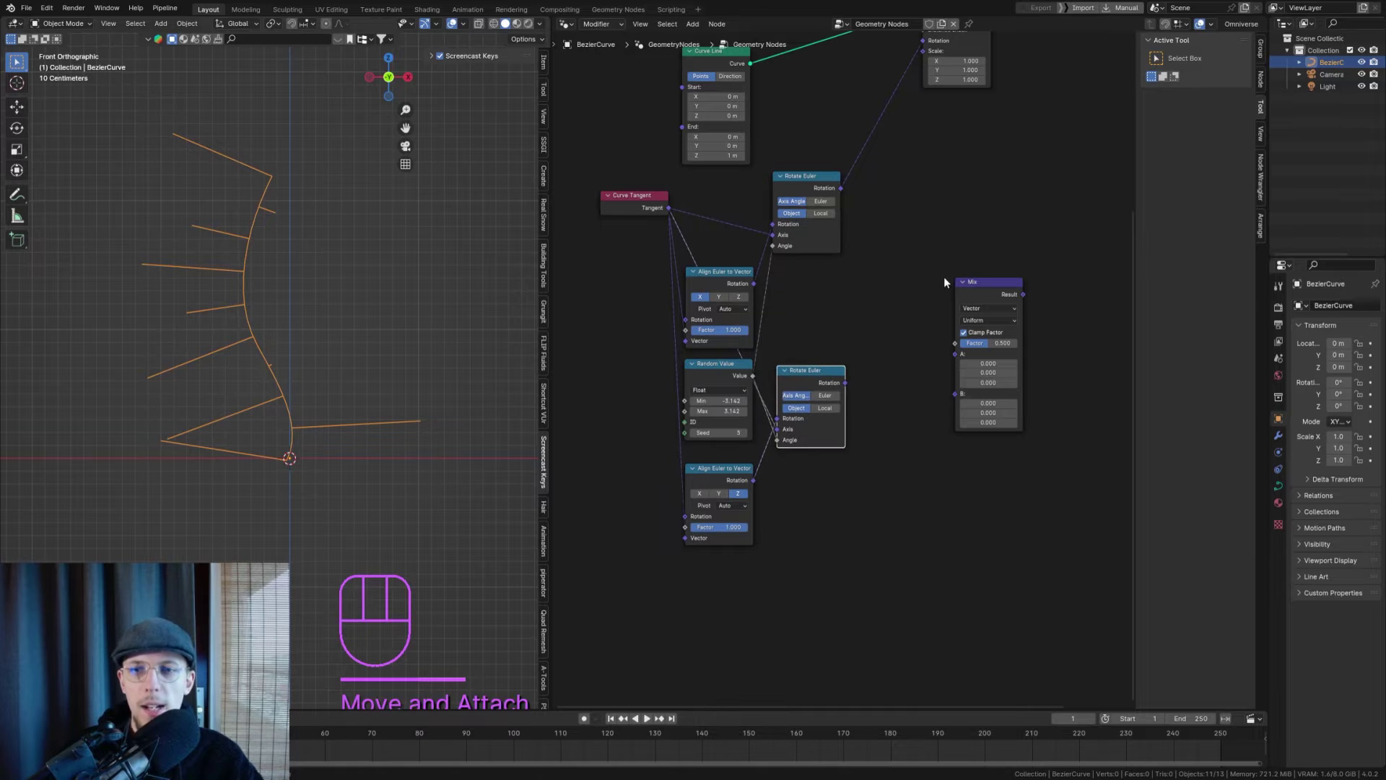
- Wire both rotations into Mix A and B and send the Mix result to Instance on Points Rotation
{"action": "left_click_drag", "start_coordinate": [1016, 291], "coordinate": [929, 239]}
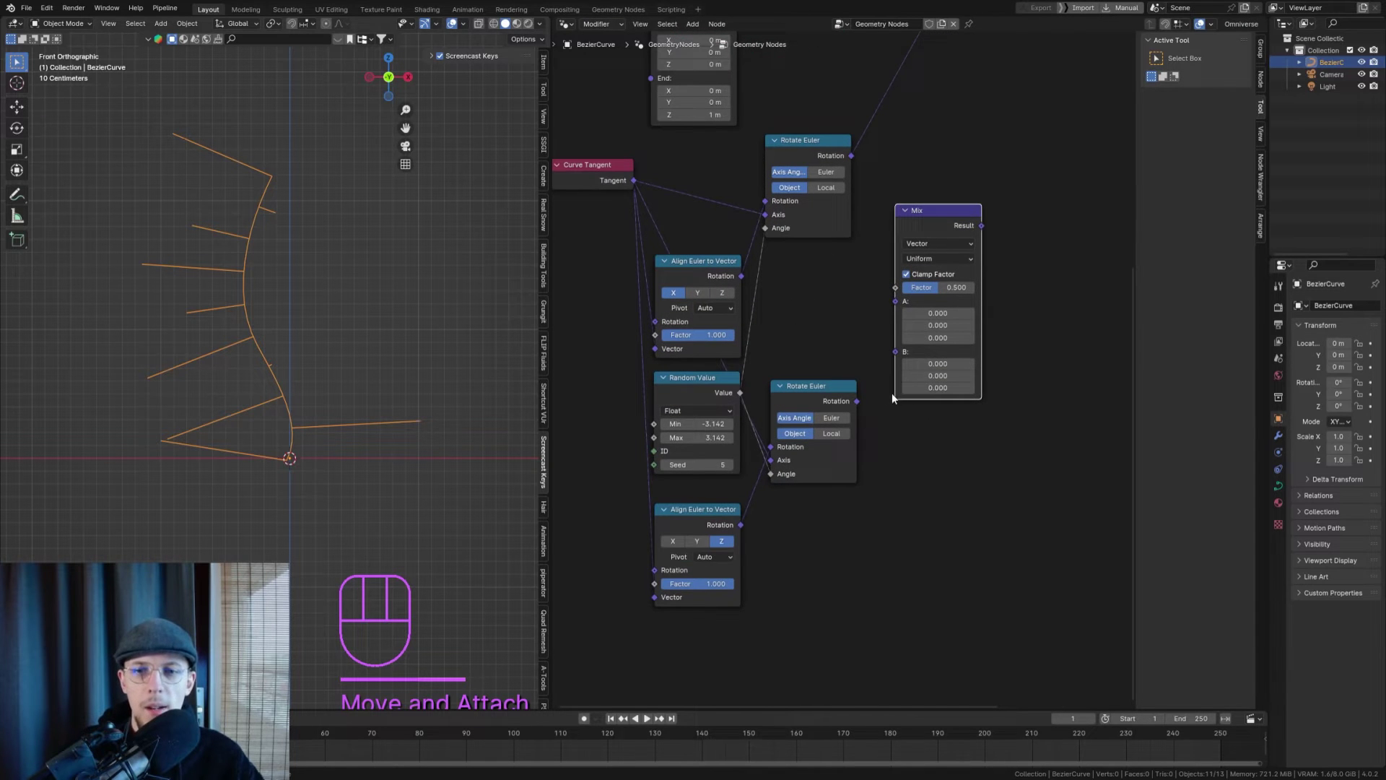
{"action": "left_click_drag", "start_coordinate": [862, 404], "coordinate": [854, 157]}
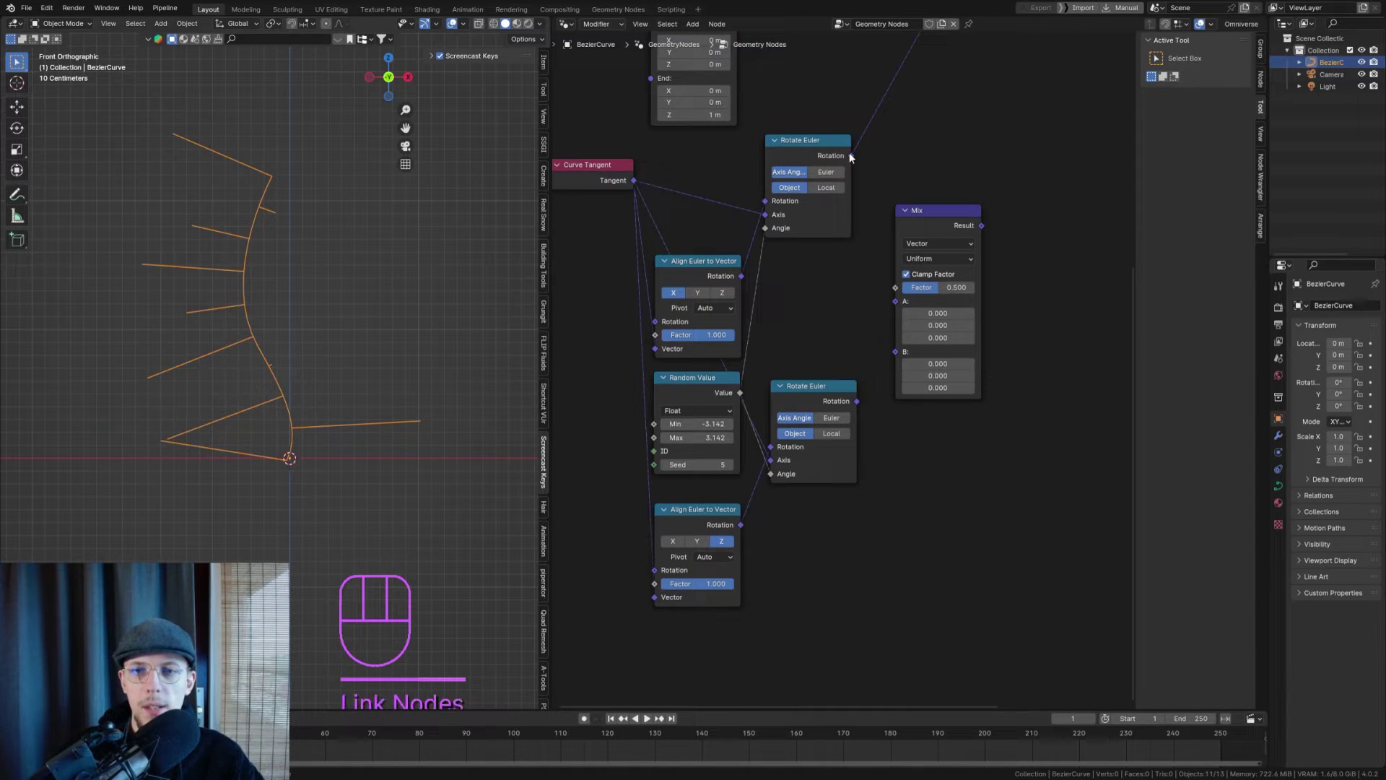
{"action": "left_click_drag", "start_coordinate": [860, 162], "coordinate": [898, 305]}
{"action": "left_click_drag", "start_coordinate": [856, 399], "coordinate": [895, 321]}
{"action": "left_click", "coordinate": [948, 212]}
{"action": "middle_click", "coordinate": [917, 298]}
{"action": "left_click", "coordinate": [924, 315]}
{"action": "left_click_drag", "start_coordinate": [955, 288], "coordinate": [943, 165]}
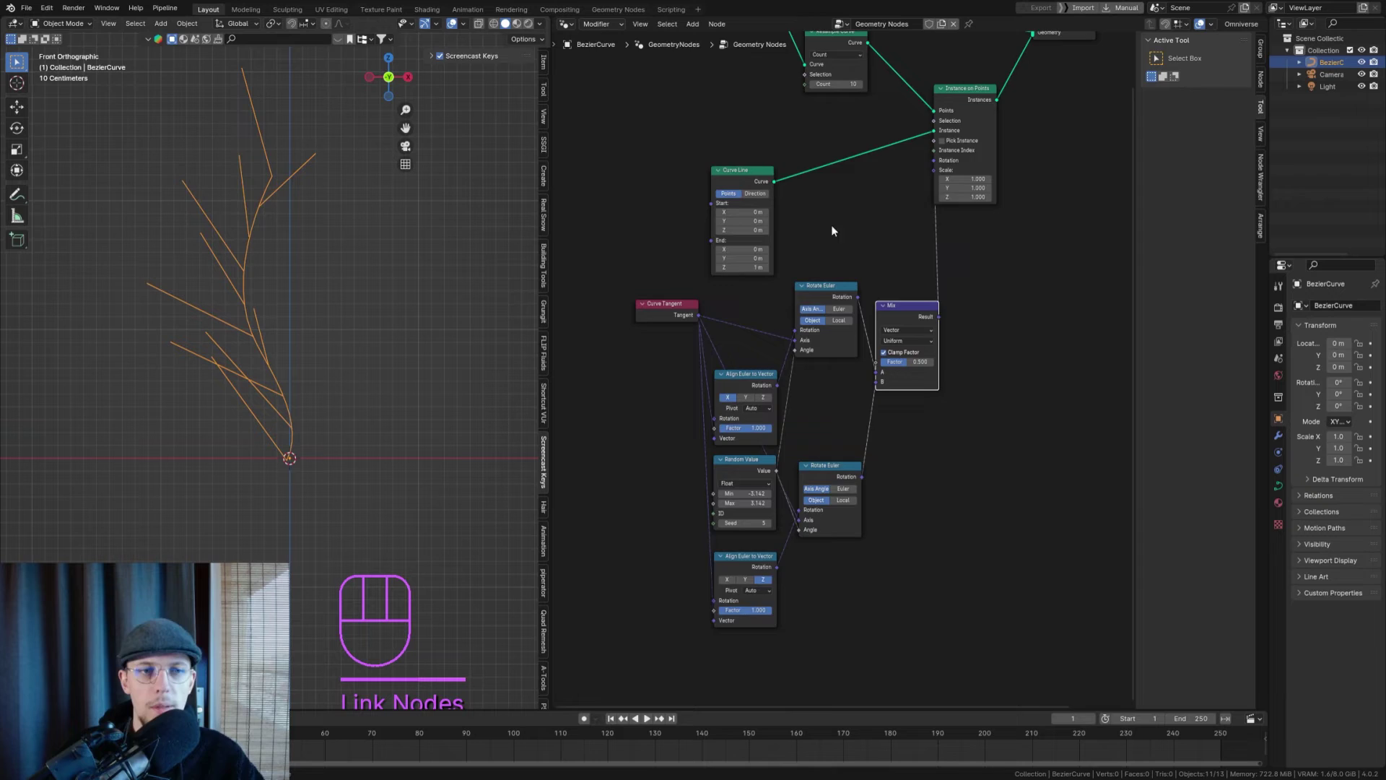
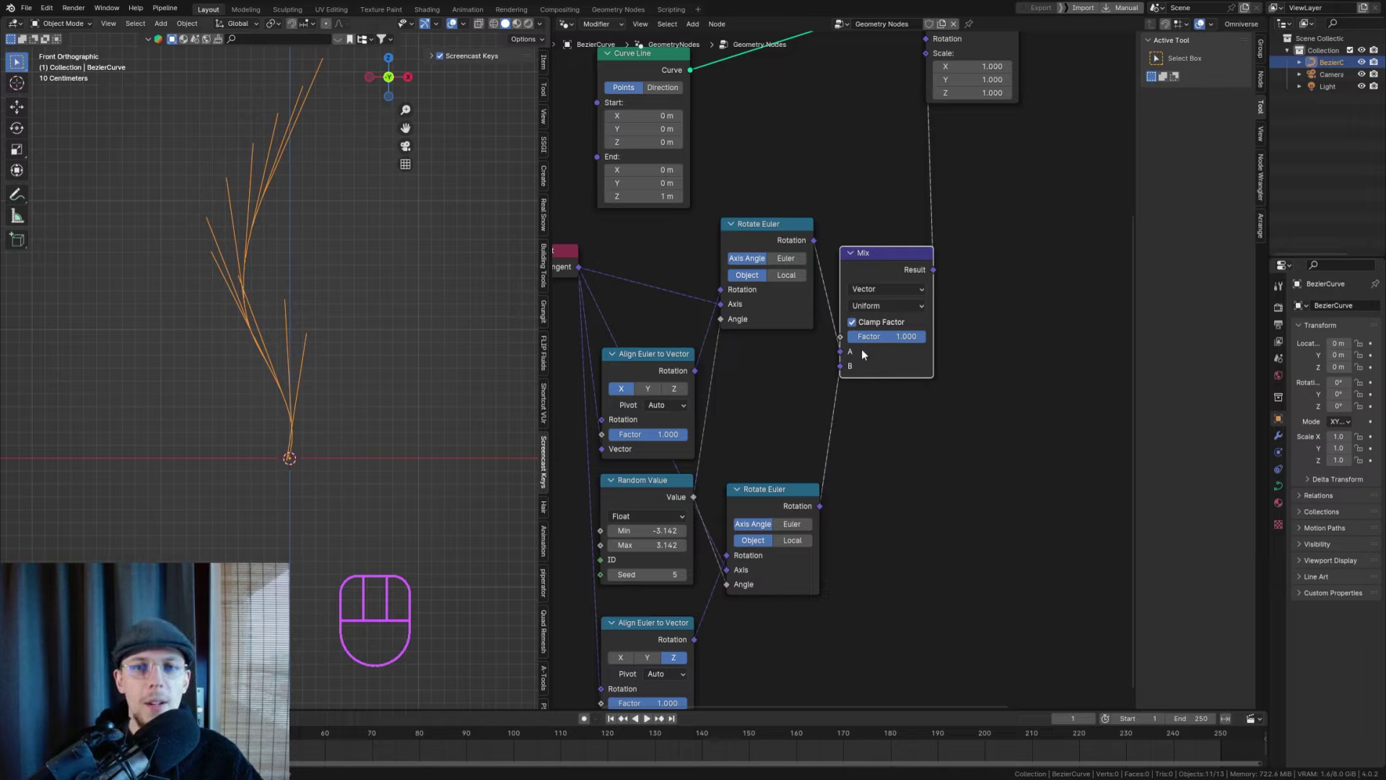
- Lower the Mix Factor from 1.000 to about 0.458 for a gentler sub-branch spread
{"action": "middle_click", "coordinate": [900, 398]}
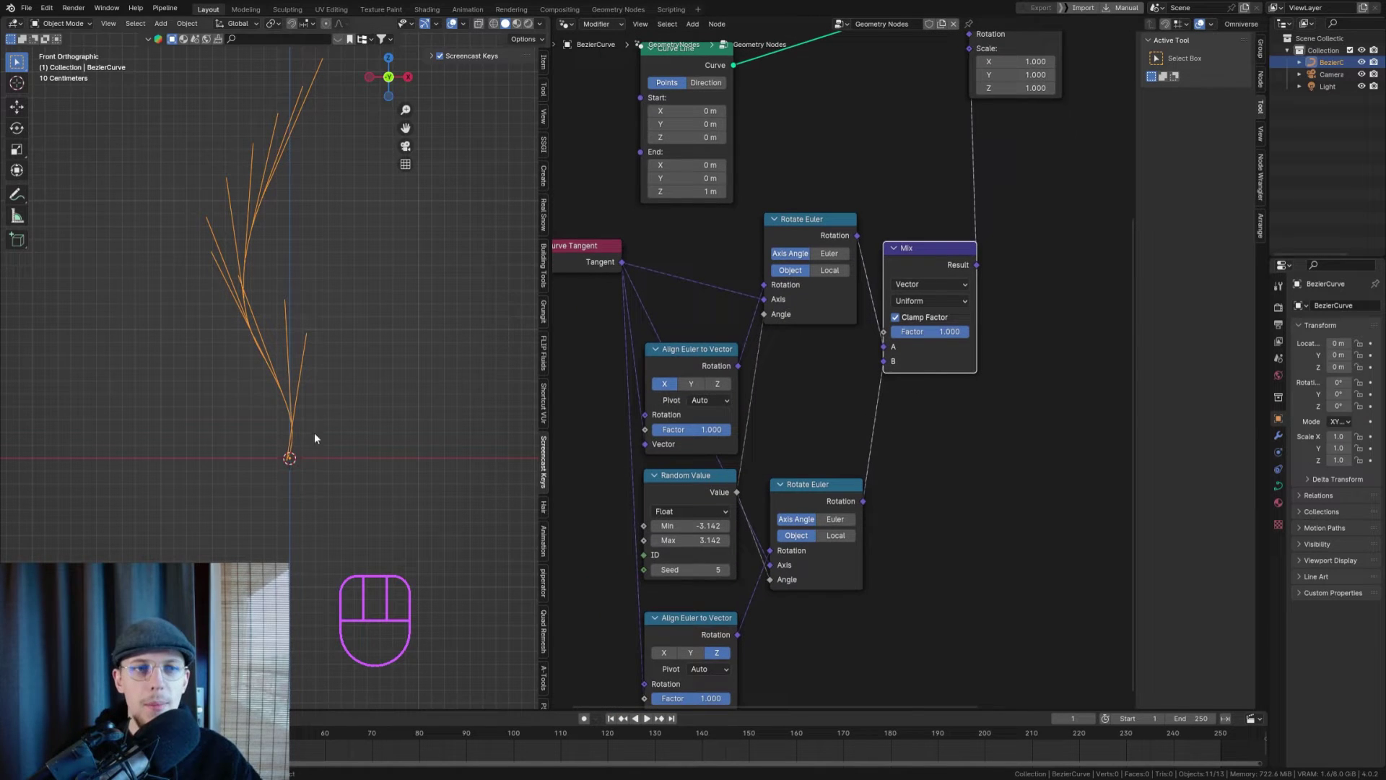
{"action": "left_click_drag", "start_coordinate": [296, 345], "coordinate": [363, 360]}
{"action": "key", "text": "KP_2"}
{"action": "key", "text": "KP_1"}
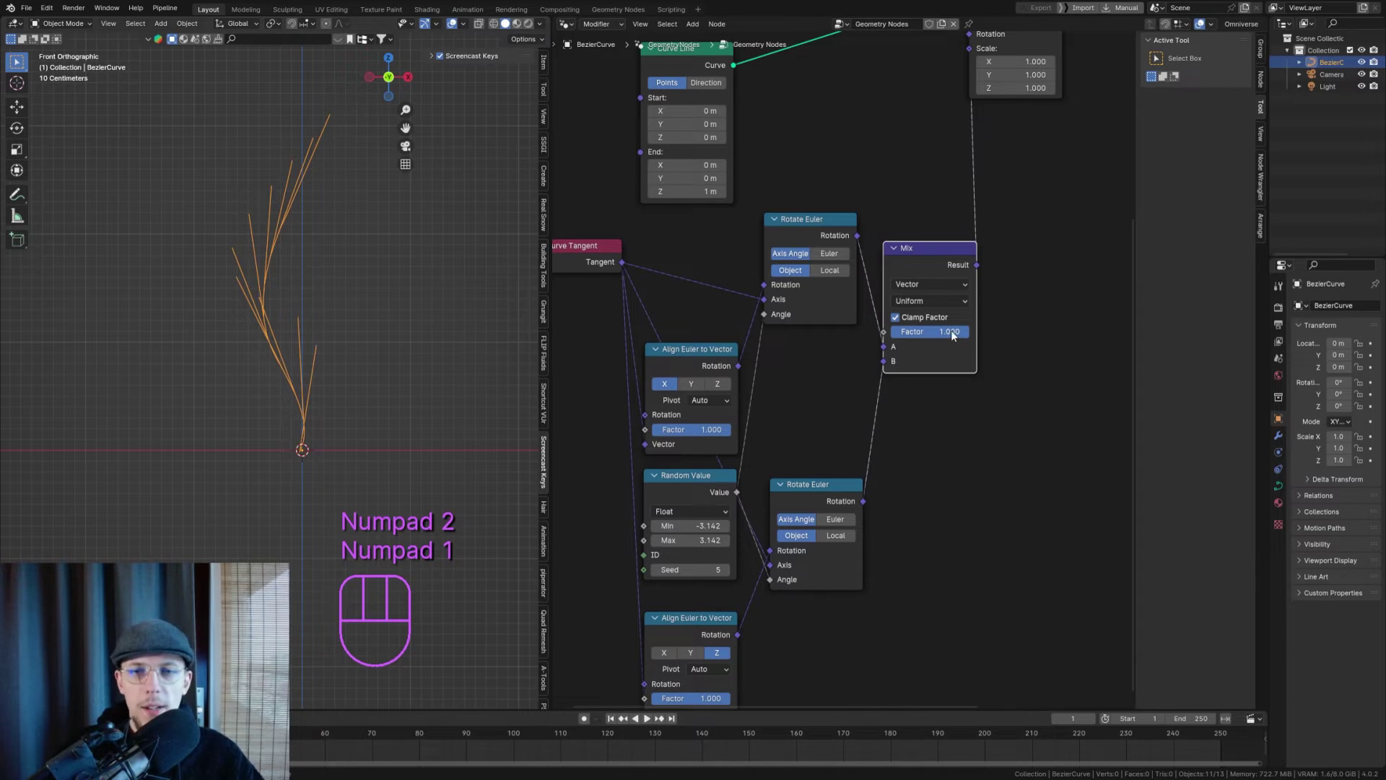
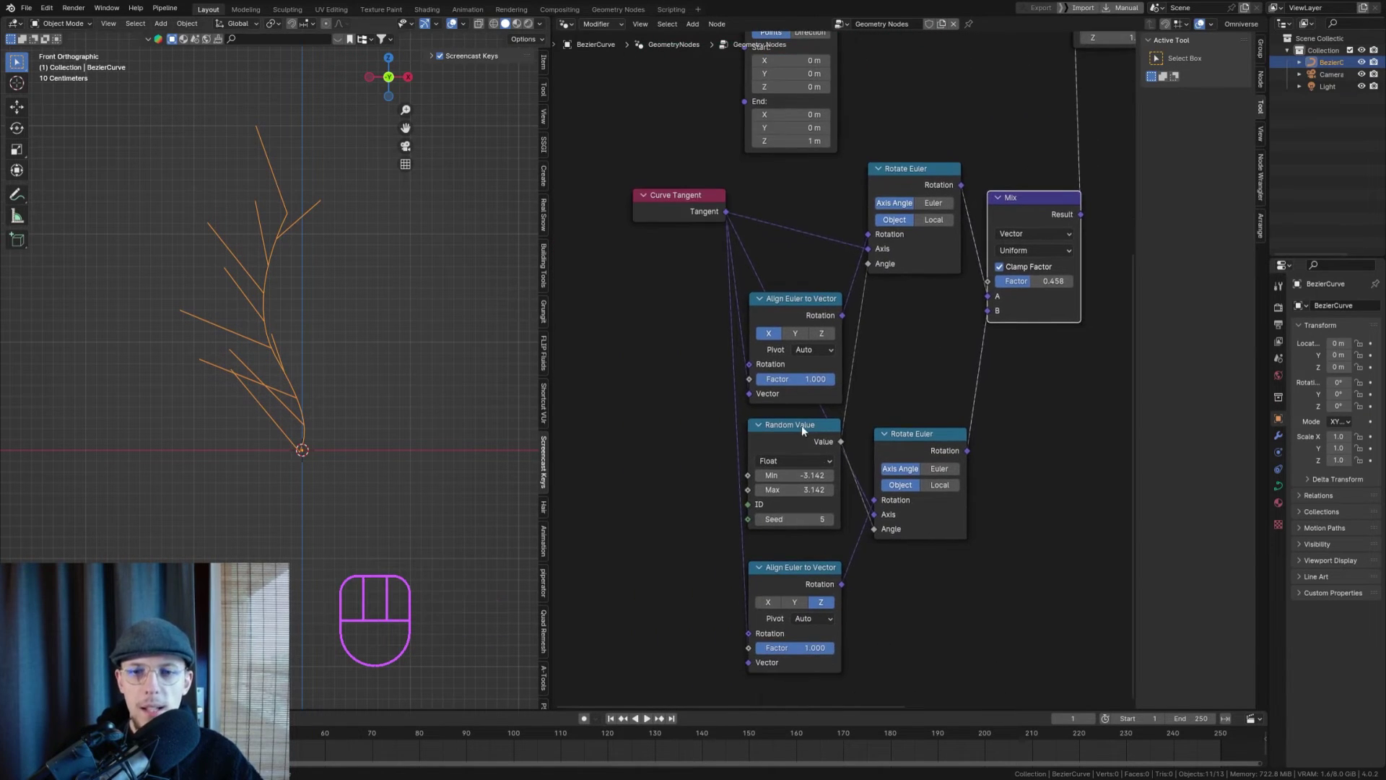
{"action": "left_click", "coordinate": [836, 527]}
{"action": "left_click", "coordinate": [836, 526]}
{"action": "left_click", "coordinate": [836, 526]}
- Orbit to check the branch fan in 3D, return to Front Orthographic and save
{"action": "left_click_drag", "start_coordinate": [218, 302], "coordinate": [280, 355]}
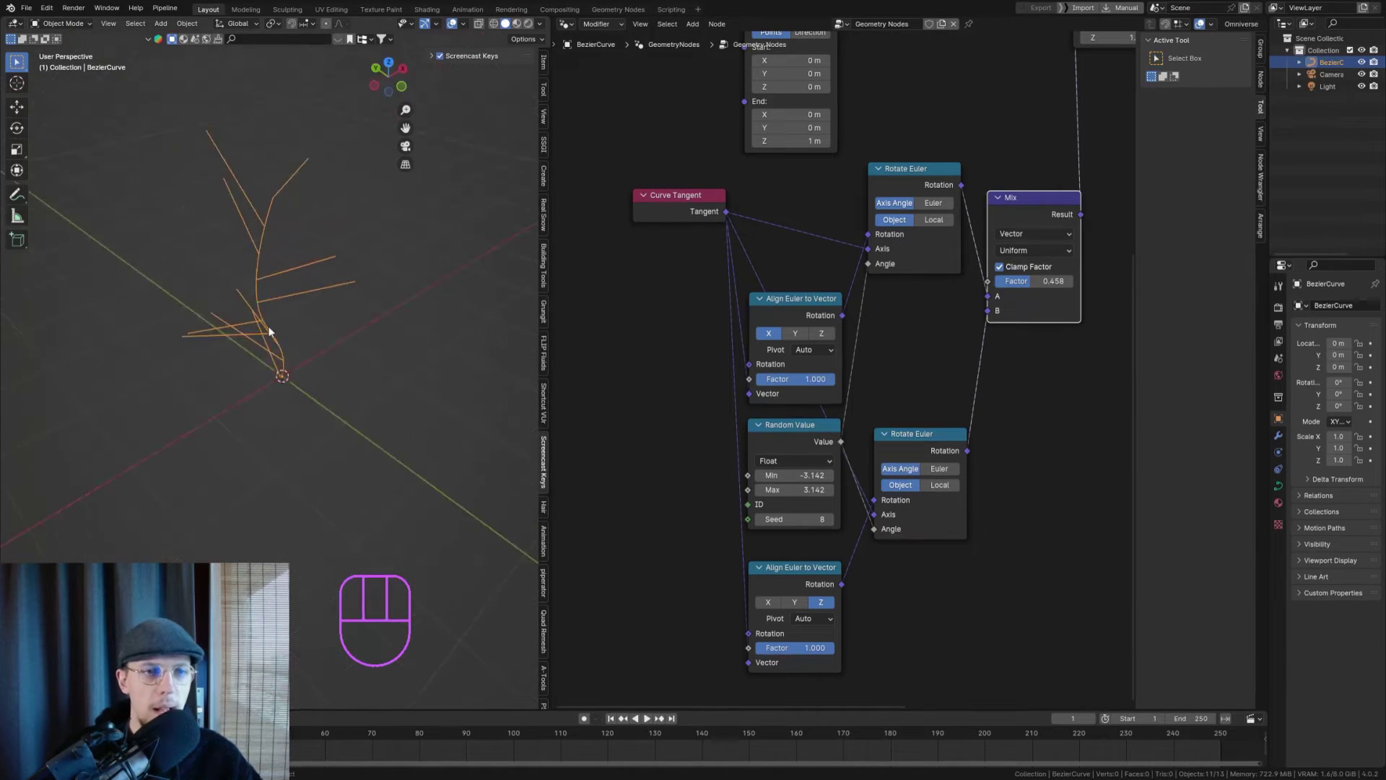
{"action": "key", "text": "KP_1"}
{"action": "left_click_drag", "start_coordinate": [305, 327], "coordinate": [249, 352]}
{"action": "key", "text": "ctrl+s"}
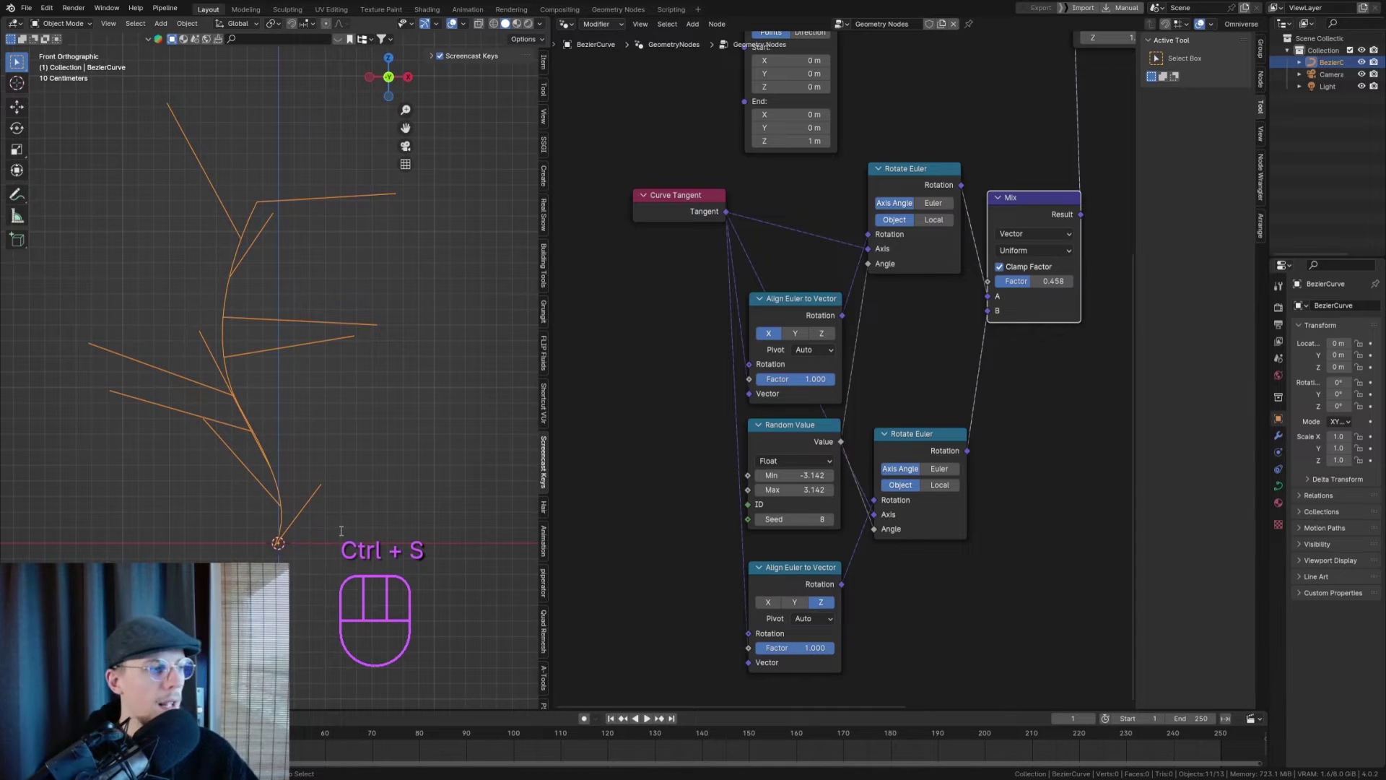
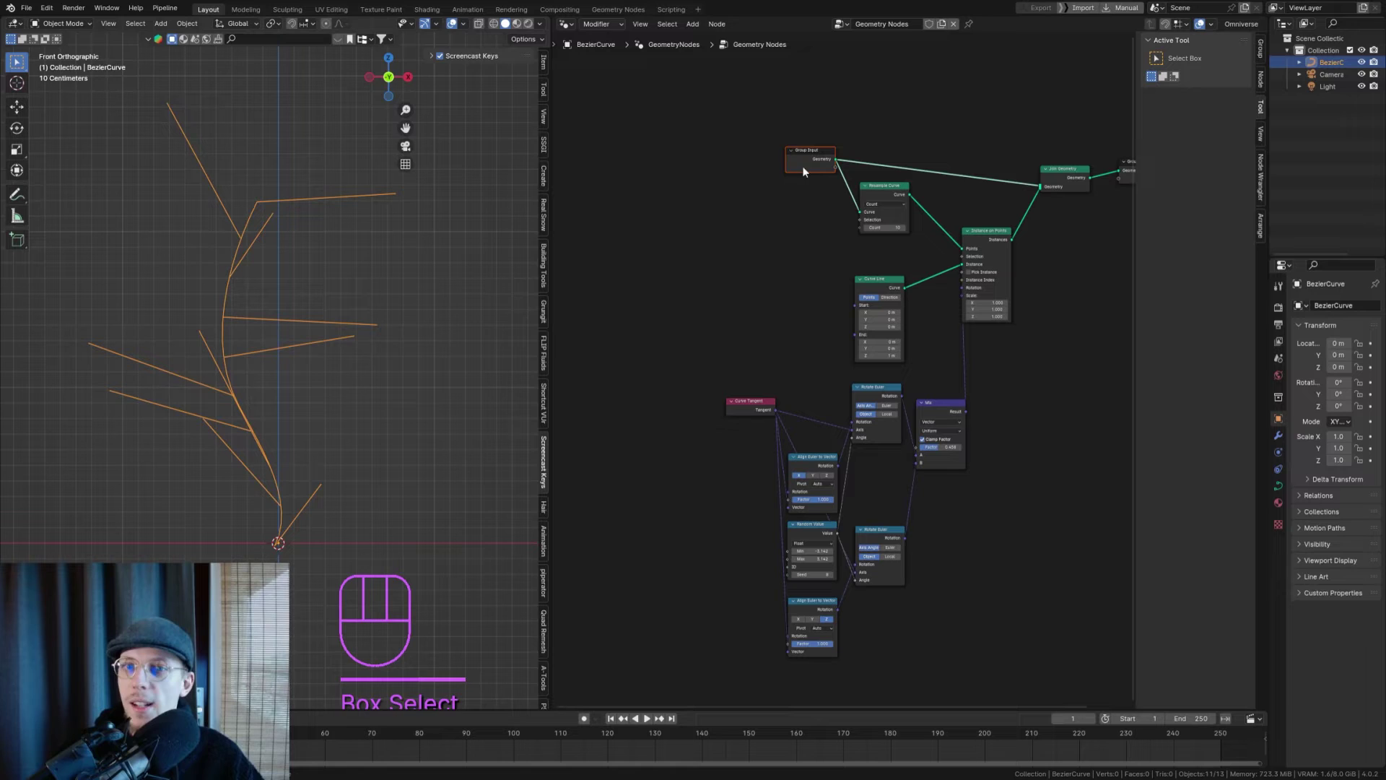
- Move the Group Input node further left to make room beside Resample Curve
{"action": "left_click", "coordinate": [780, 115]}
{"action": "left_click", "coordinate": [799, 153]}
{"action": "key", "text": "g"}
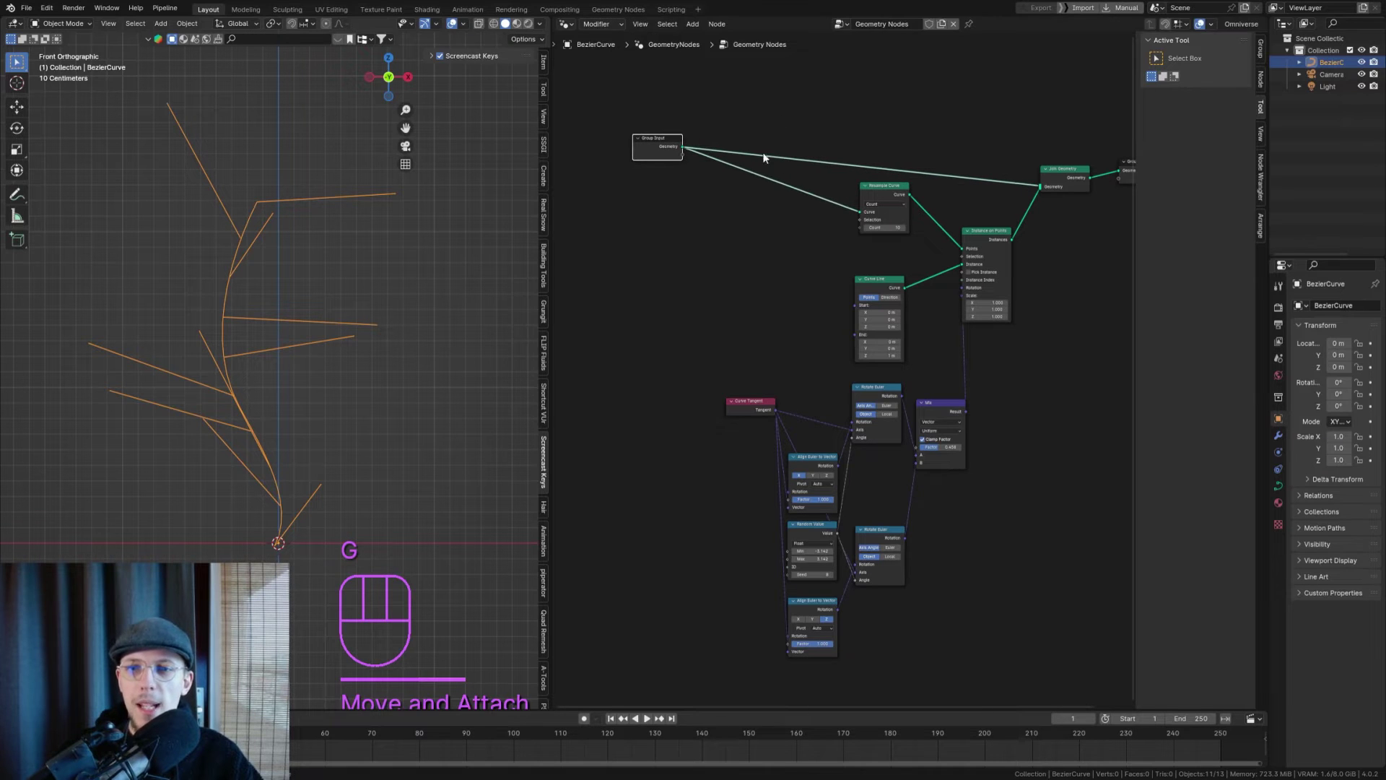
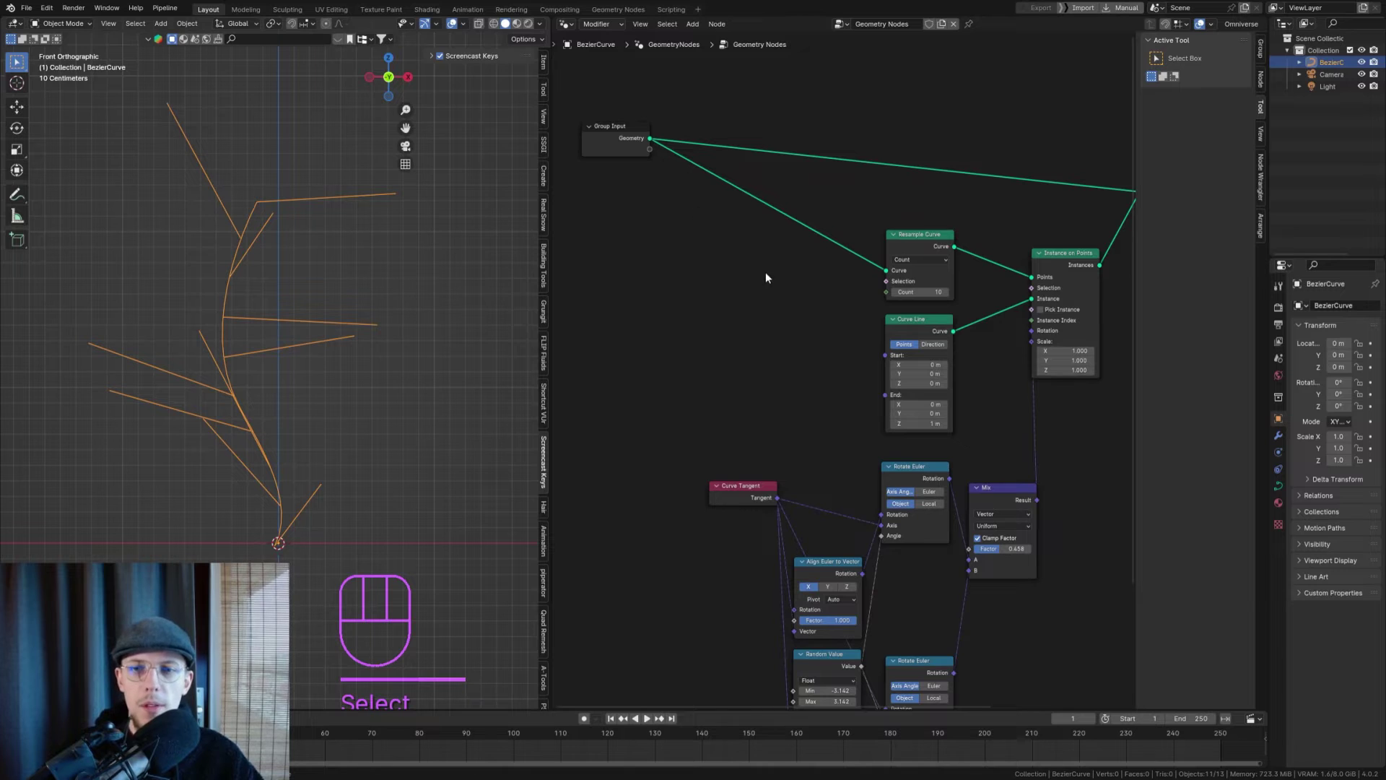
{"action": "middle_click", "coordinate": [752, 252]}
- Expose Resample Curve's Count as a new Group Input socket and begin adding a Boolean Random Value for Selection
{"action": "left_click", "coordinate": [646, 140]}
{"action": "left_click_drag", "start_coordinate": [649, 142], "coordinate": [882, 281]}
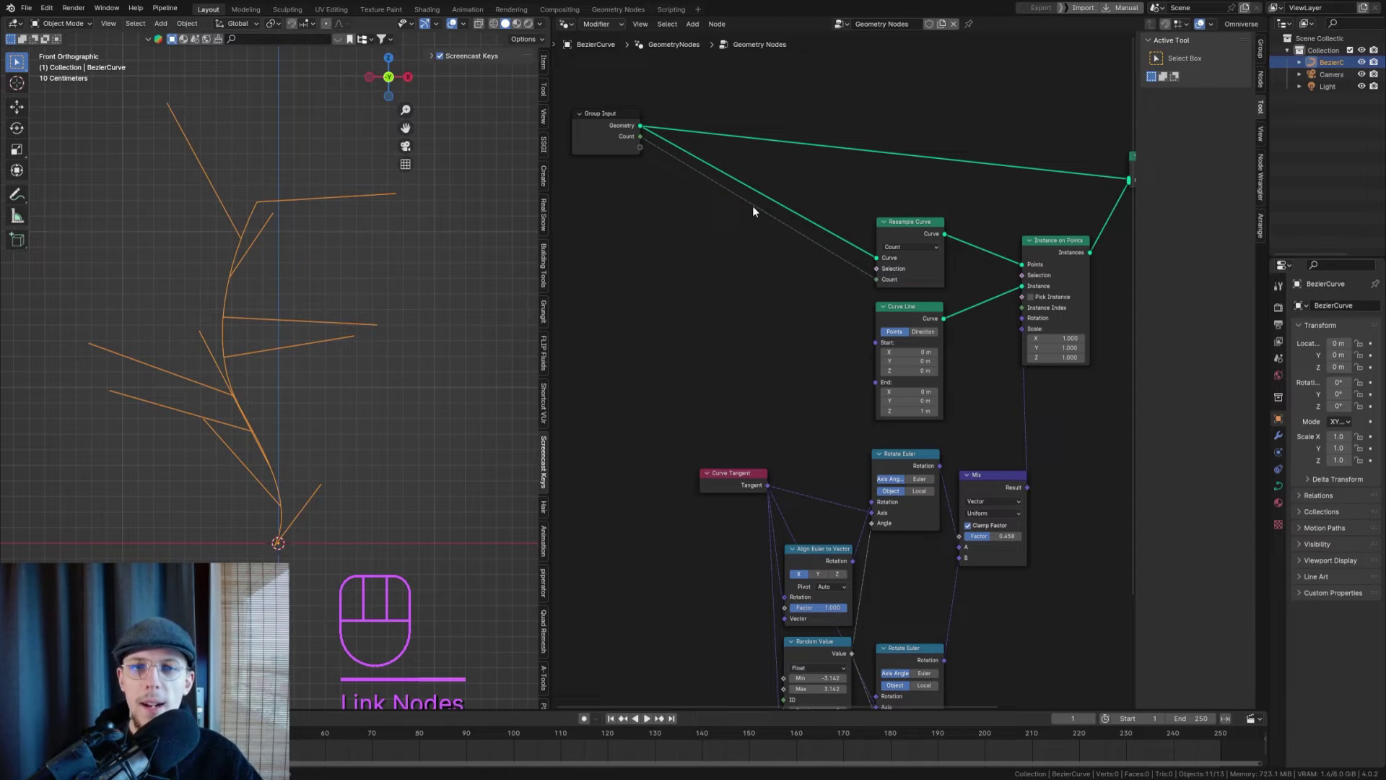
{"action": "key", "text": "shift+a"}
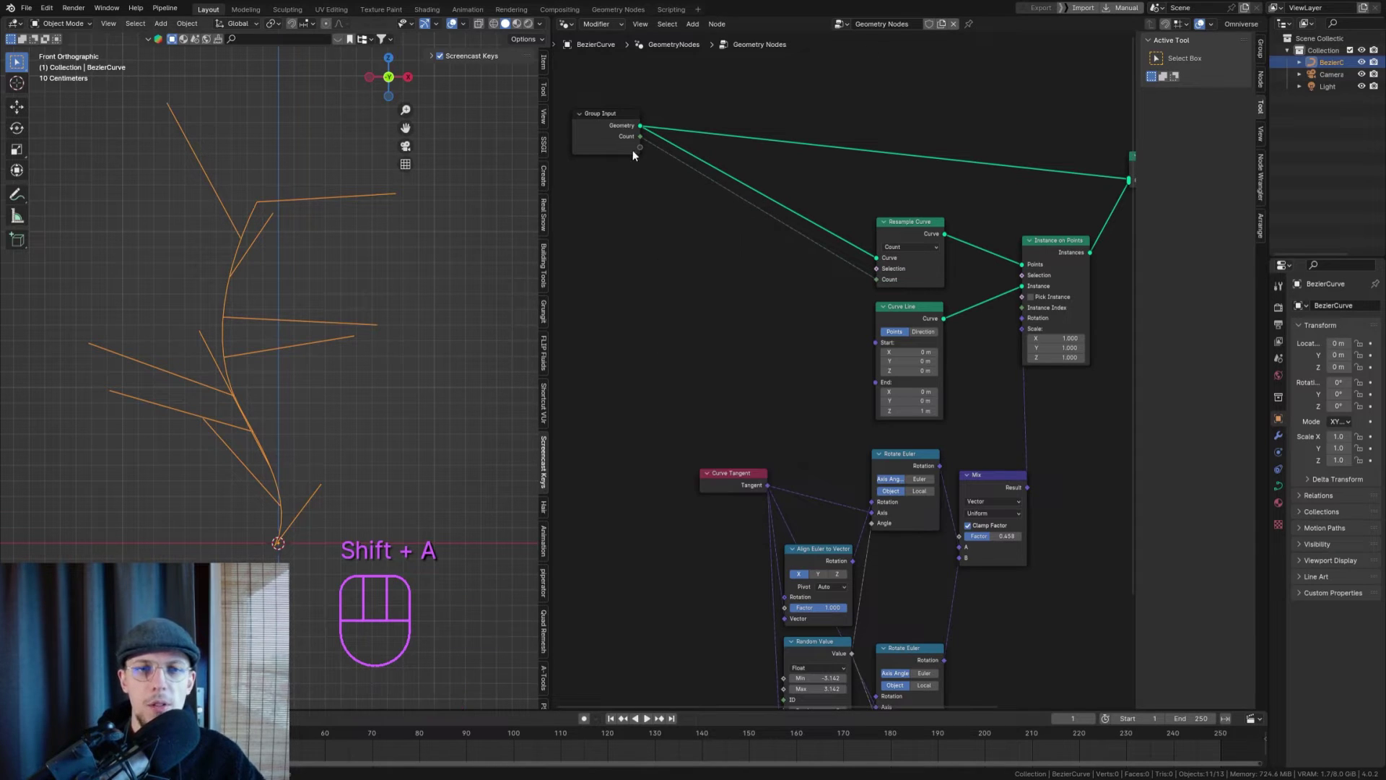
{"action": "left_click", "coordinate": [631, 114]}
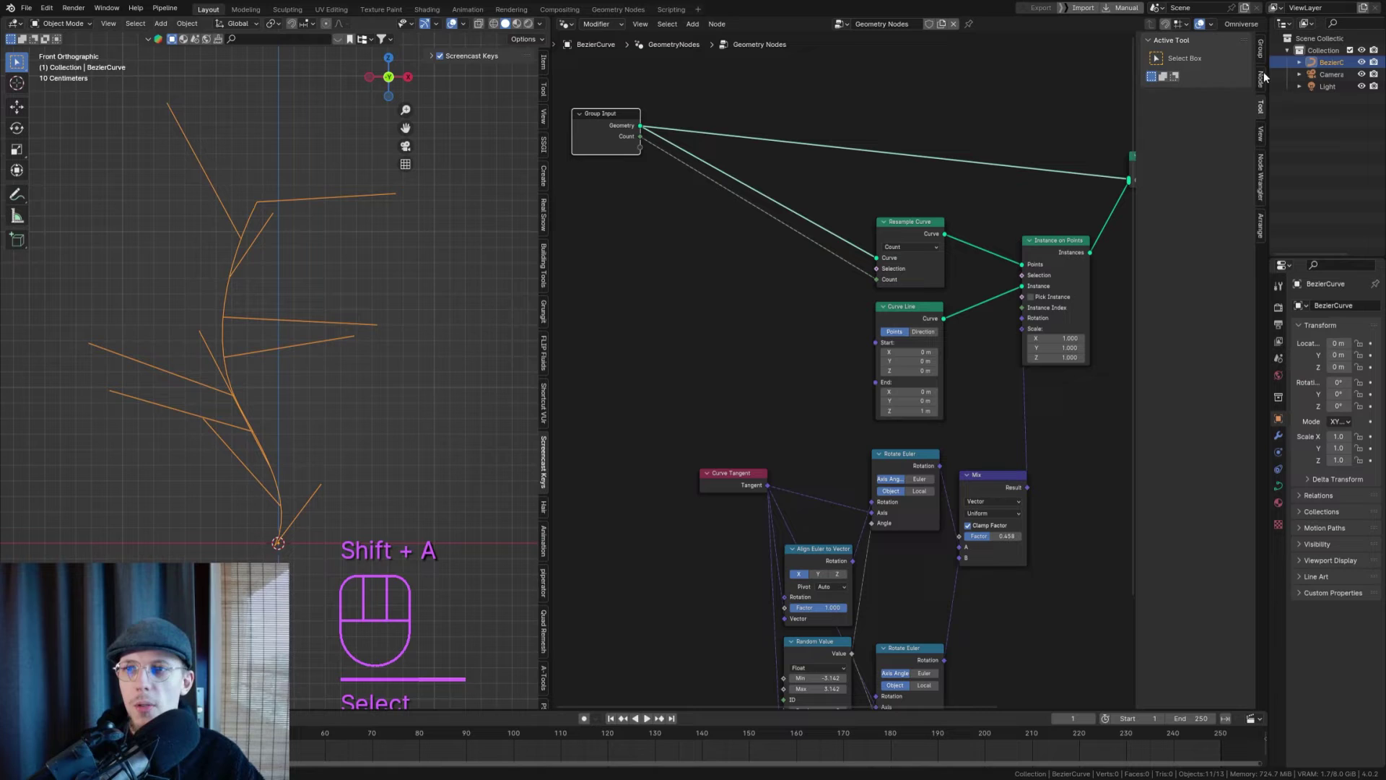
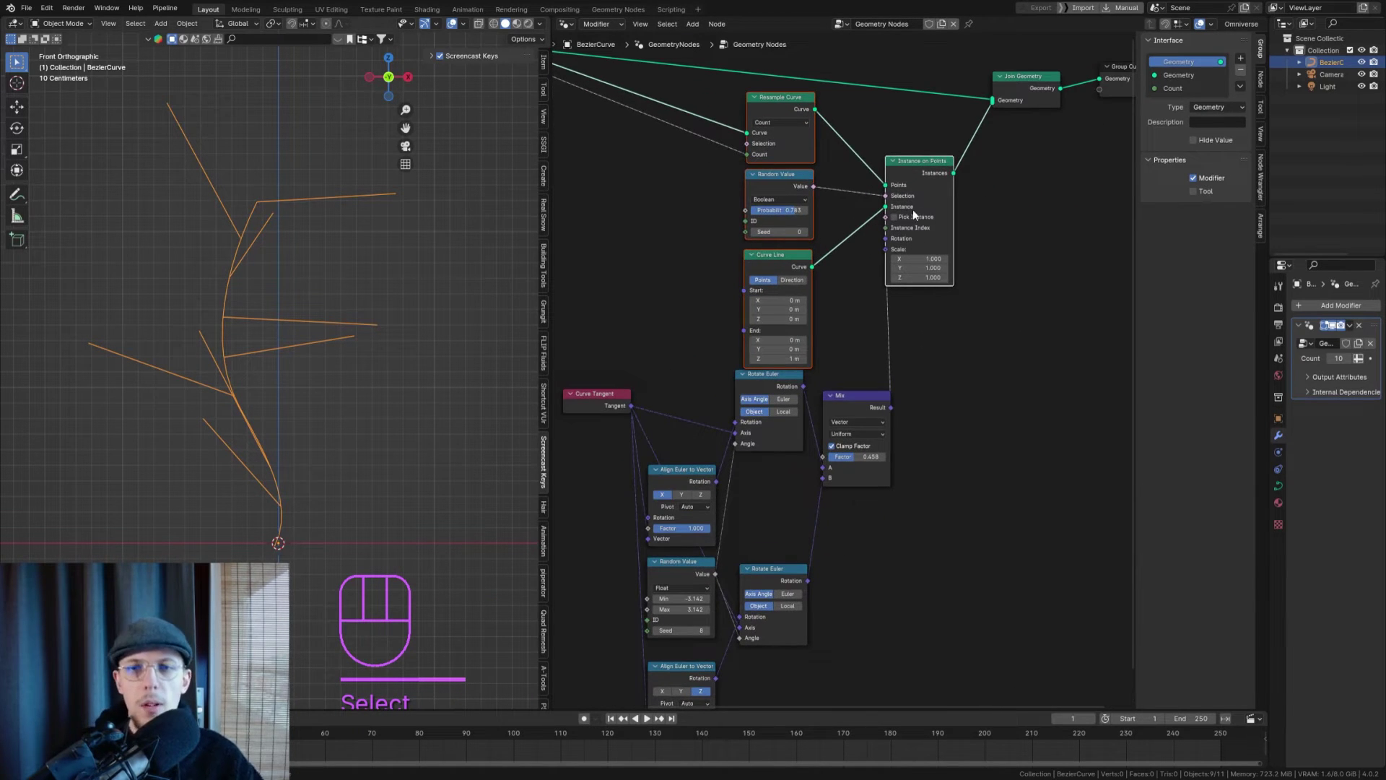
- Frame the spawning nodes as 'SubBranch Spawn' and begin naming the rotation nodes' frame
{"action": "key", "text": "ctrl+j"}
{"action": "left_click", "coordinate": [924, 171]}
{"action": "double_click", "coordinate": [923, 149]}
{"action": "key", "text": "F2"}
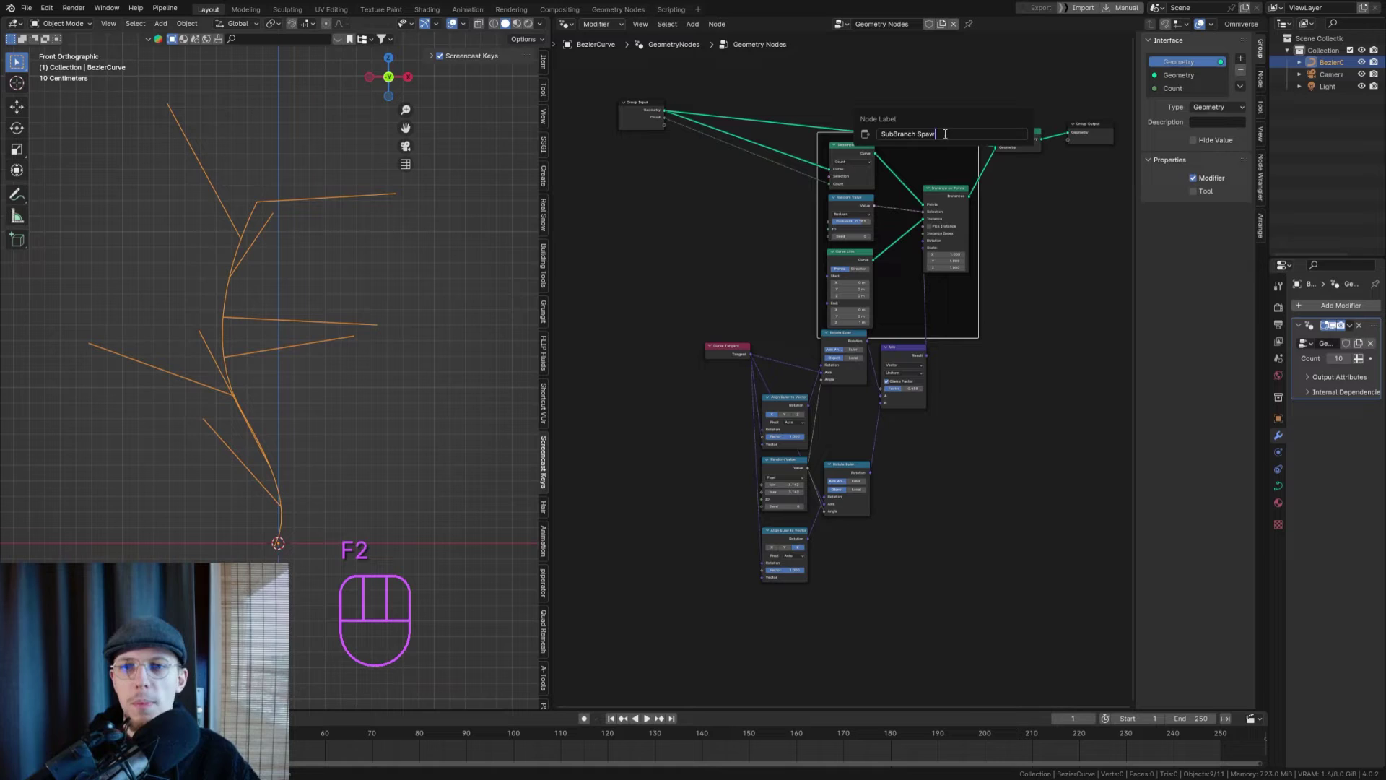
{"action": "key", "text": "g"}
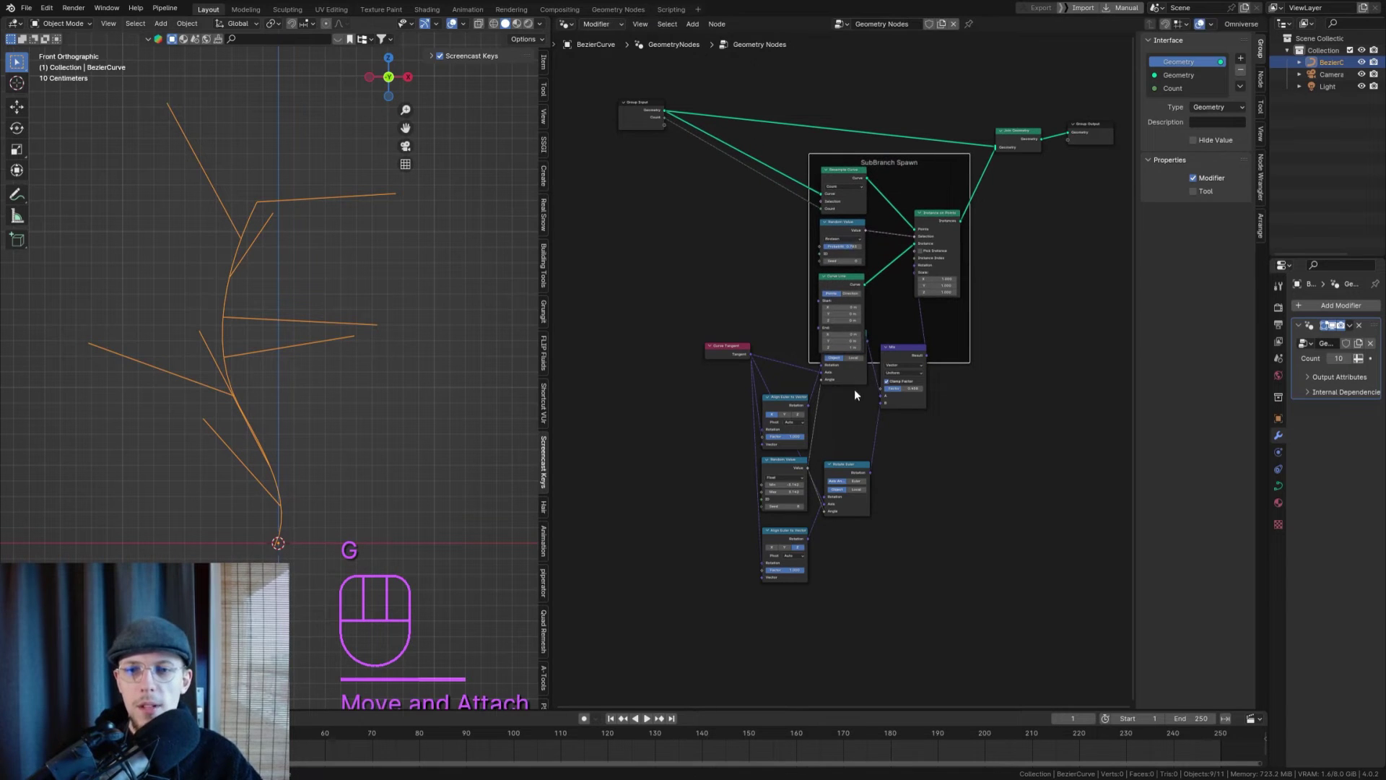
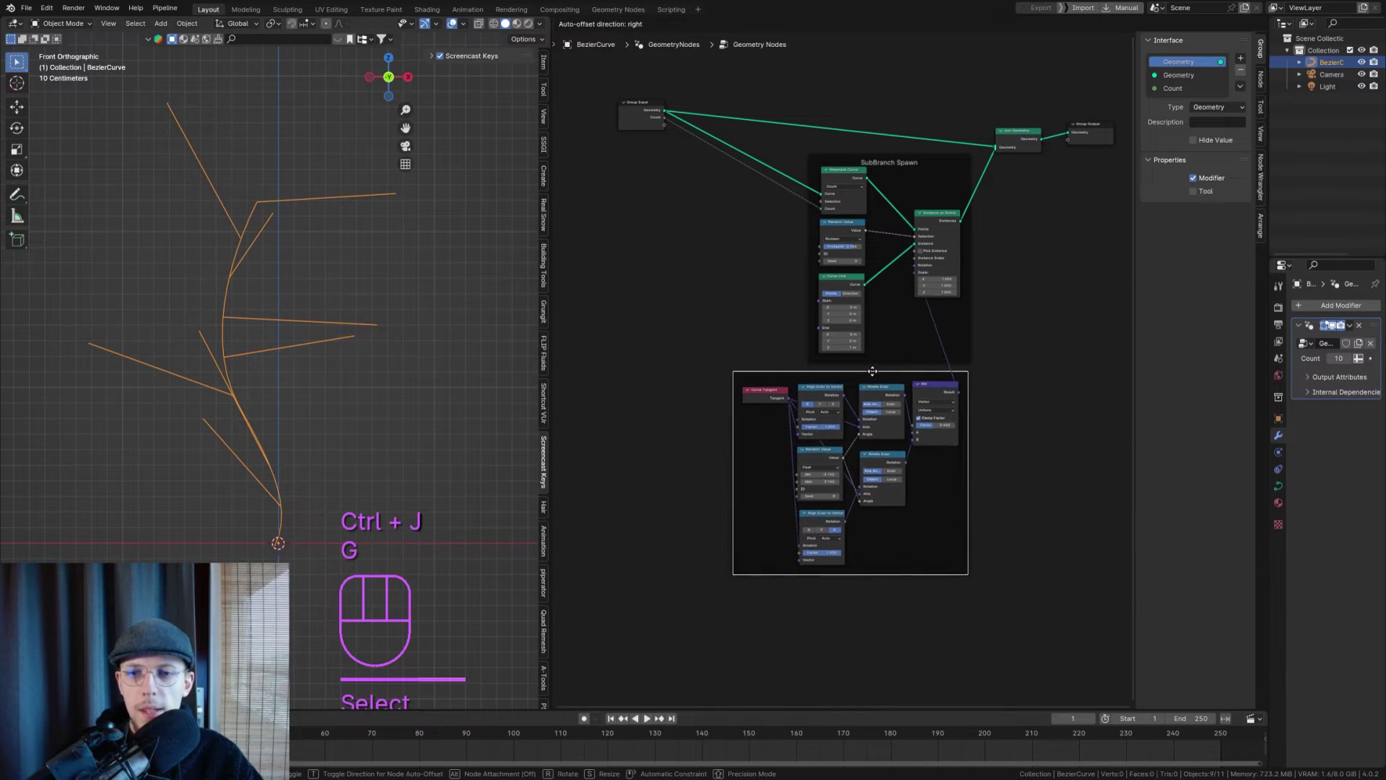
{"action": "key", "text": "F2"}
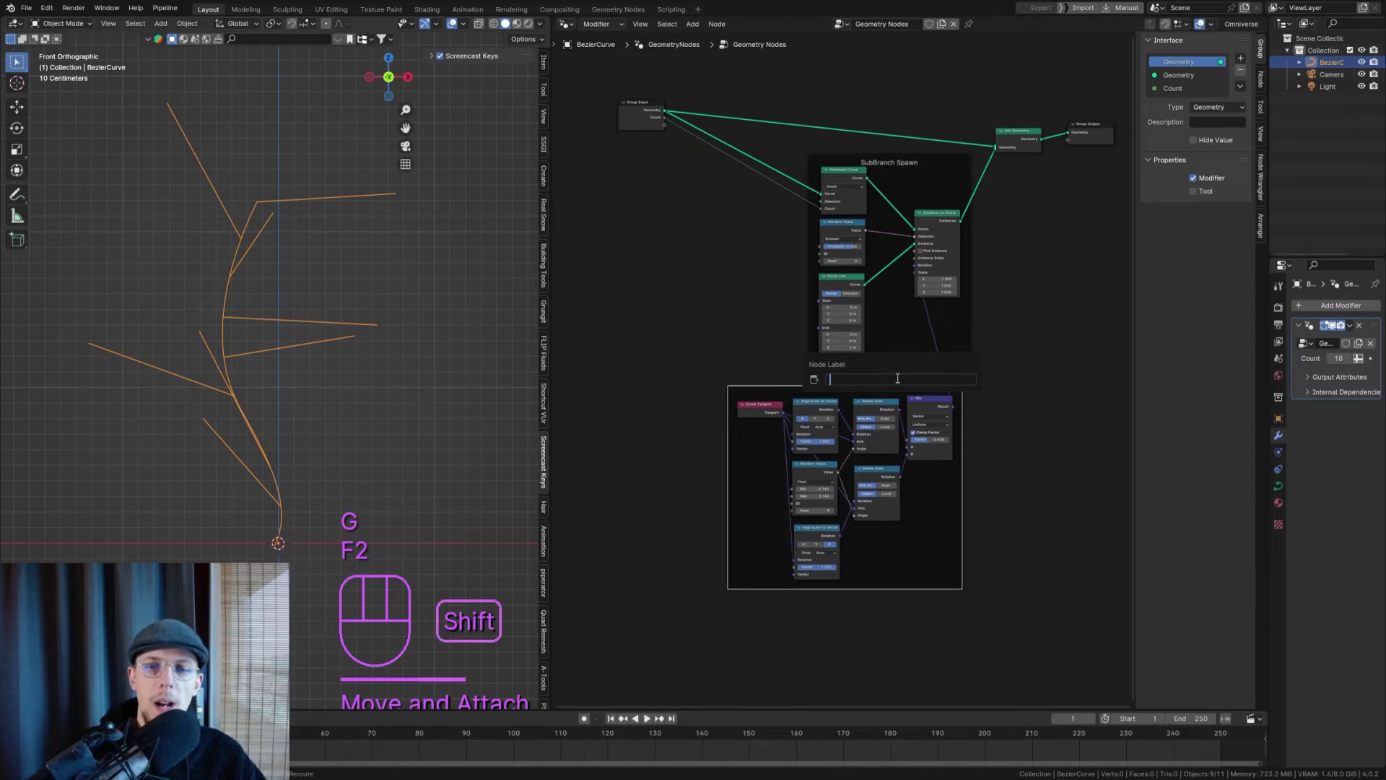
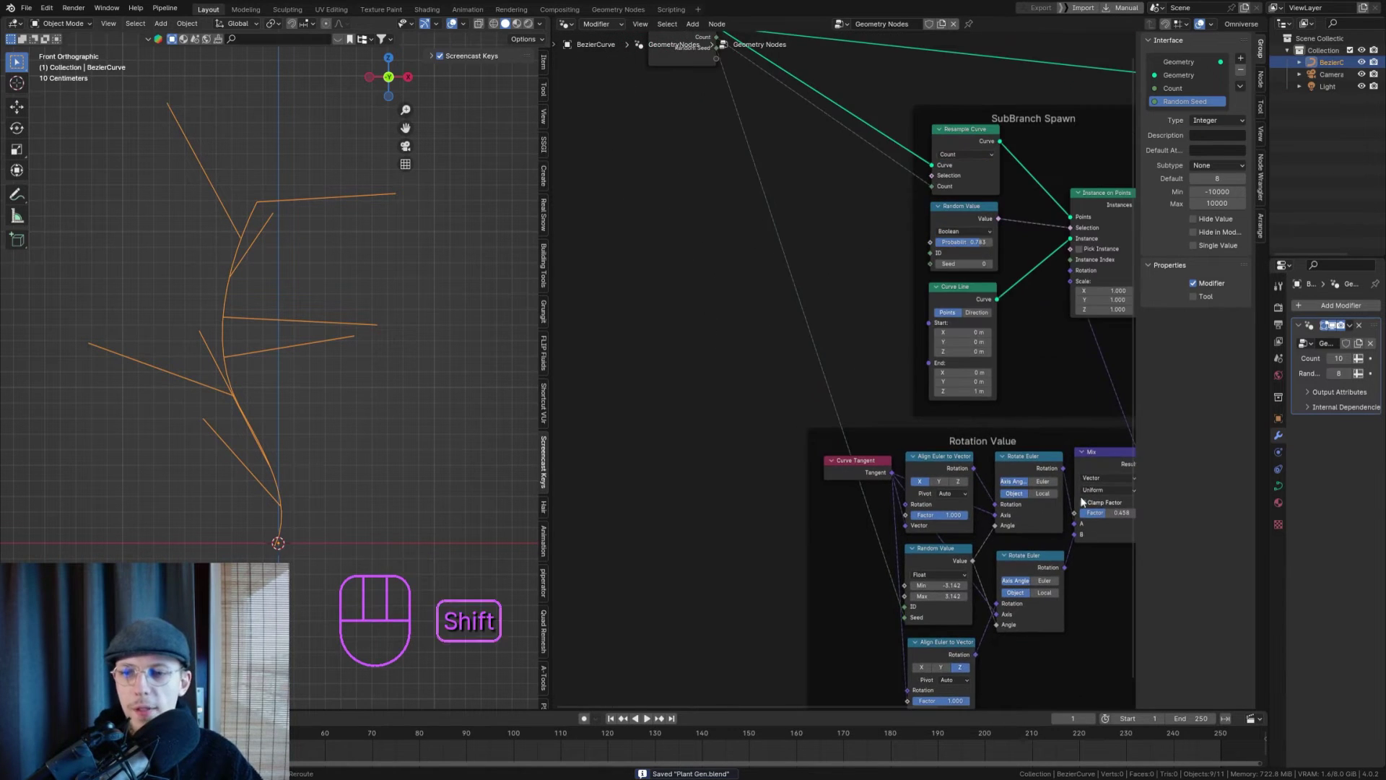
- Expose the Mix factor as a 'Rotation Alignment' input, default 0.458, range 0 to 1, and save
{"action": "left_click_drag", "start_coordinate": [978, 516], "coordinate": [713, 186]}
{"action": "left_click_drag", "start_coordinate": [1168, 115], "coordinate": [1189, 111]}
{"action": "key", "text": "ctrl+s"}
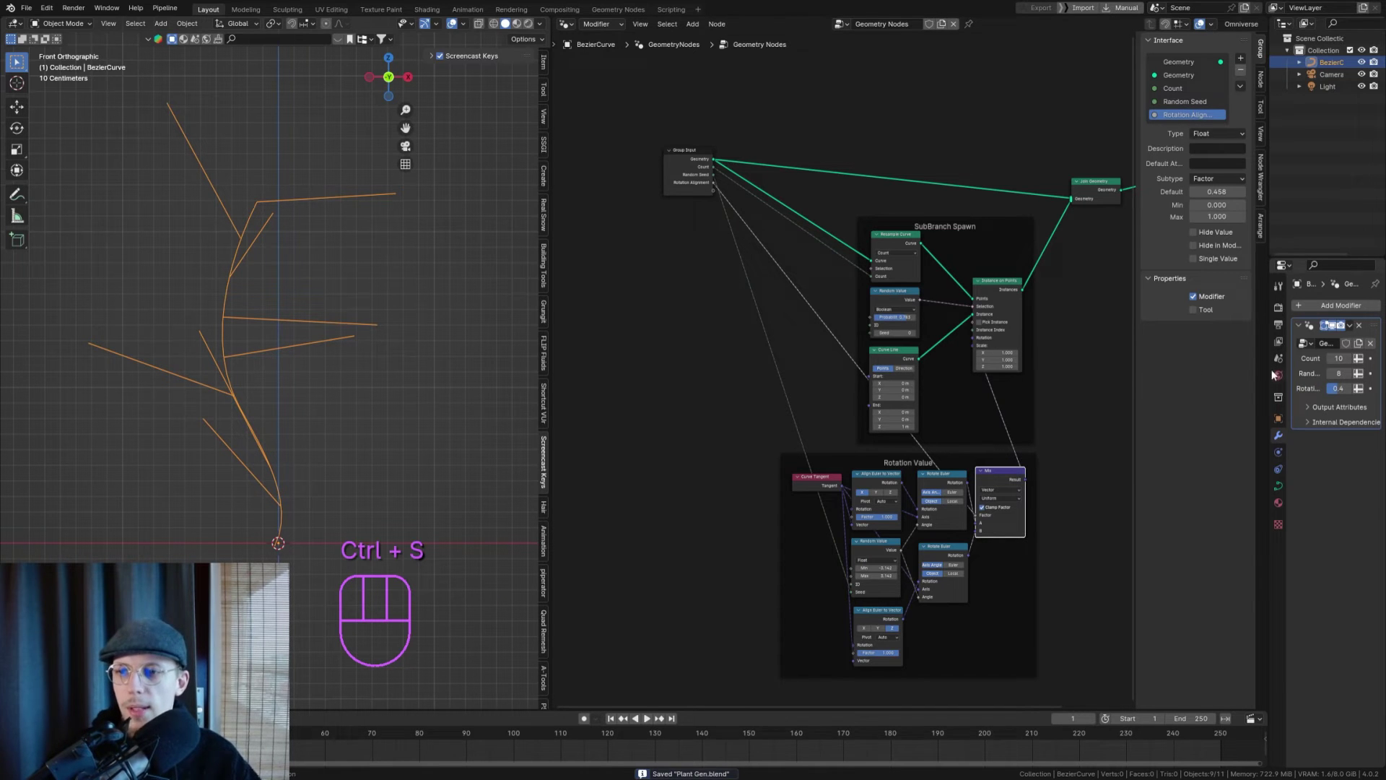
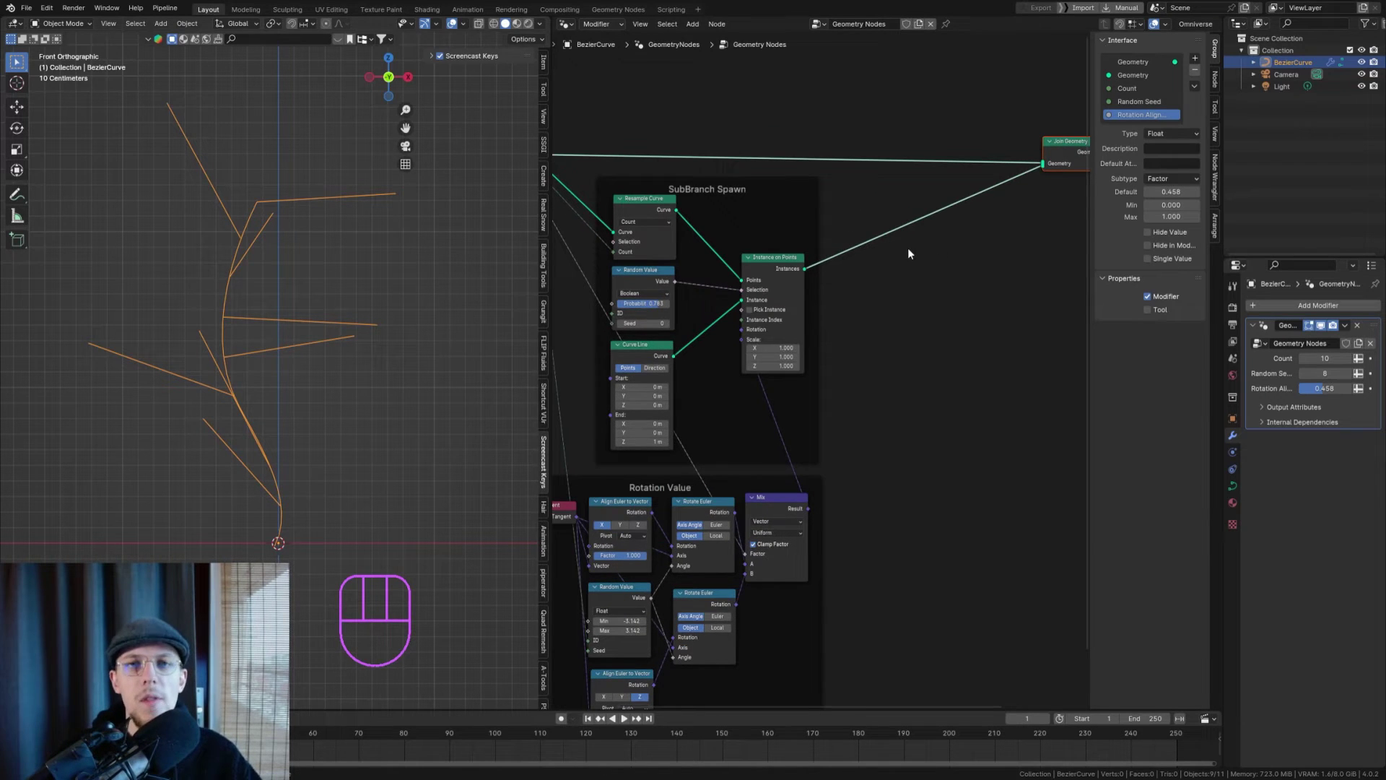
- Select the Instance on Points node inside the SubBranch Spawn frame
{"action": "left_click", "coordinate": [796, 266]}
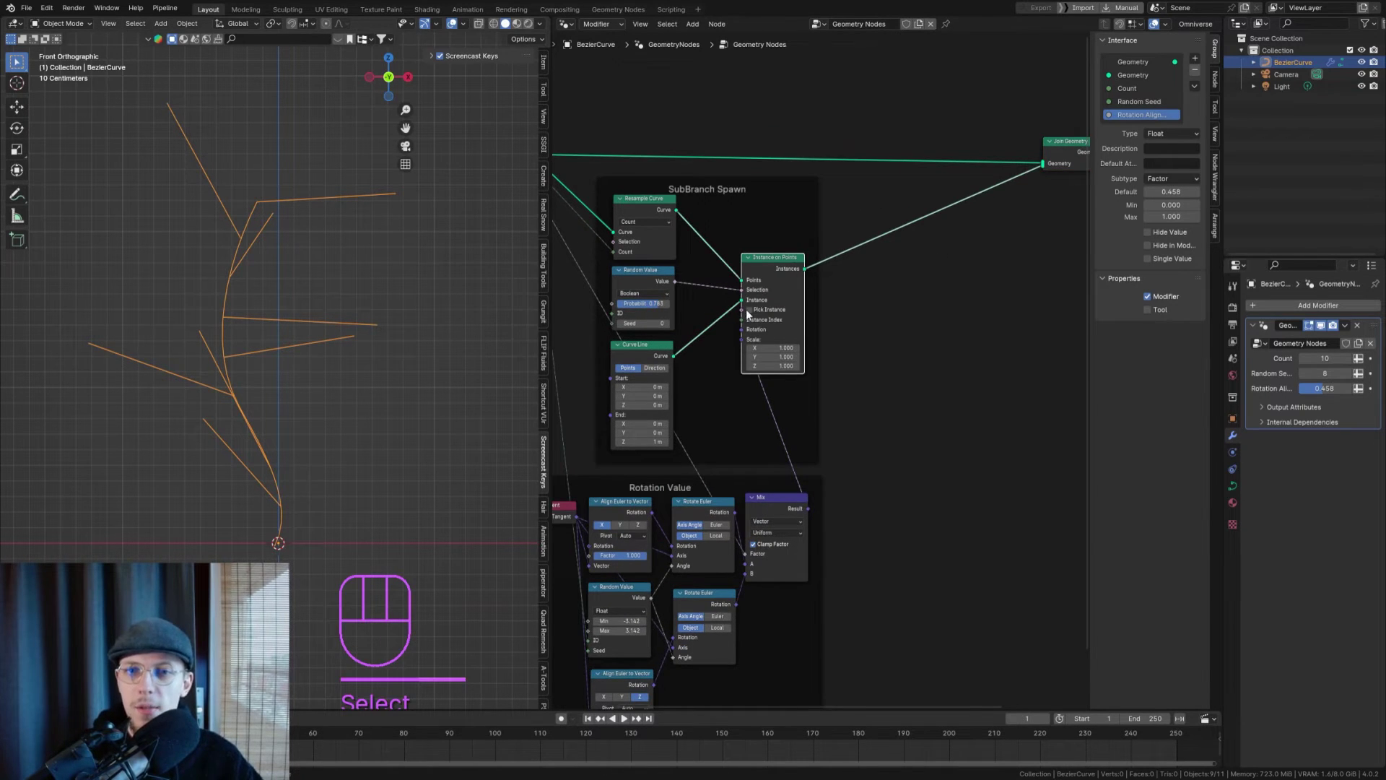
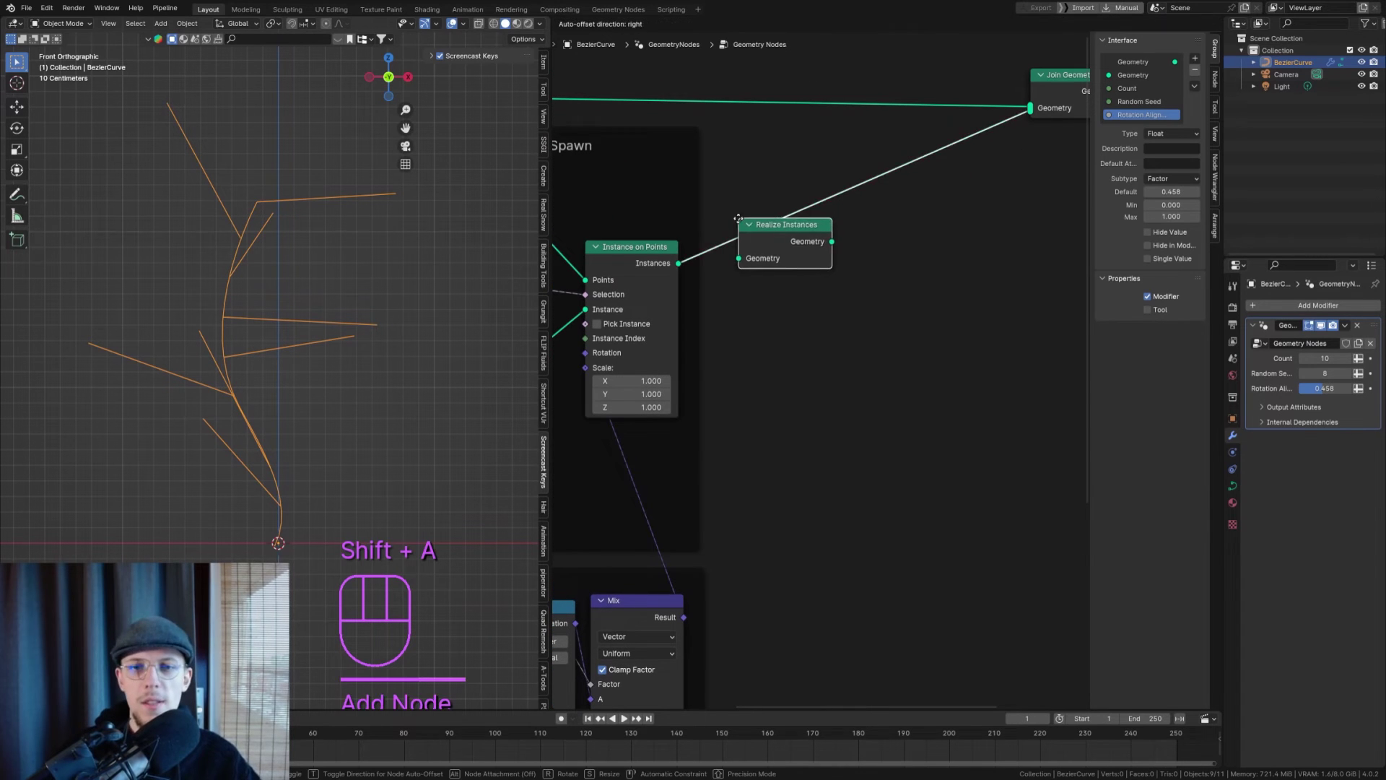
- Drop a Realize Instances node onto the link from Instance on Points to Join Geometry
{"action": "key", "text": "g"}
{"action": "middle_click", "coordinate": [894, 244]}
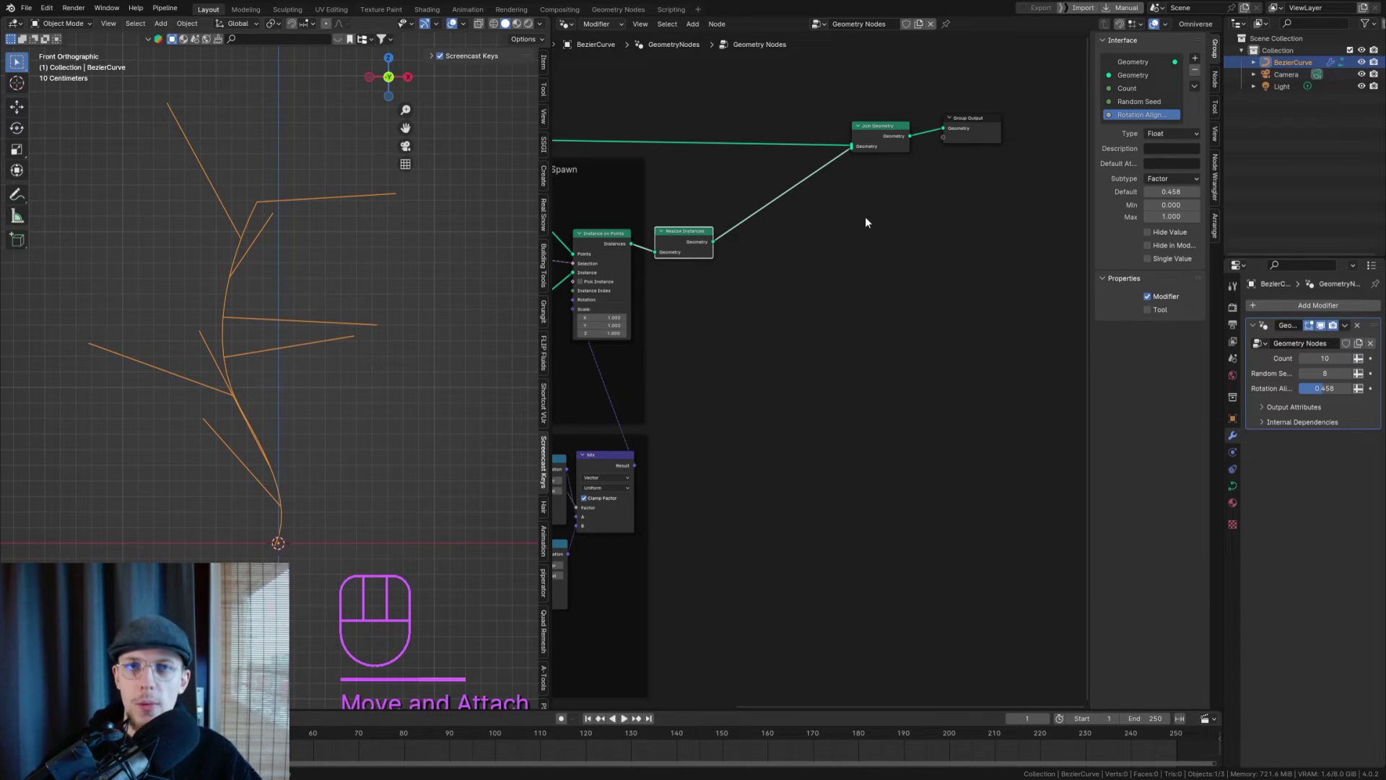
{"action": "middle_click", "coordinate": [761, 239]}
{"action": "key", "text": "g"}
{"action": "middle_click", "coordinate": [854, 276]}
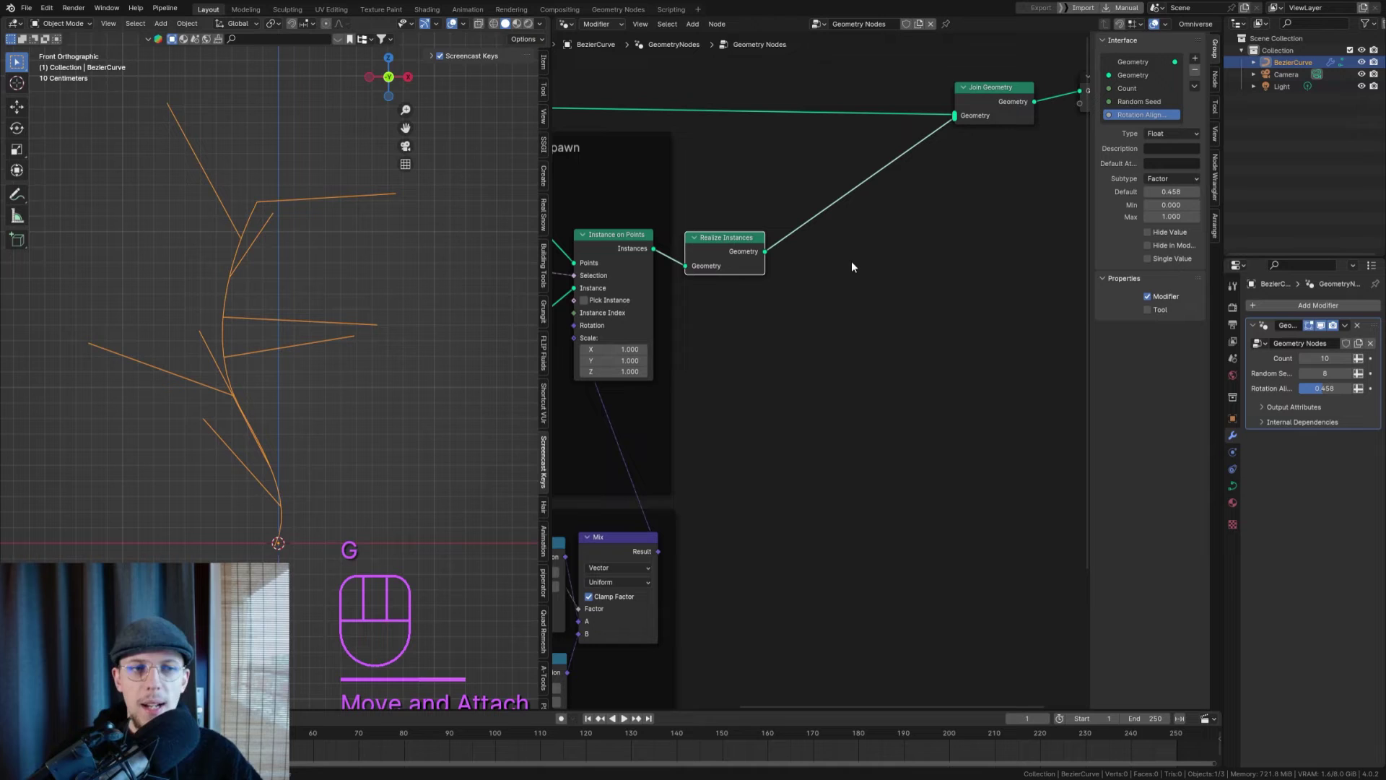
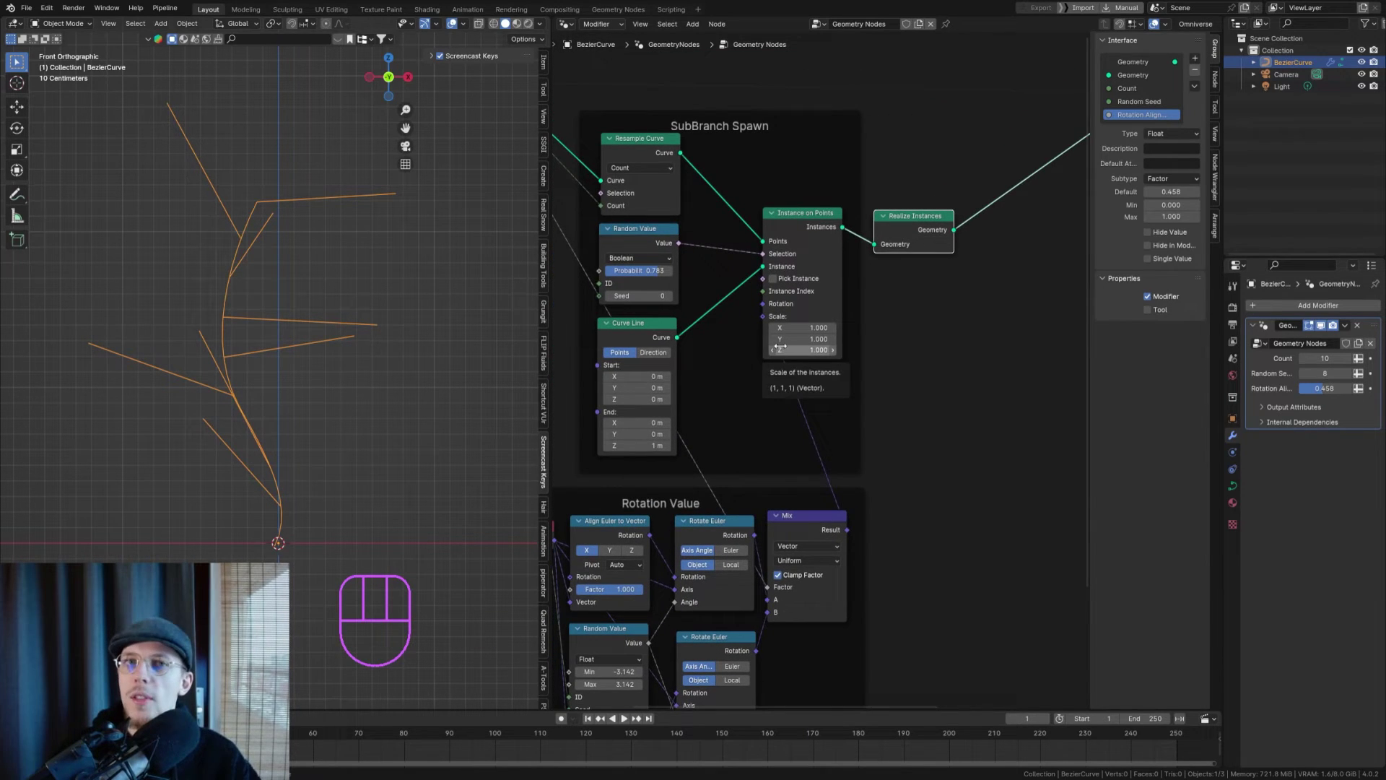
{"action": "middle_click", "coordinate": [887, 269]}
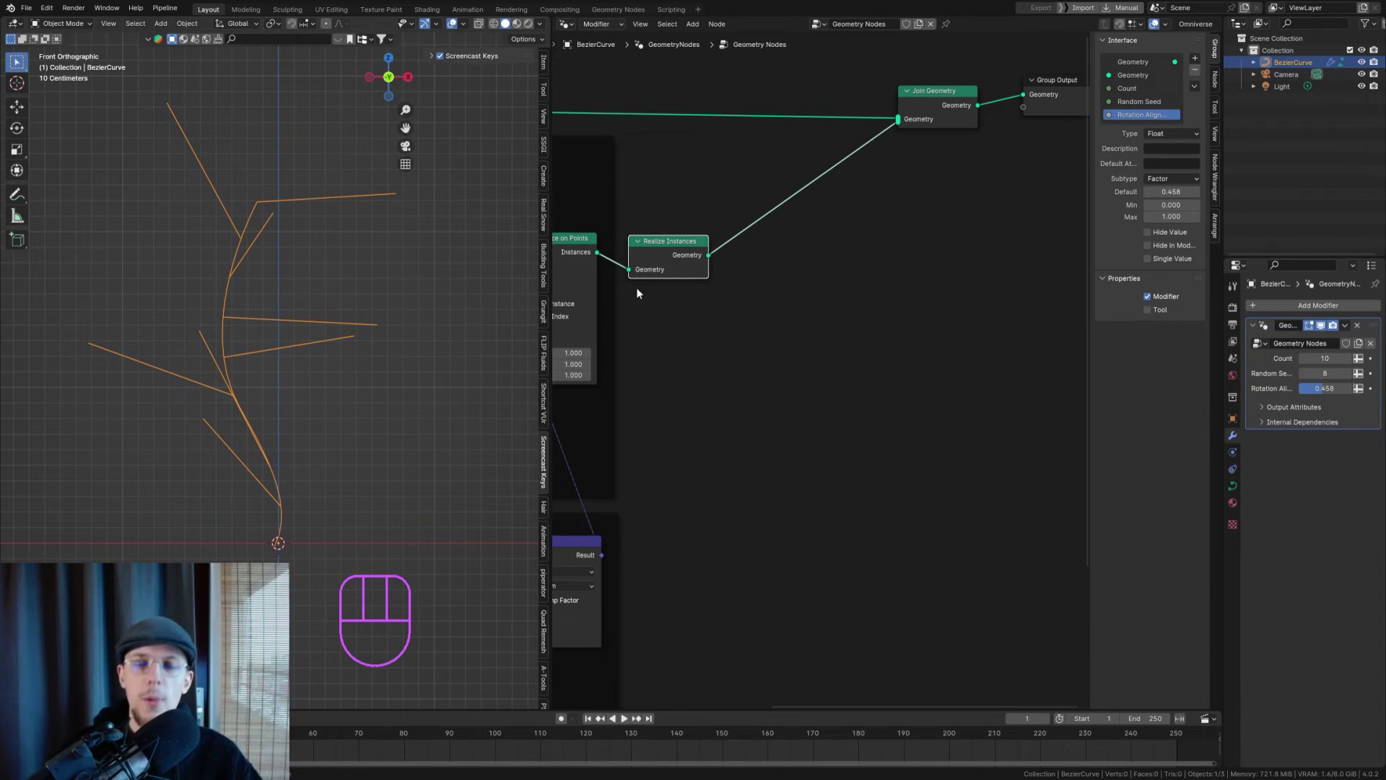
- Add a Resample Curve node, count 10, after Realize Instances before Join Geometry
{"action": "key", "text": "shift+a"}
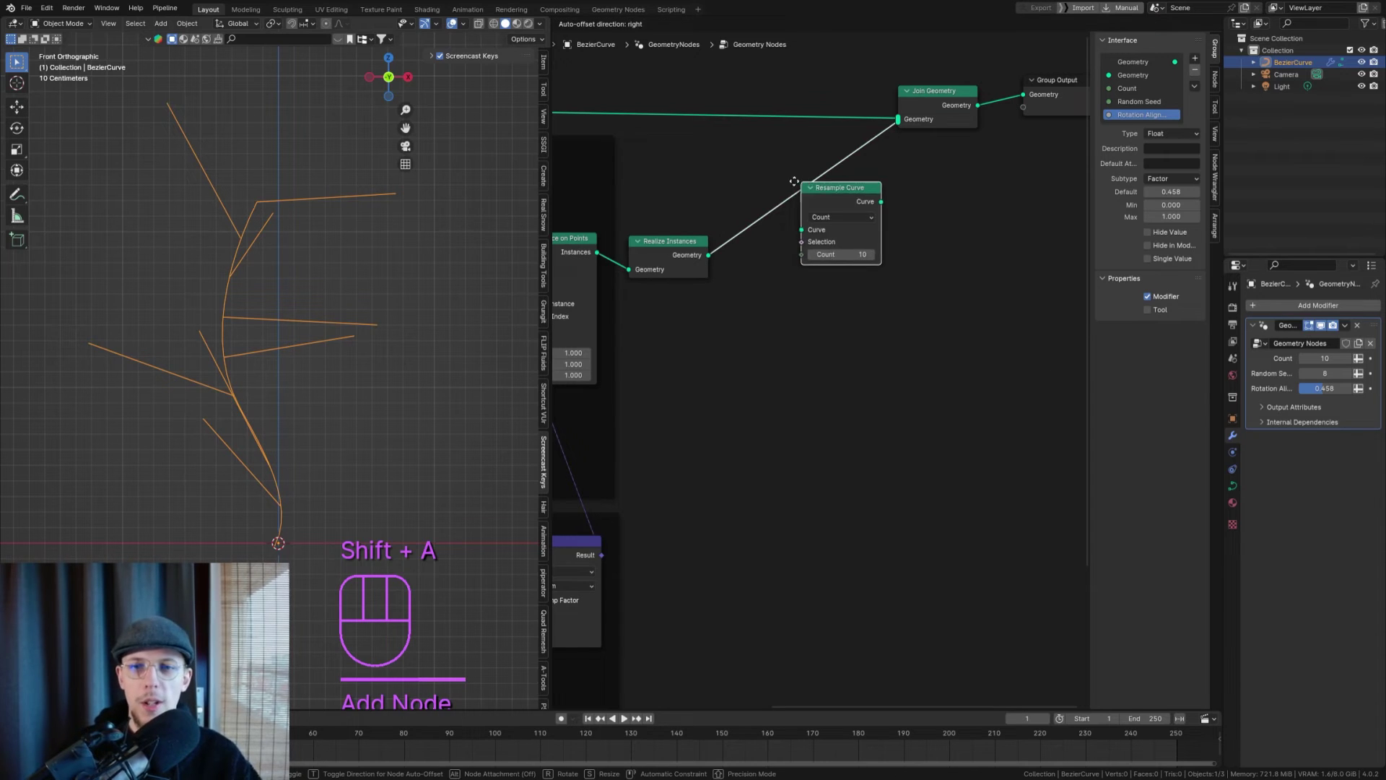
{"action": "key", "text": "g"}
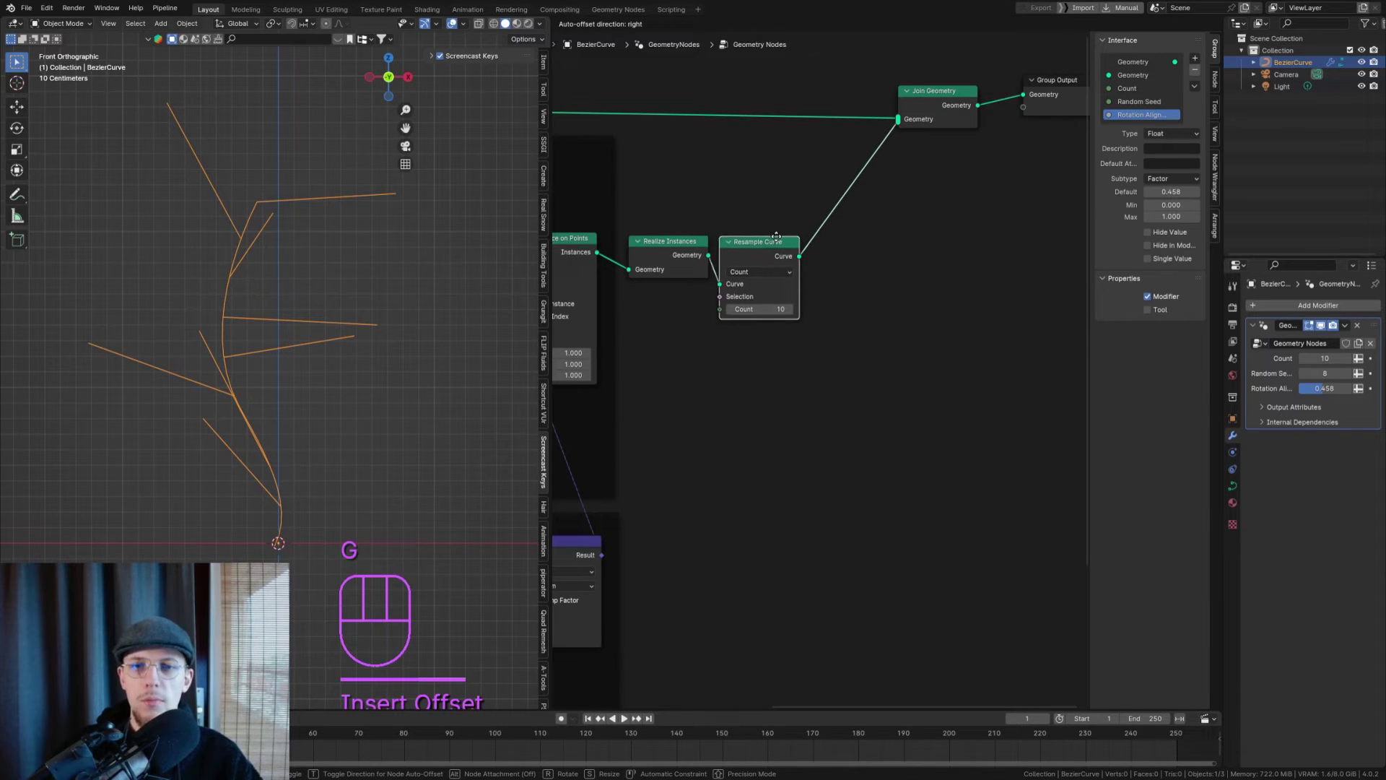
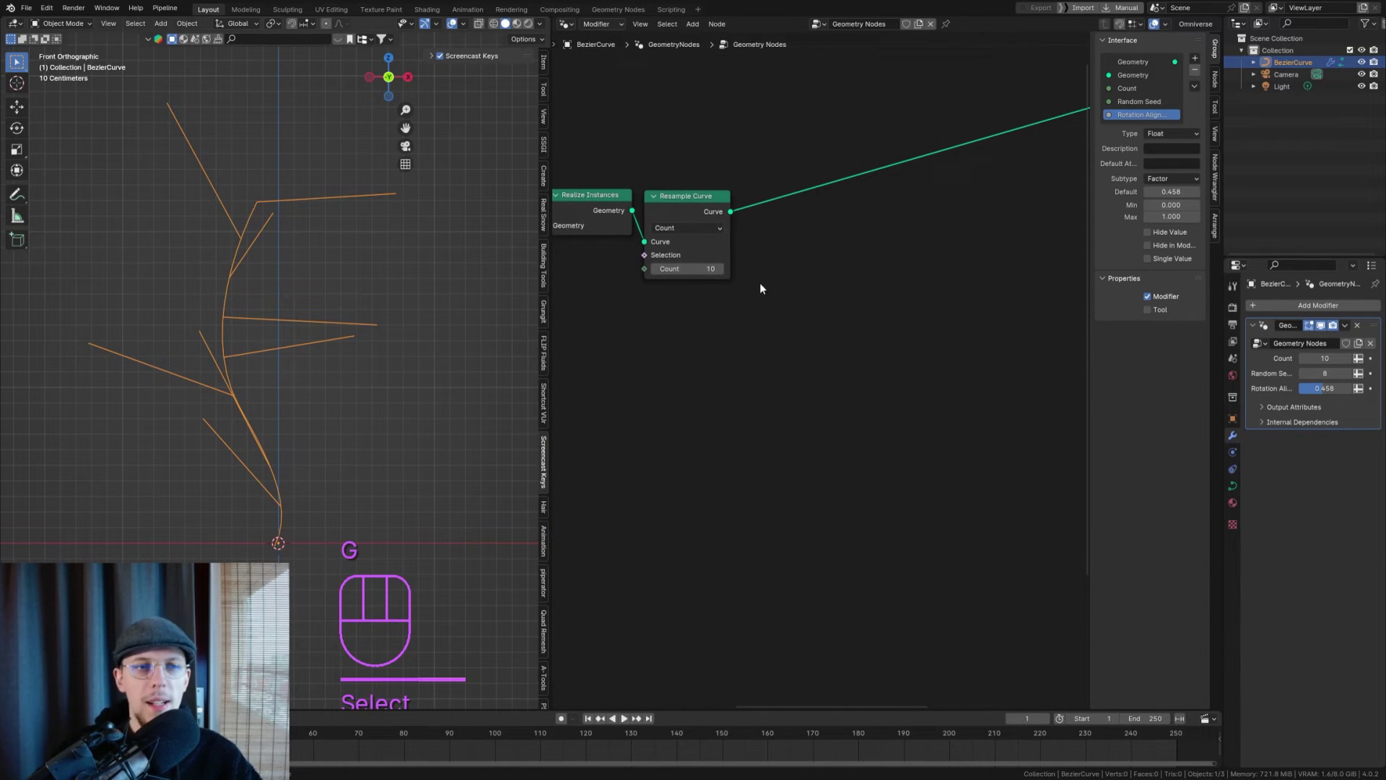
{"action": "middle_click", "coordinate": [672, 239]}
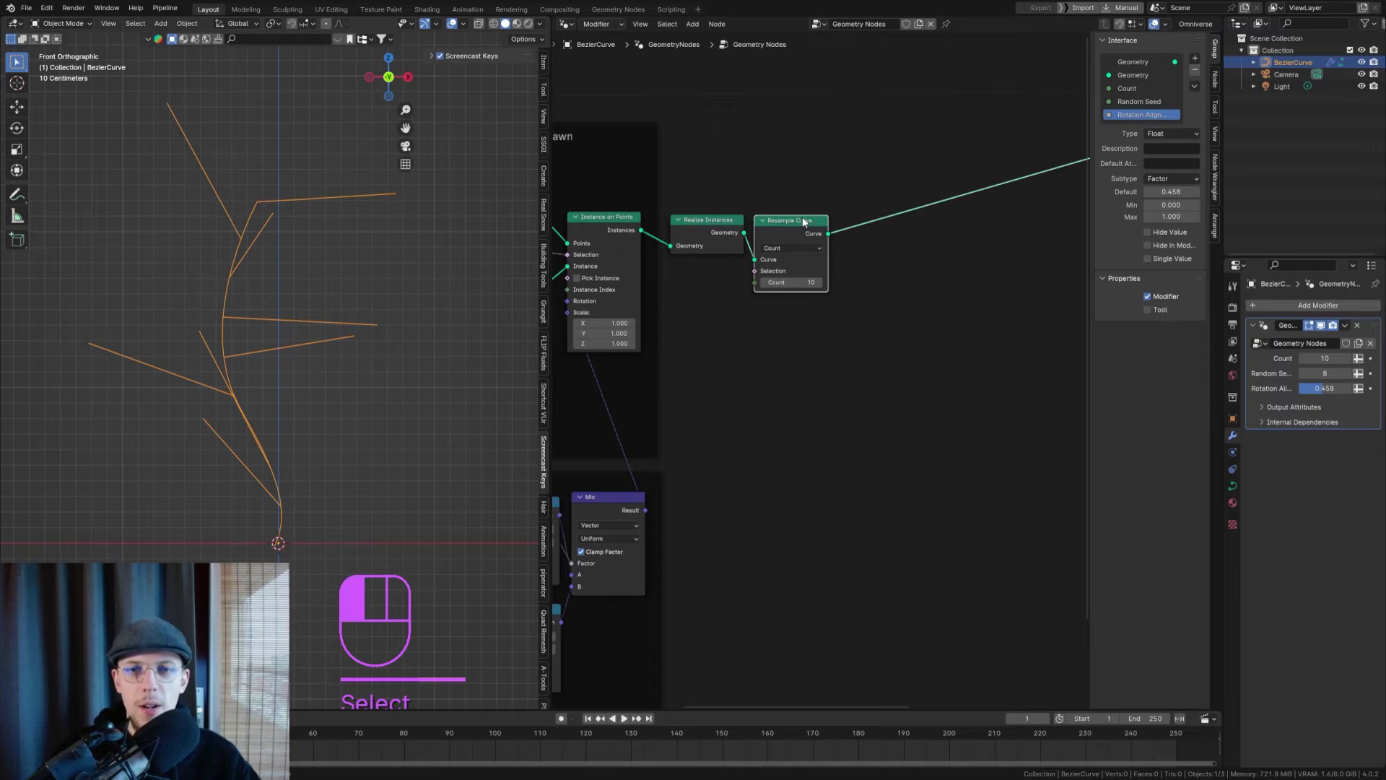
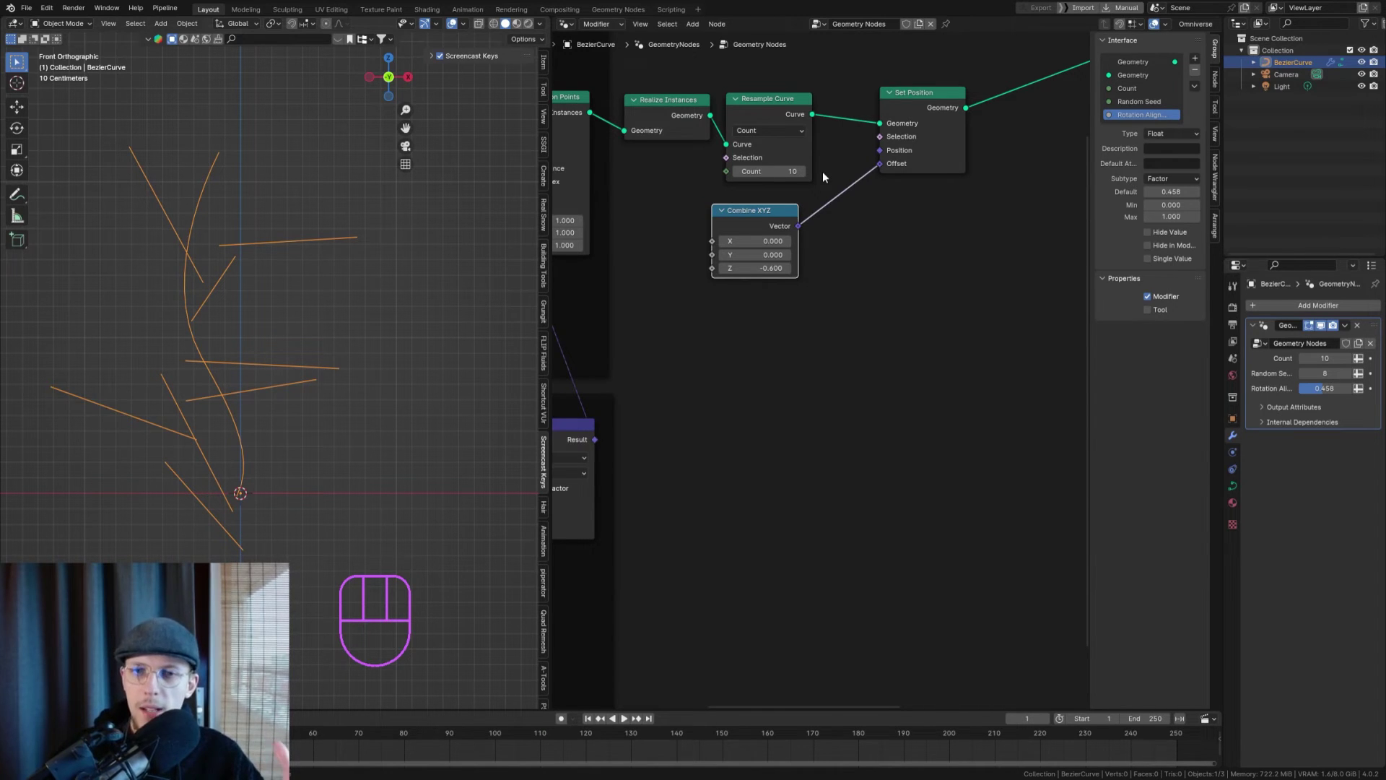
- Insert a Vector Math Scale node onto the Set Position offset link from the Combine XYZ
{"action": "left_click_drag", "start_coordinate": [777, 212], "coordinate": [804, 207]}
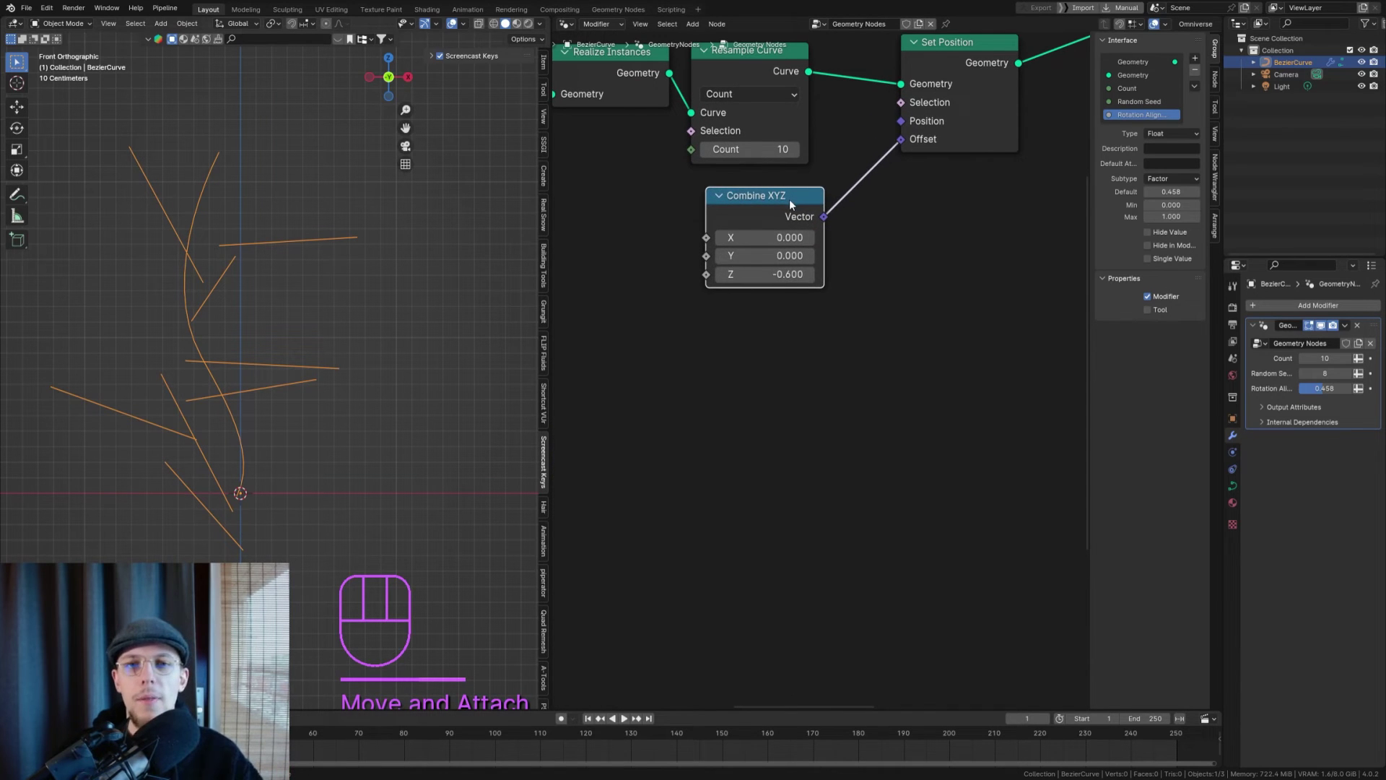
{"action": "key", "text": "g"}
{"action": "key", "text": "shift+a"}
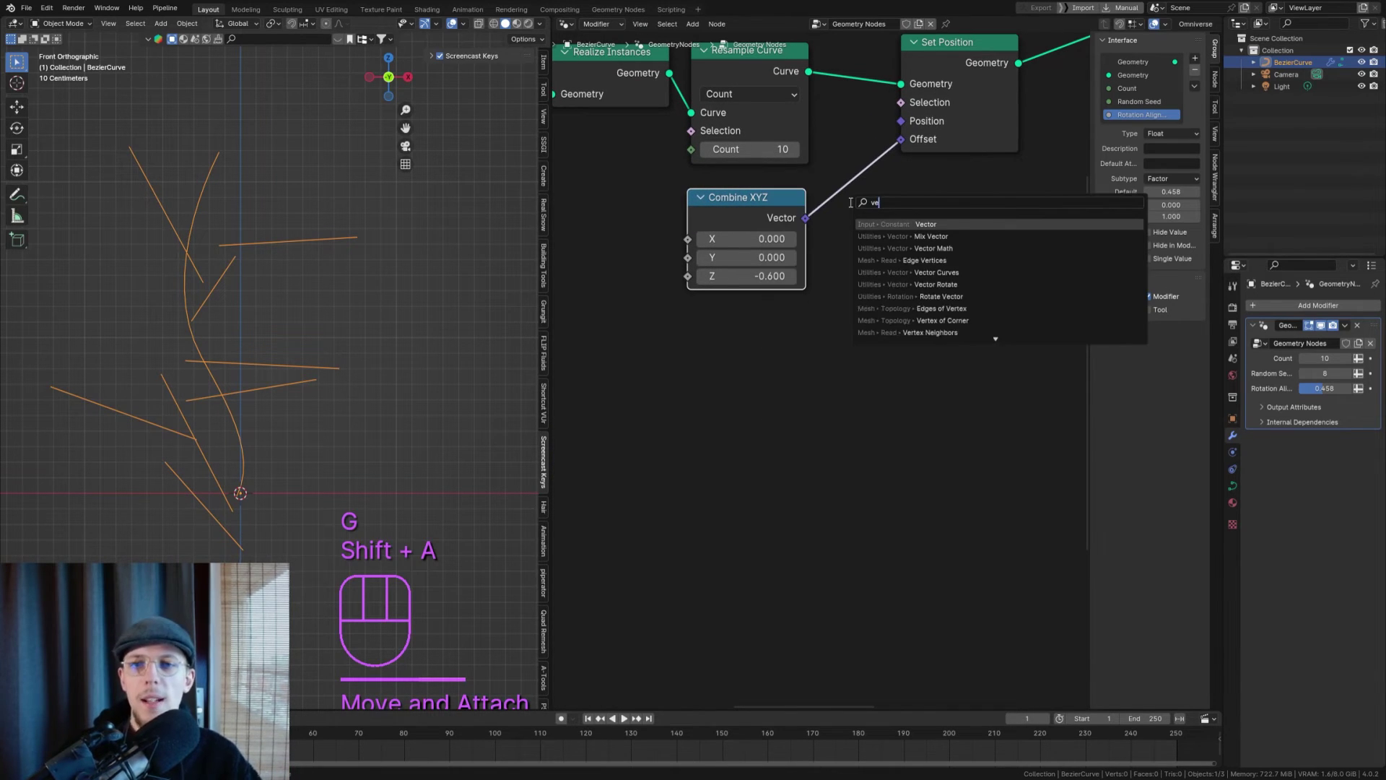
{"action": "key", "text": "Down"}
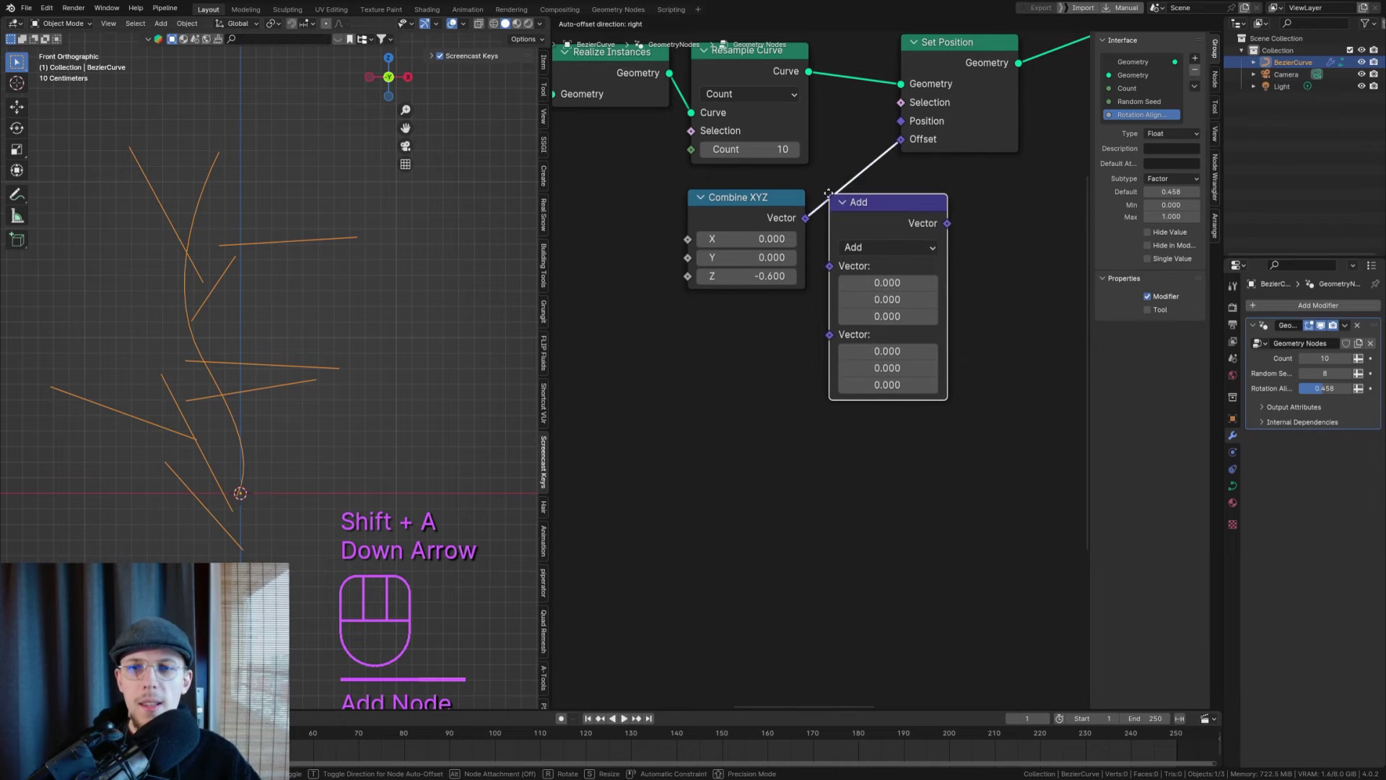
{"action": "left_click_drag", "start_coordinate": [922, 241], "coordinate": [922, 537]}
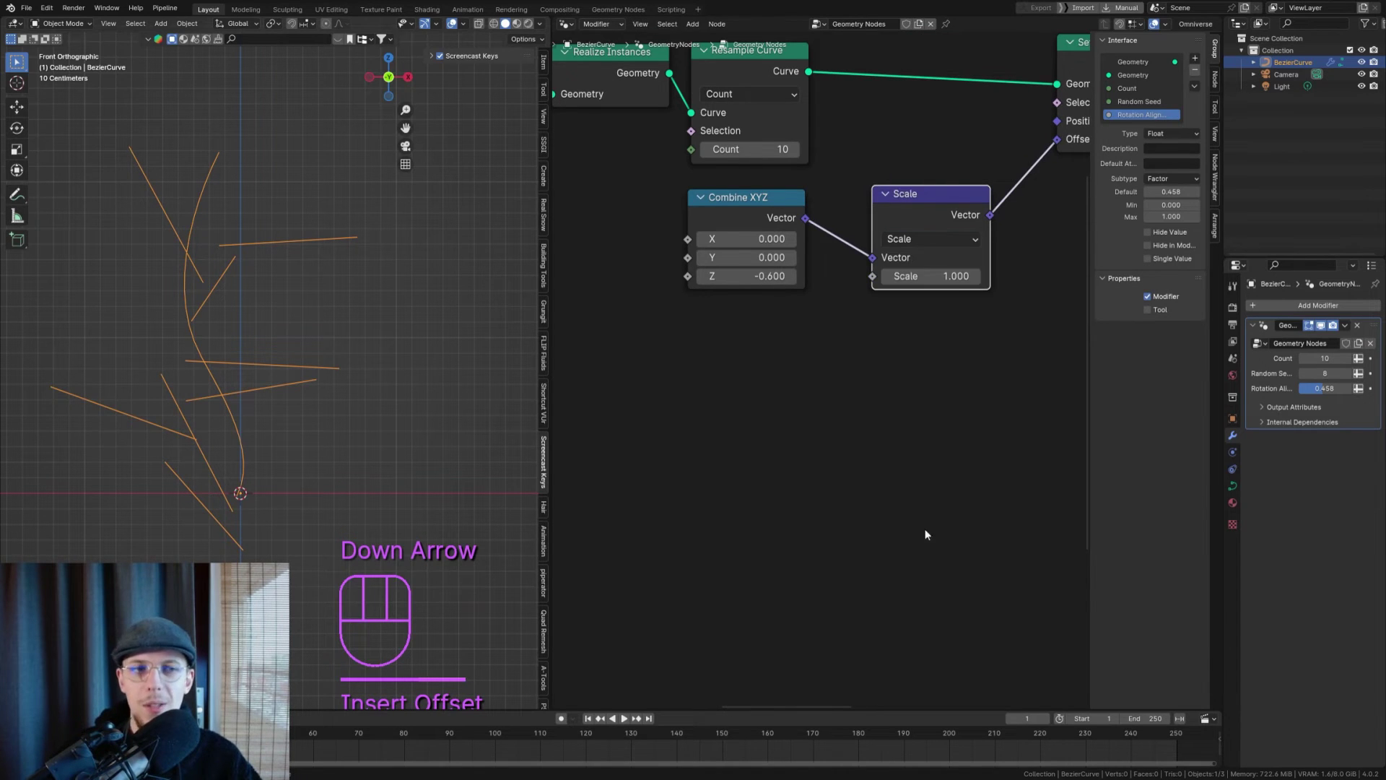
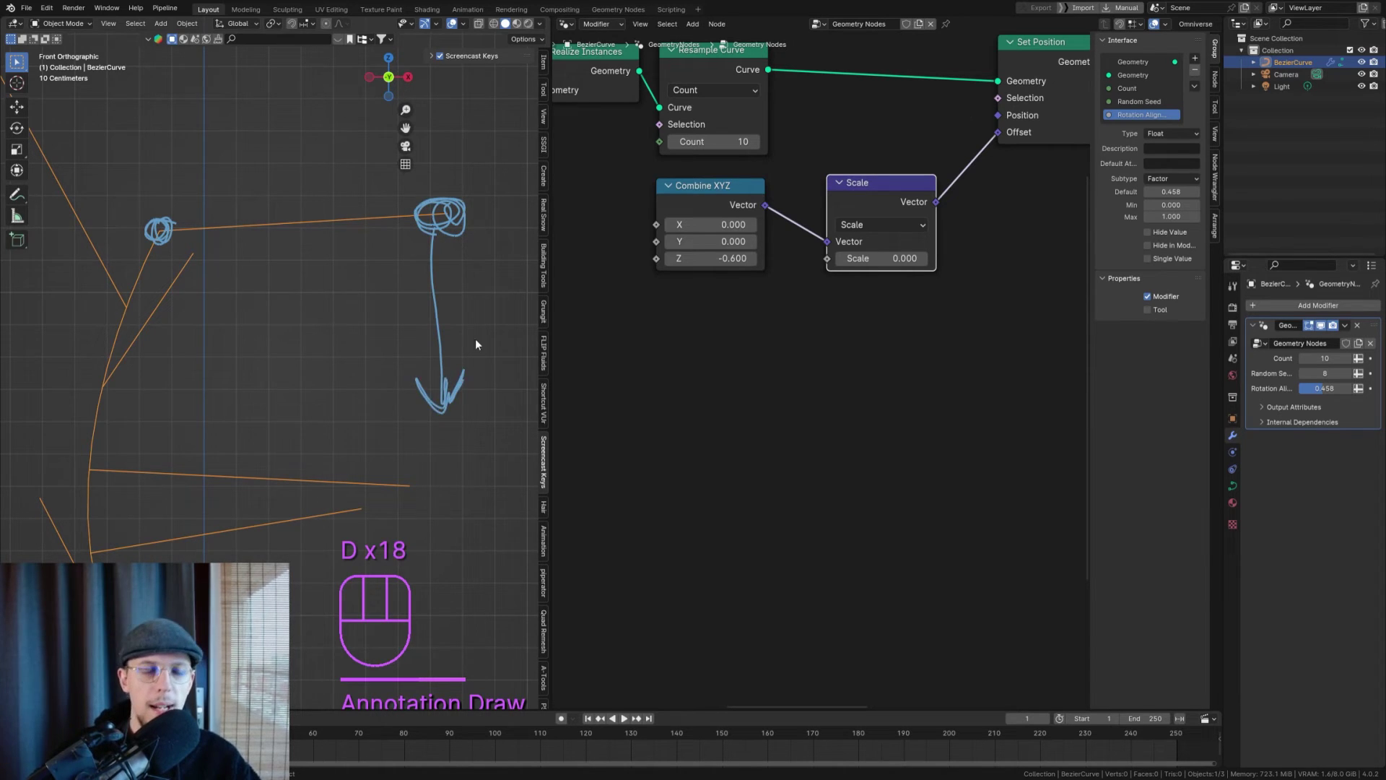
- Add a Spline Parameter node below the Combine XYZ and Scale nodes
{"action": "key", "text": "d"}
{"action": "left_click_drag", "start_coordinate": [408, 288], "coordinate": [359, 308]}
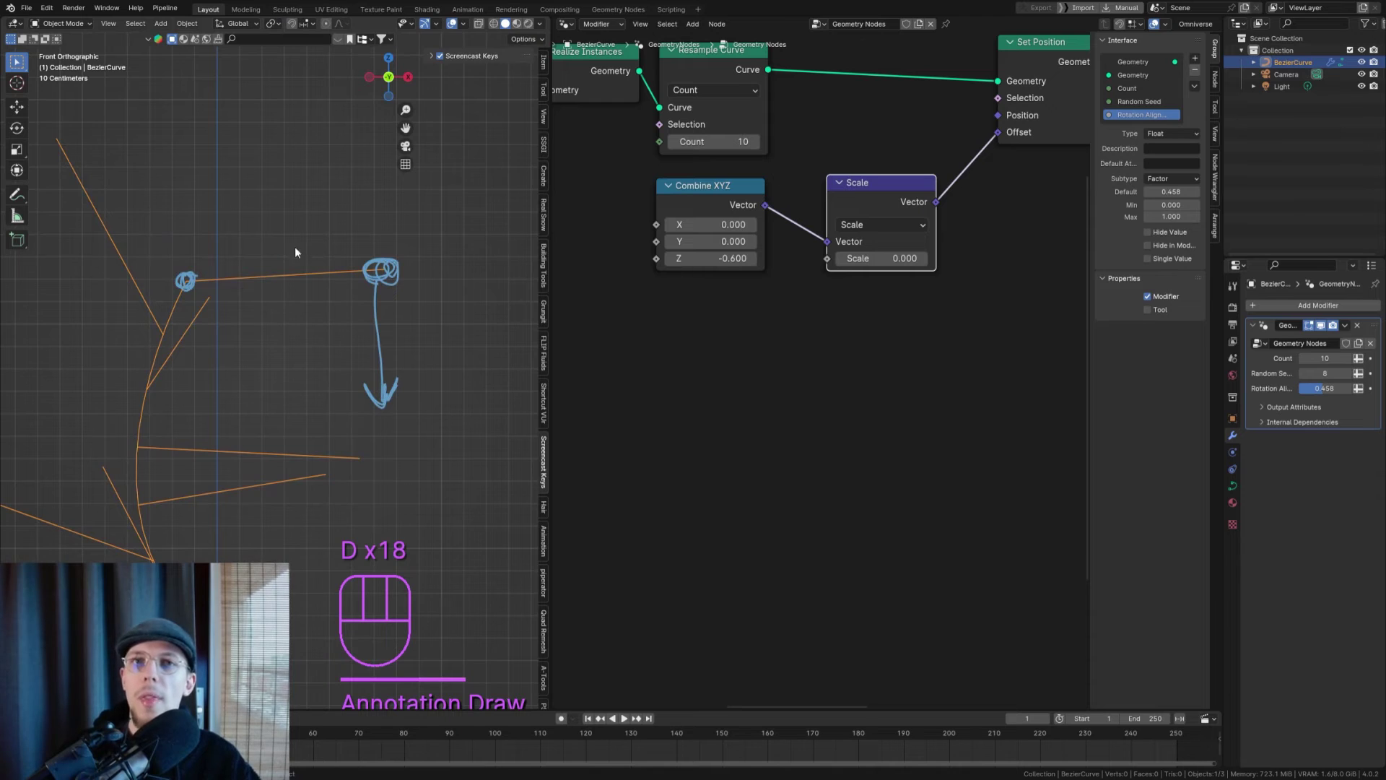
{"action": "middle_click", "coordinate": [272, 251]}
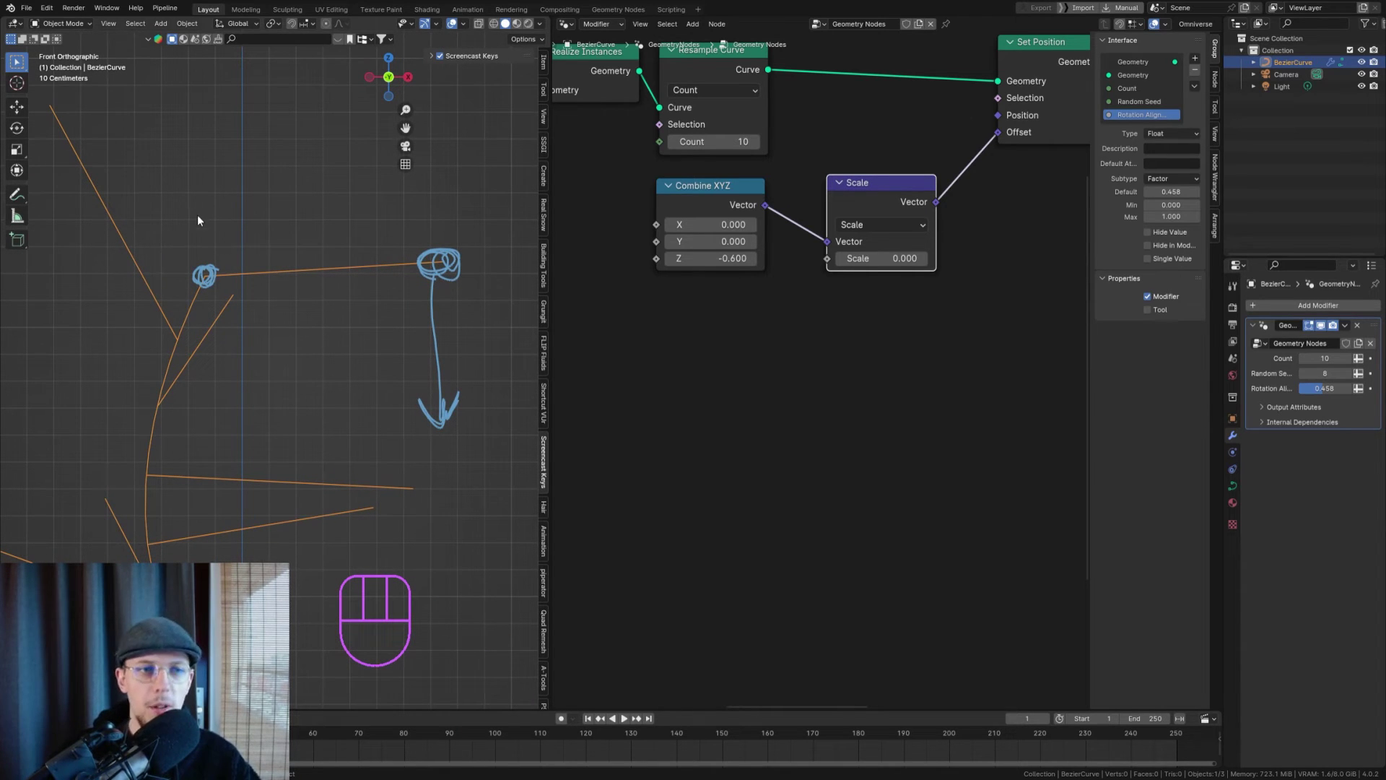
{"action": "left_click", "coordinate": [926, 327]}
{"action": "key", "text": "shift+a"}
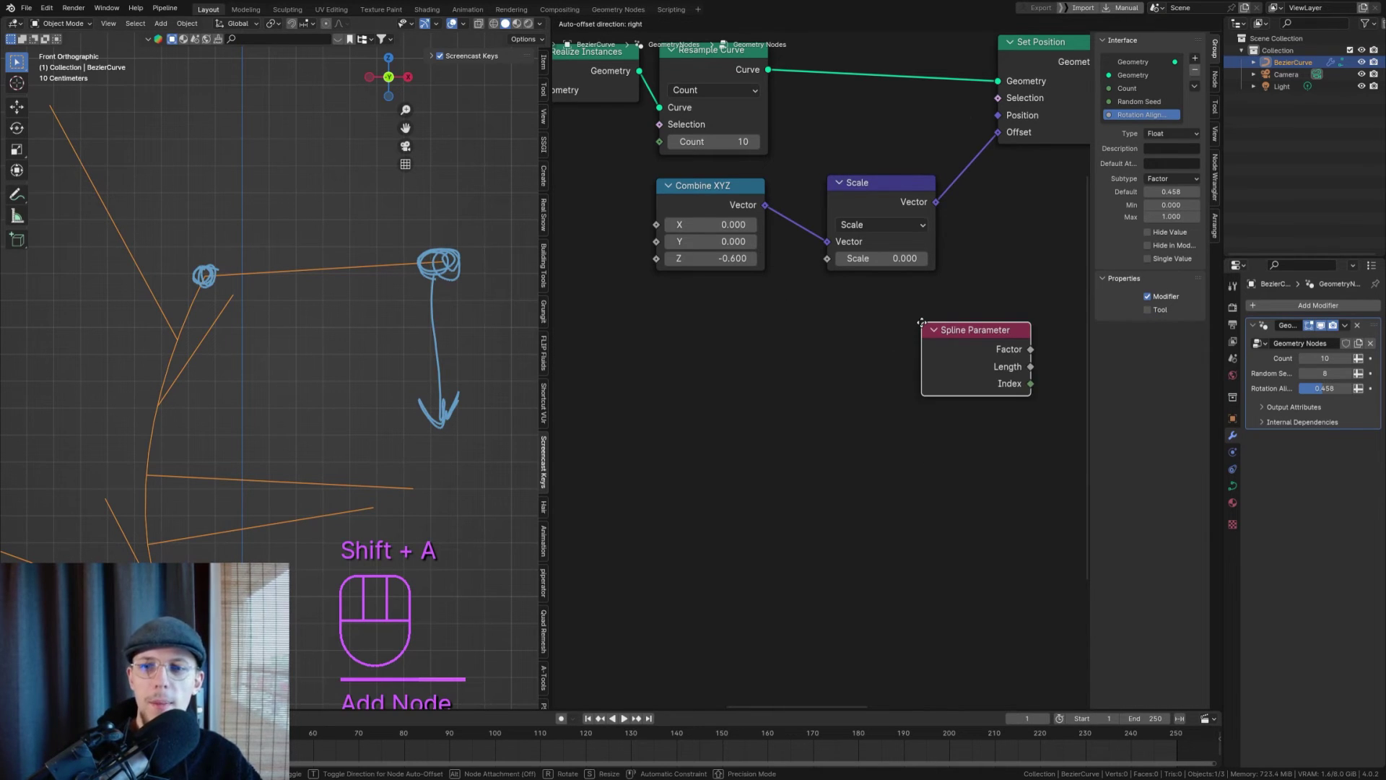
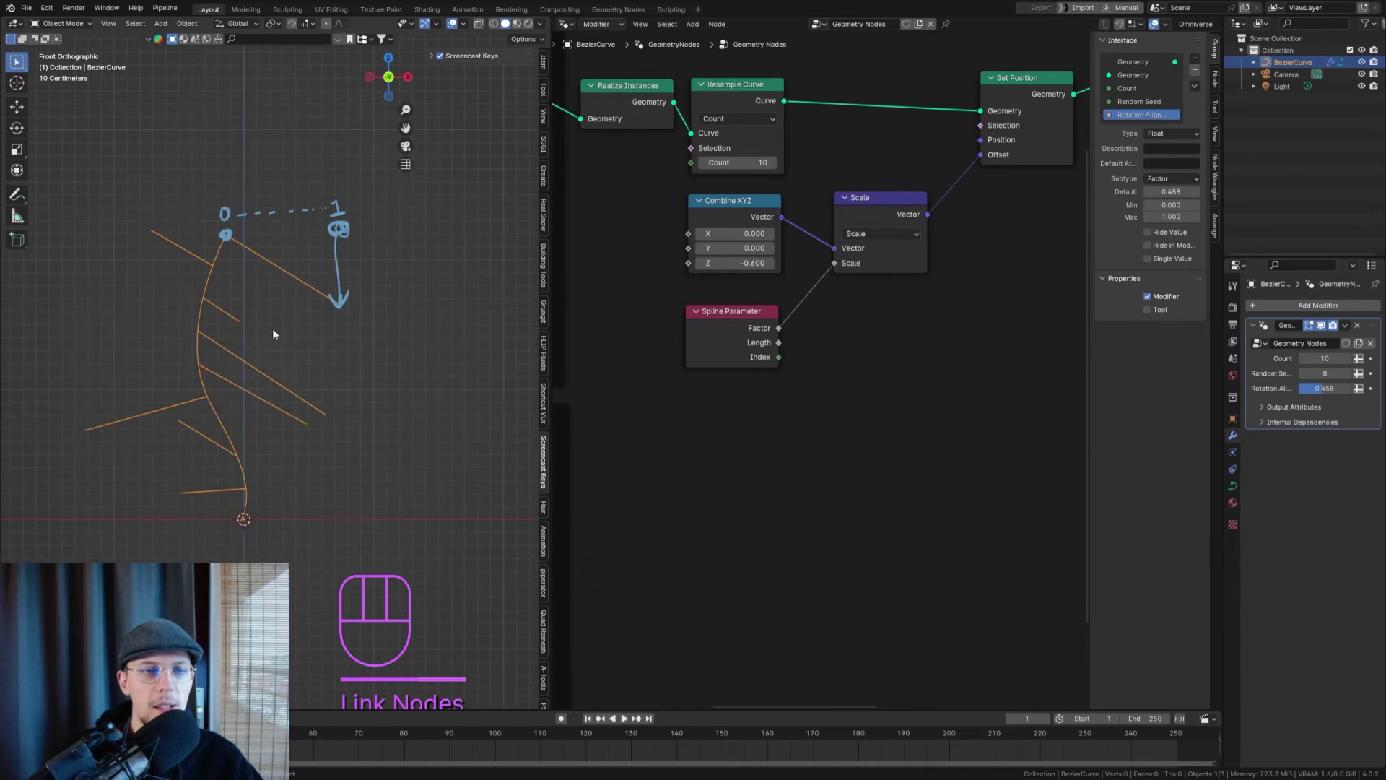
- Drive the Scale amount from the Spline Parameter factor through a Float Curve
{"action": "left_click_drag", "start_coordinate": [244, 281], "coordinate": [296, 276]}
{"action": "type", "text": "odes"}
{"action": "left_click_drag", "start_coordinate": [382, 254], "coordinate": [311, 319]}
{"action": "right_click", "coordinate": [802, 292]}
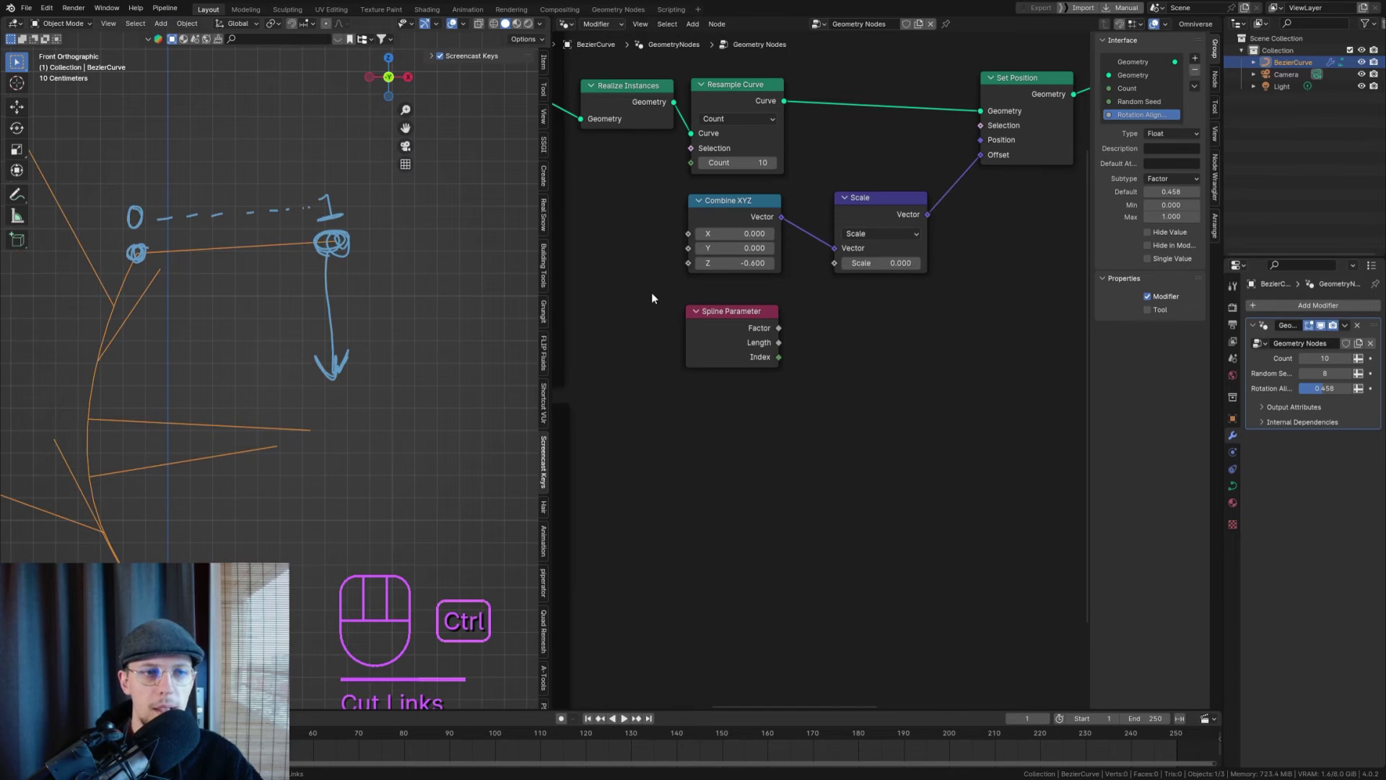
{"action": "key", "text": "ctrl+z"}
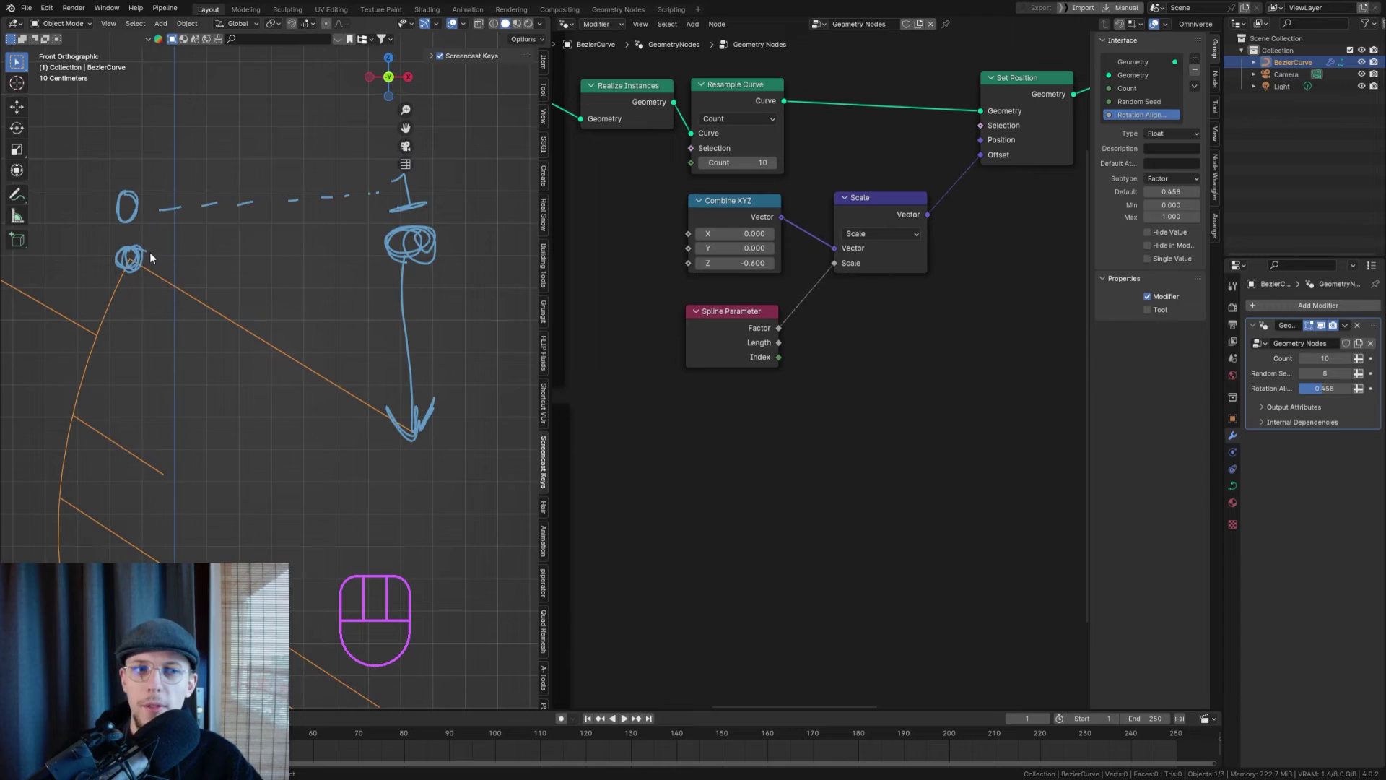
{"action": "left_click_drag", "start_coordinate": [221, 252], "coordinate": [240, 213]}
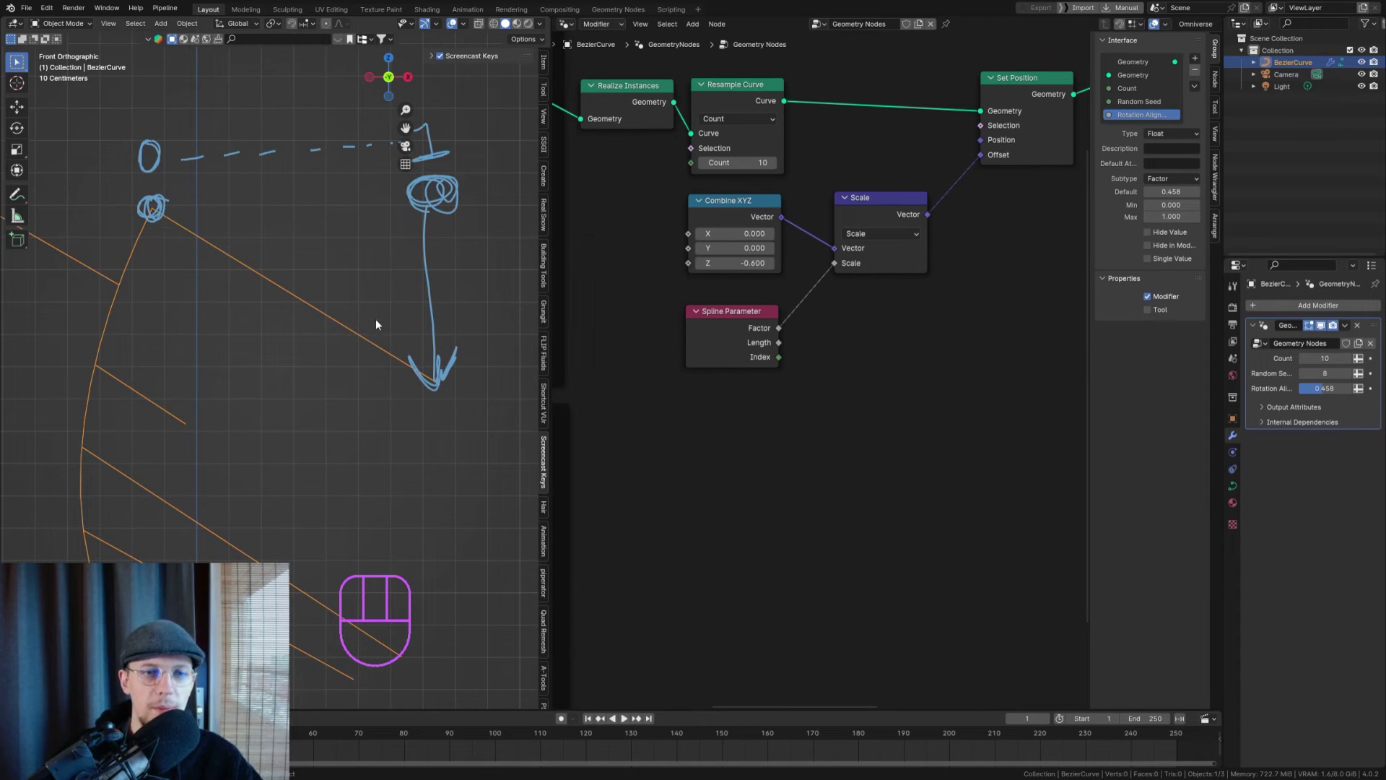
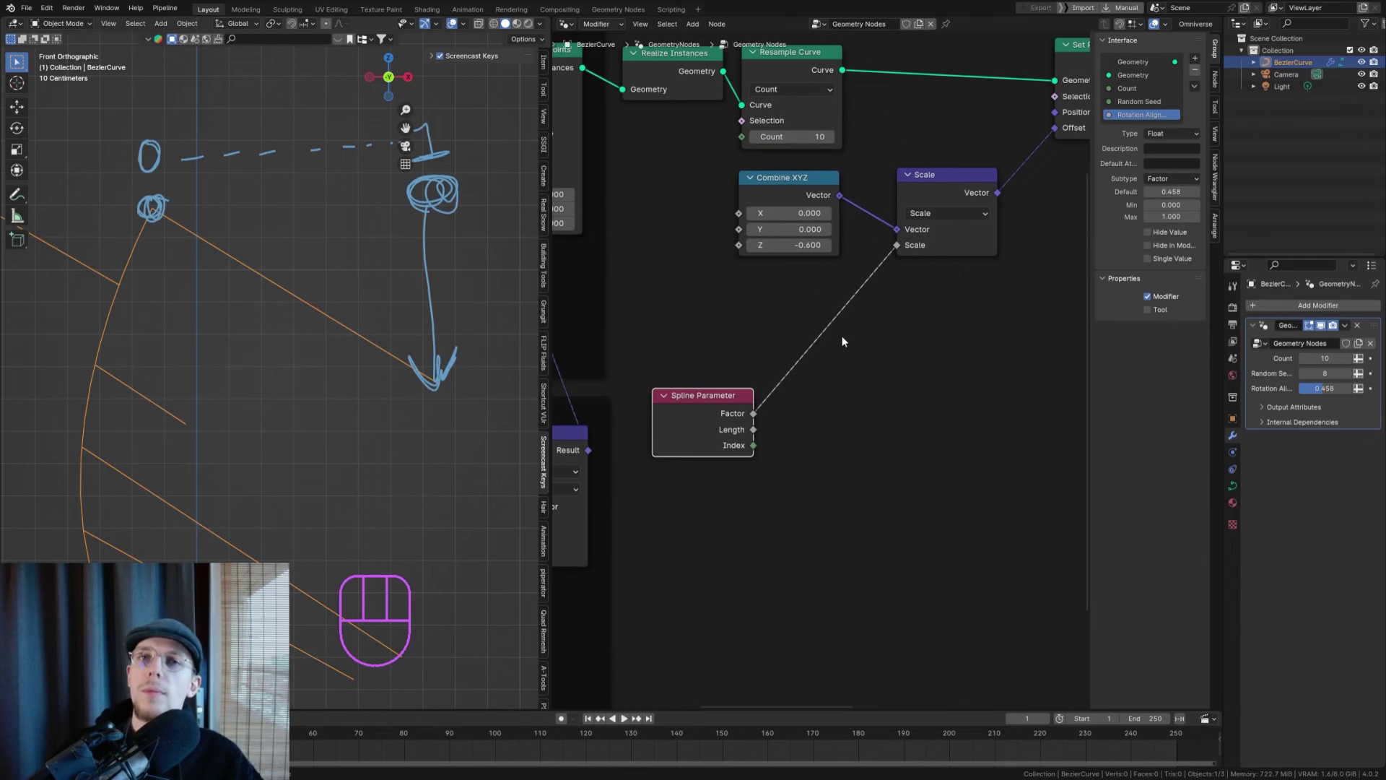
{"action": "key", "text": "shift+a"}
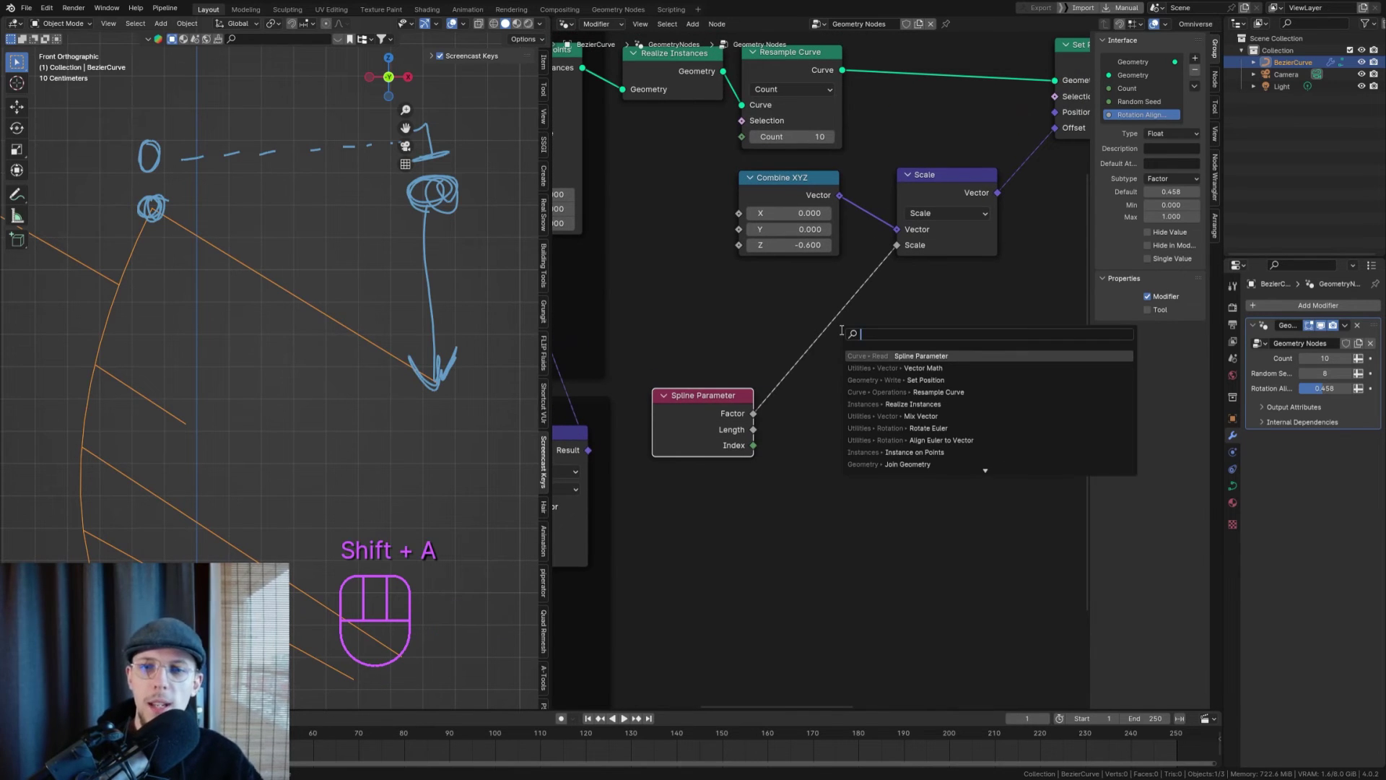
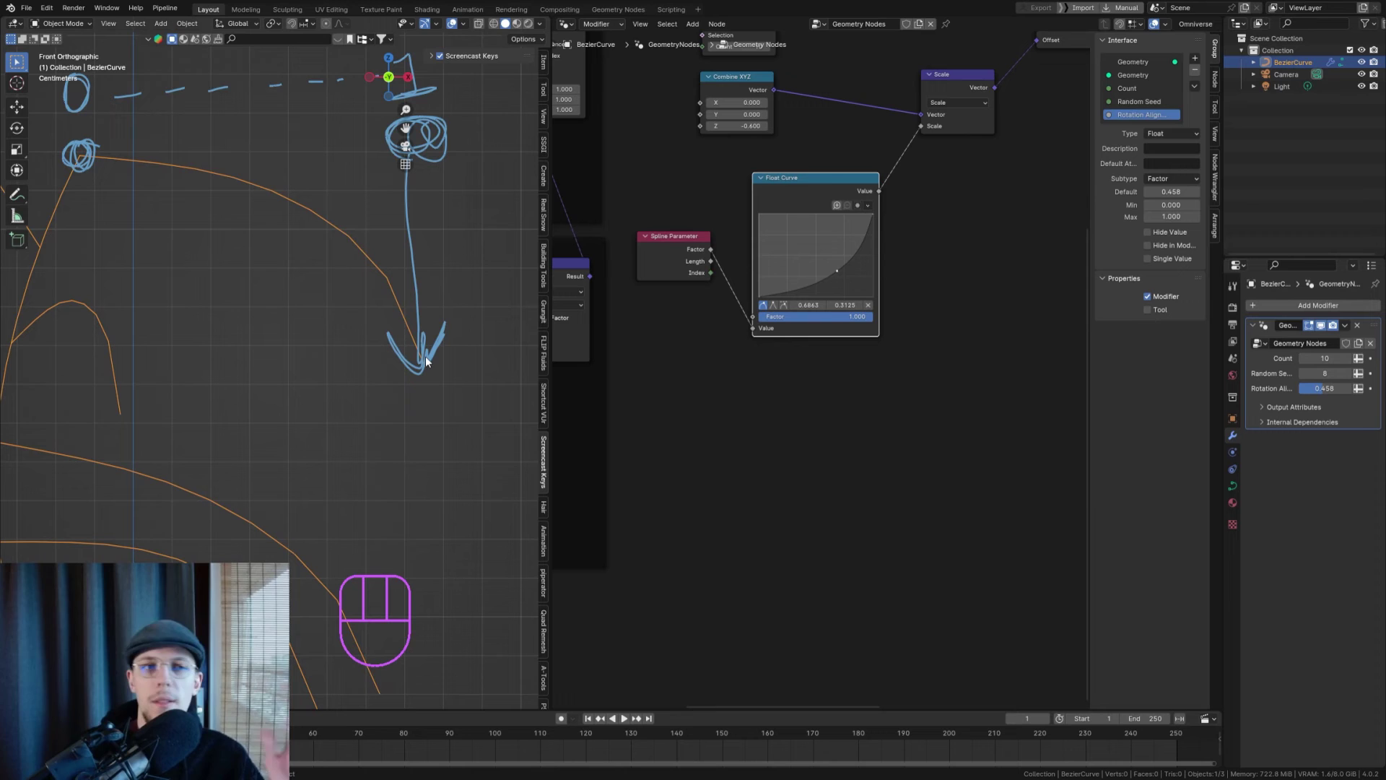
- Inspect the bent branches from the front view and frame the gravity nodes as 'Branch Gravity'
{"action": "left_click_drag", "start_coordinate": [156, 301], "coordinate": [231, 259]}
{"action": "left_click_drag", "start_coordinate": [306, 258], "coordinate": [312, 295]}
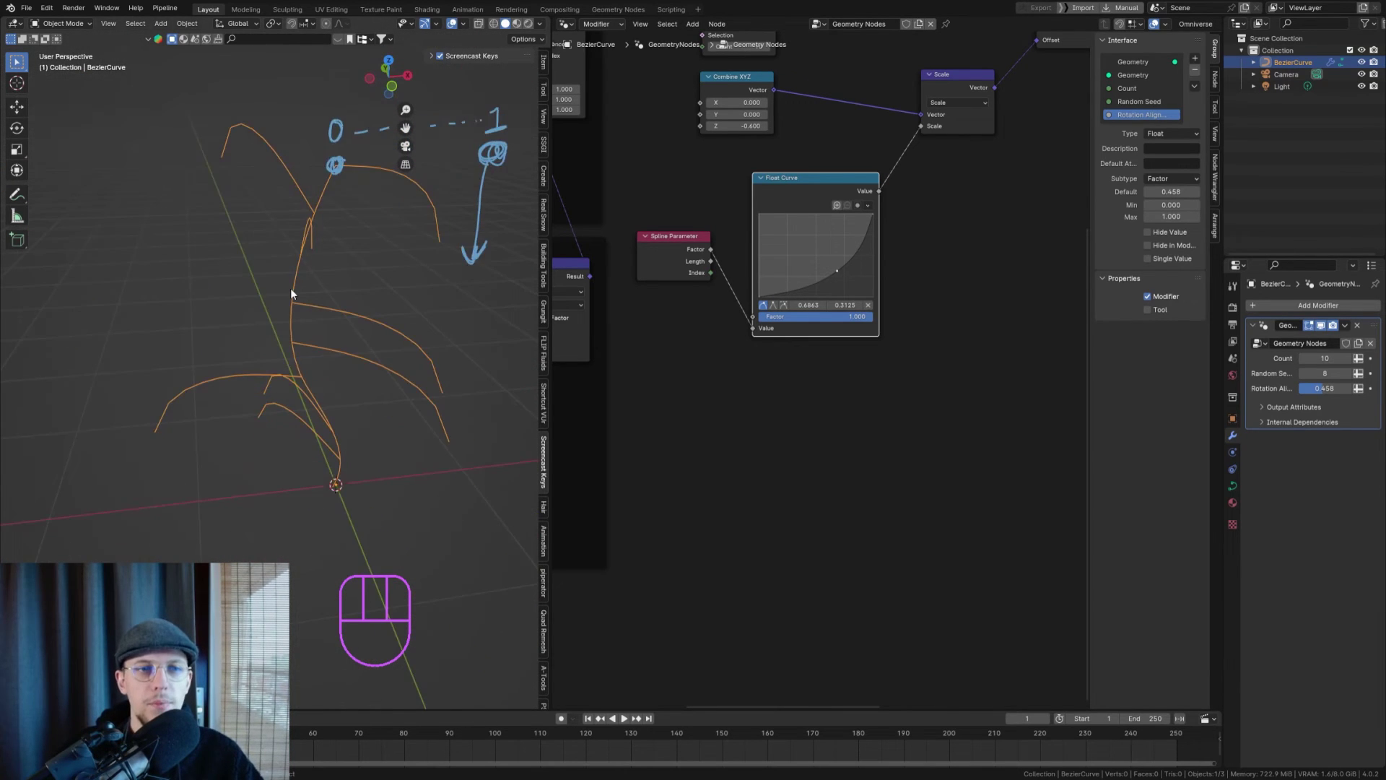
{"action": "key", "text": "KP_1"}
{"action": "left_click_drag", "start_coordinate": [301, 279], "coordinate": [148, 278]}
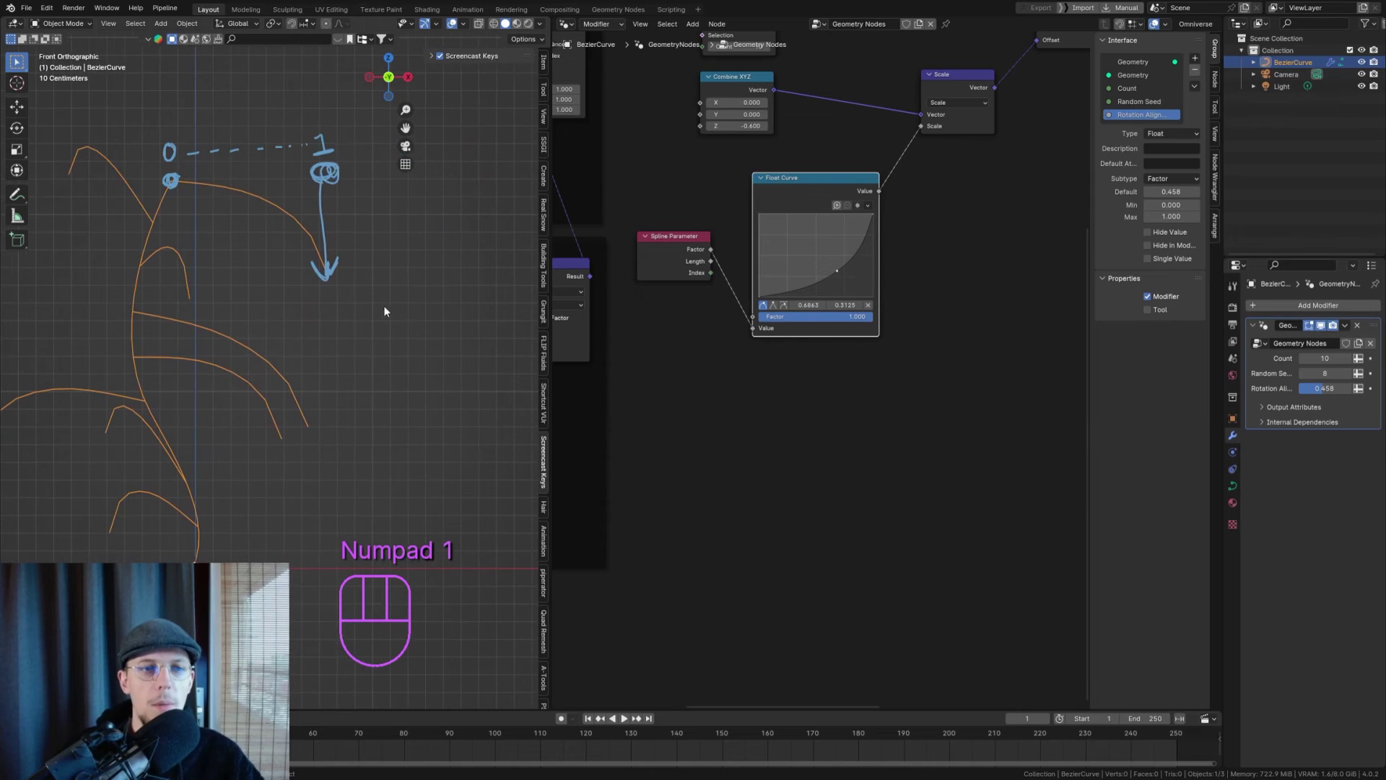
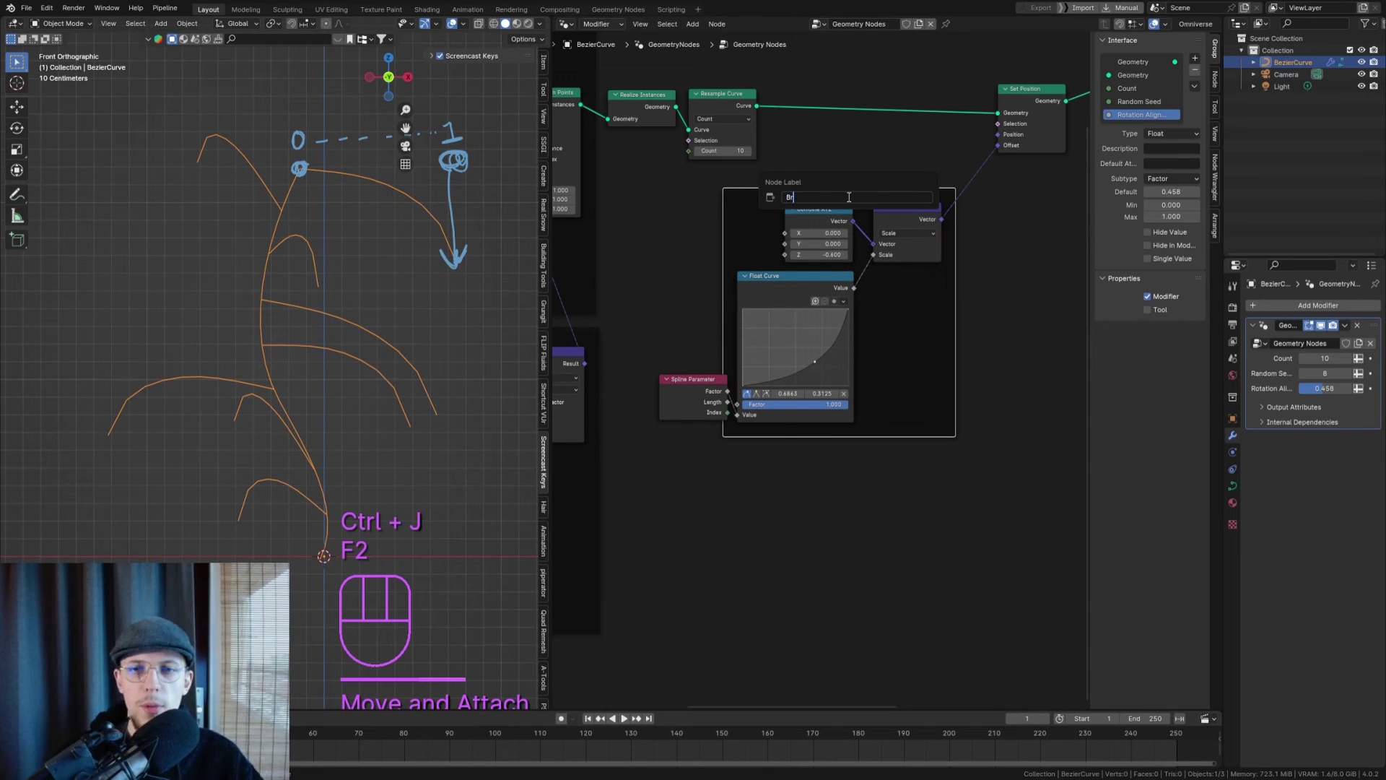
{"action": "type", "text": "nd Attach"}
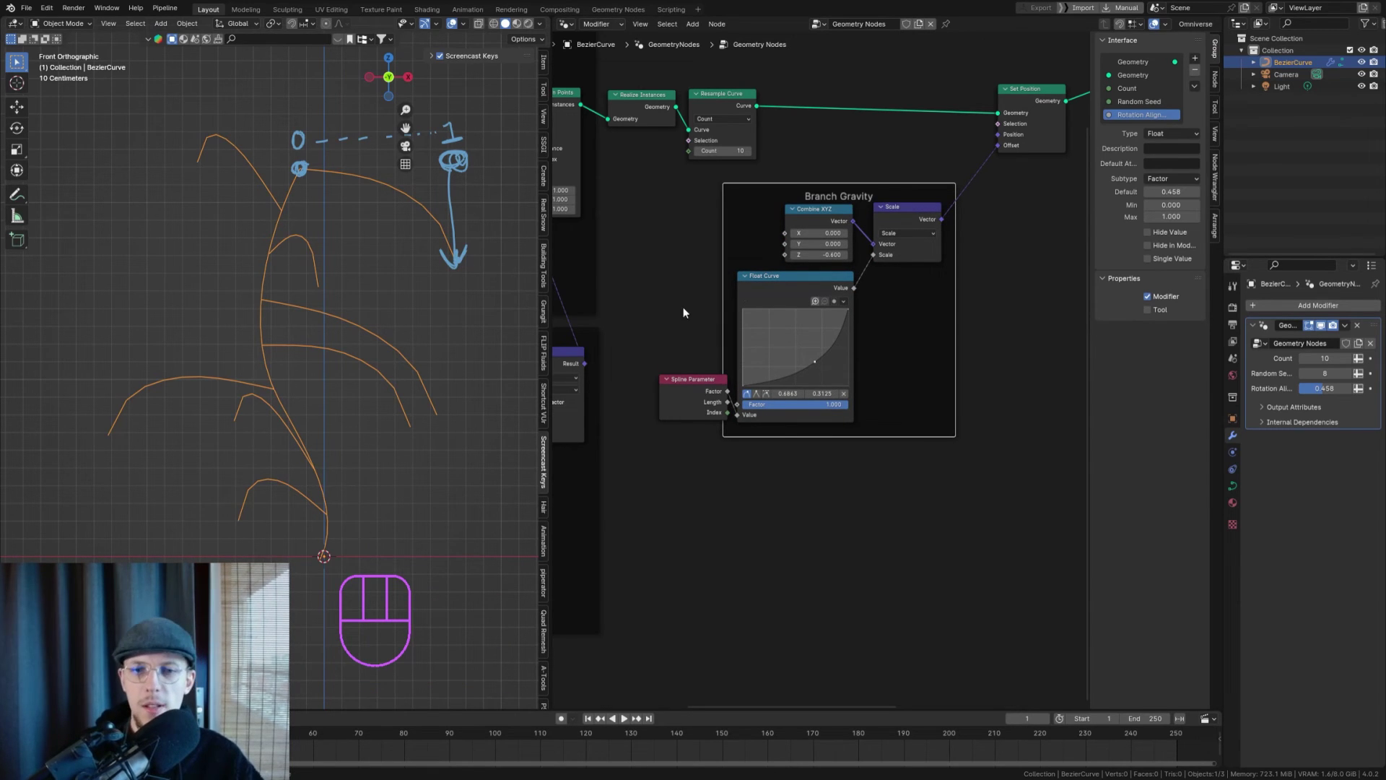
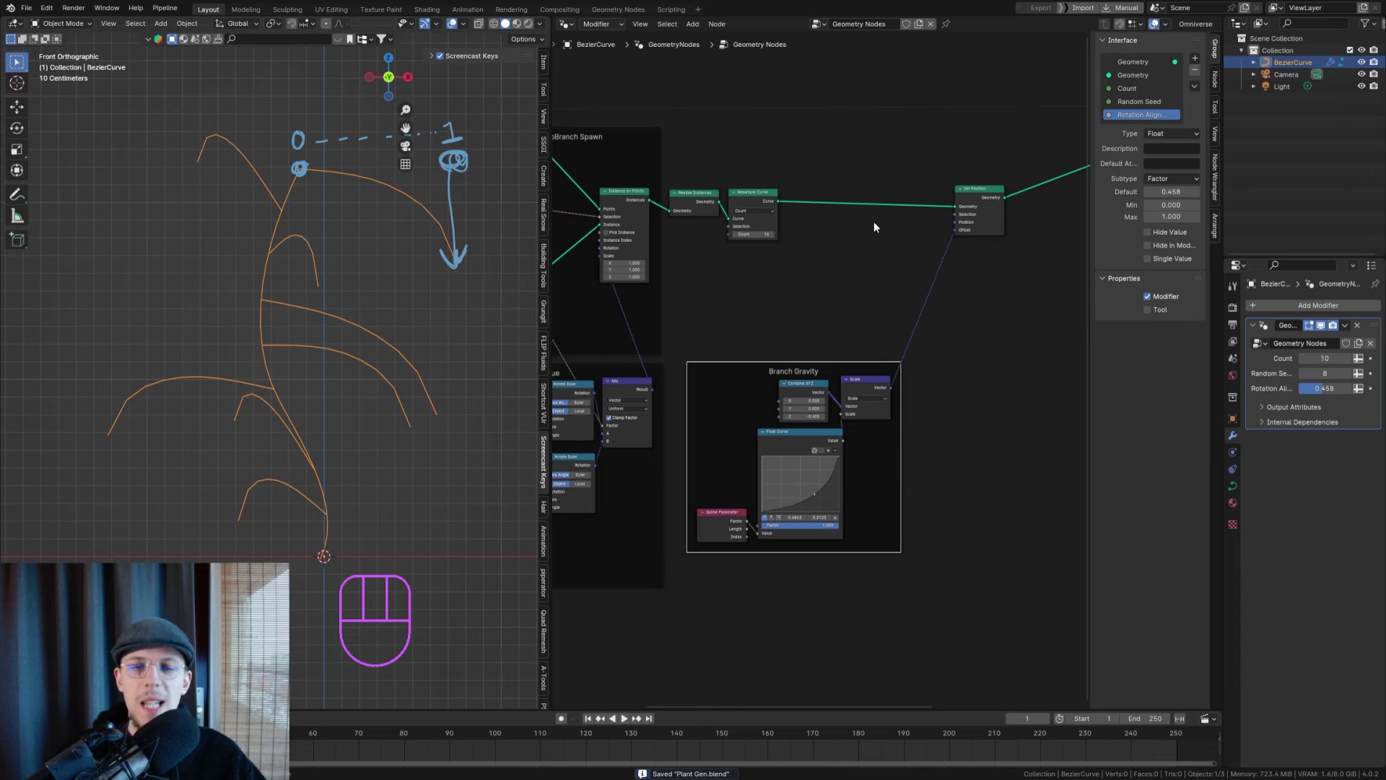
- Focus the Realize Instances, Resample Curve and Set Position chain for inserting Trim Curve
{"action": "left_click", "coordinate": [717, 179]}
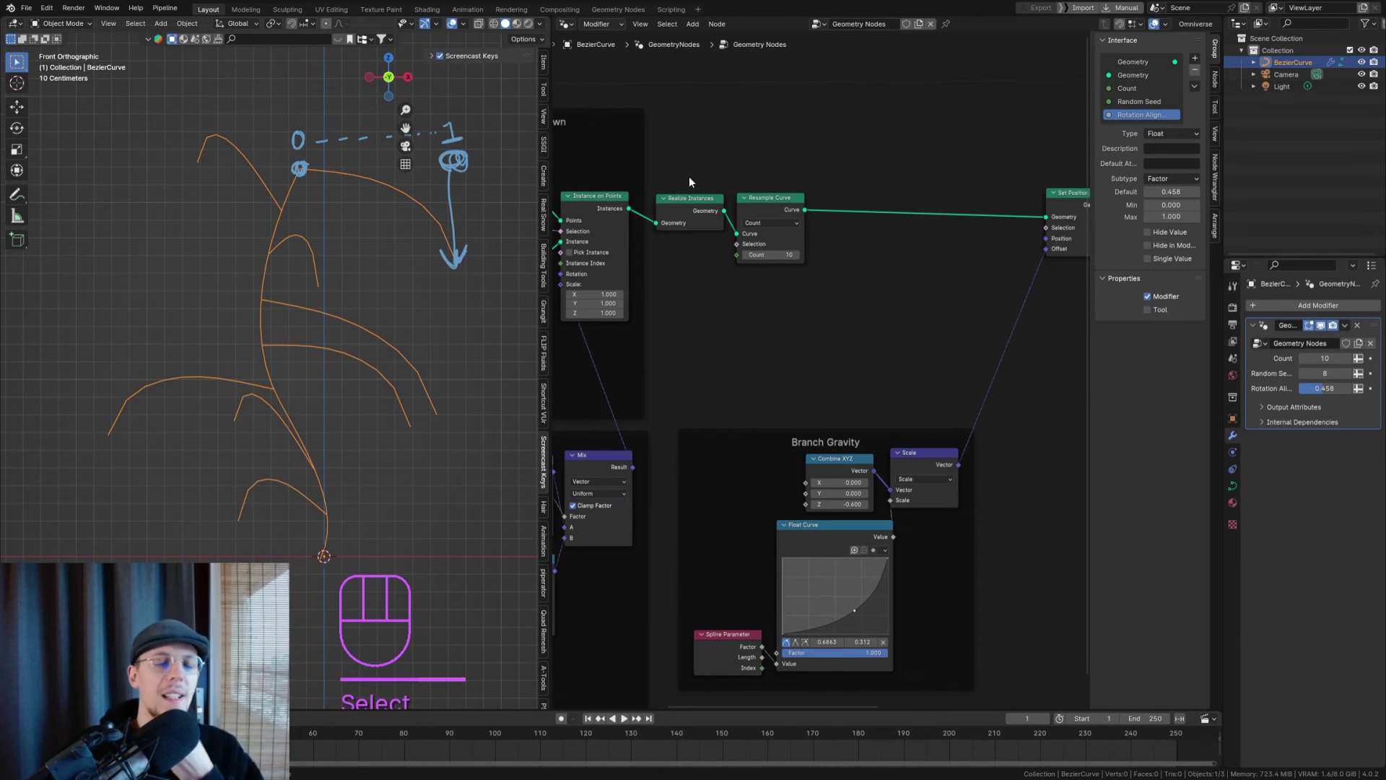
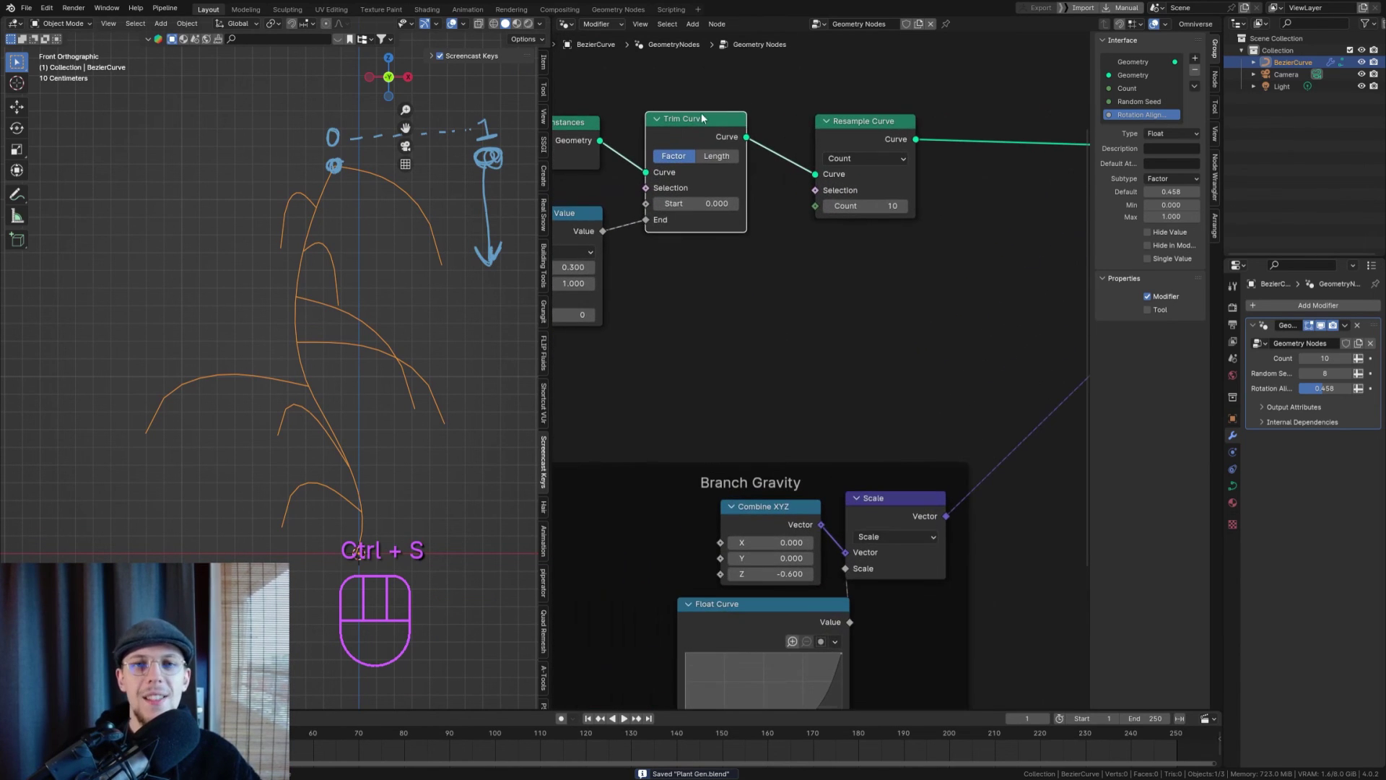
{"action": "left_click", "coordinate": [721, 130]}
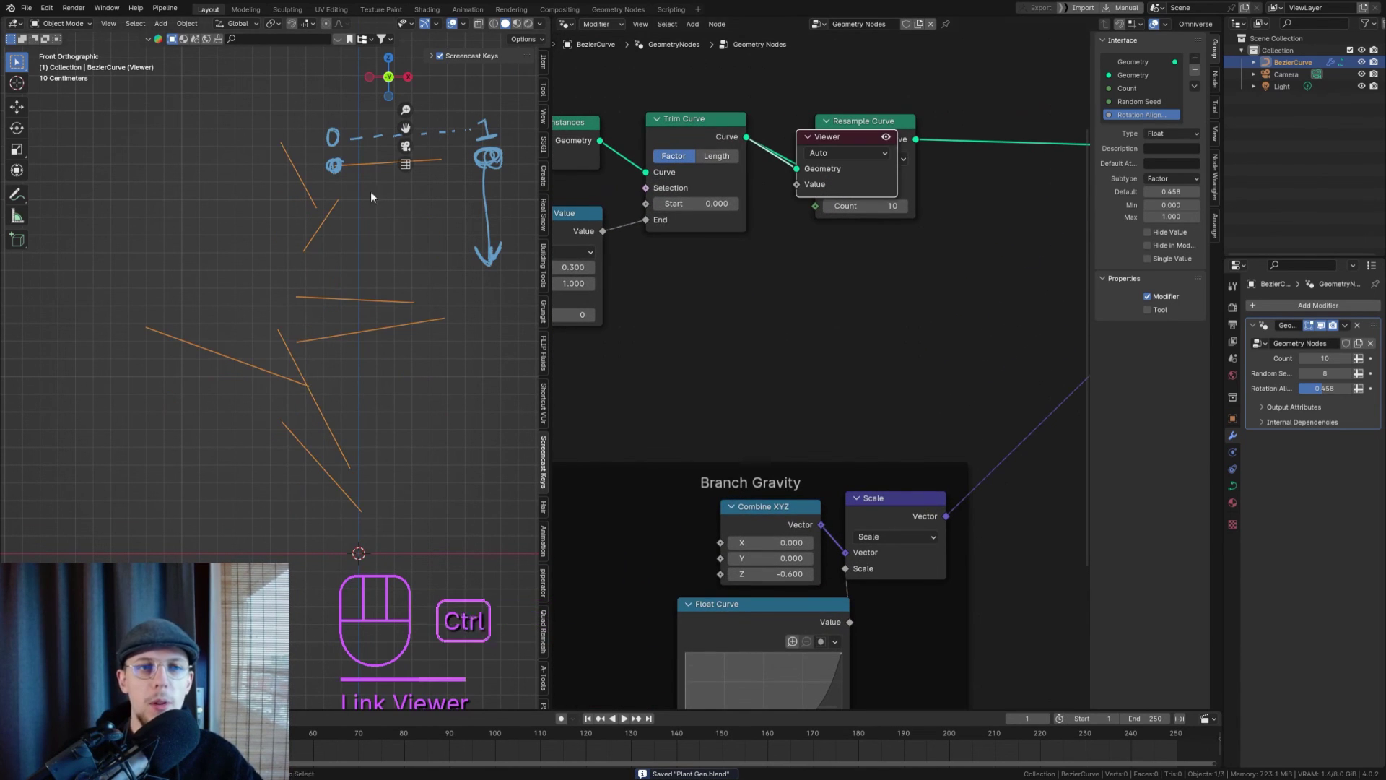
{"action": "middle_click", "coordinate": [705, 216]}
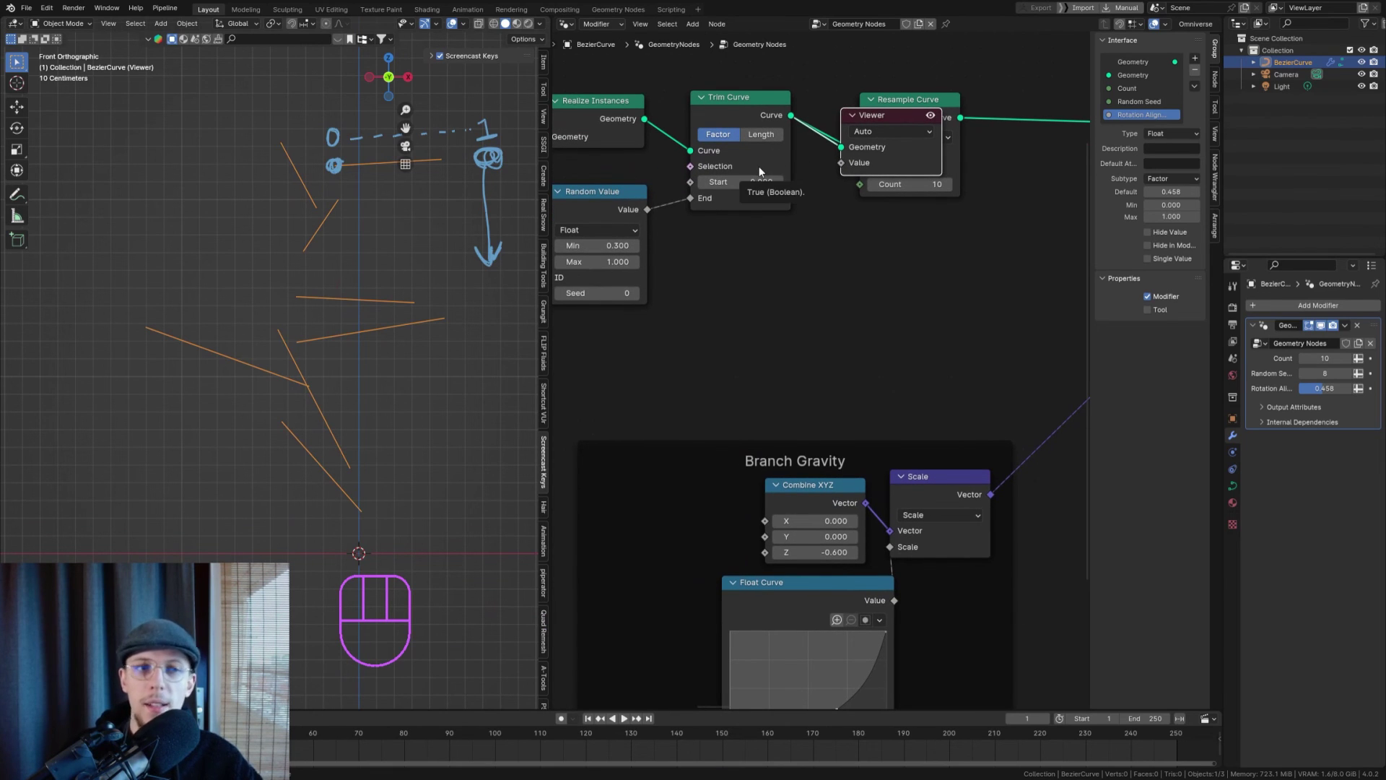
{"action": "key", "text": "ctrl+z"}
{"action": "key", "text": "ctrl+s"}
{"action": "left_click_drag", "start_coordinate": [886, 201], "coordinate": [842, 114]}
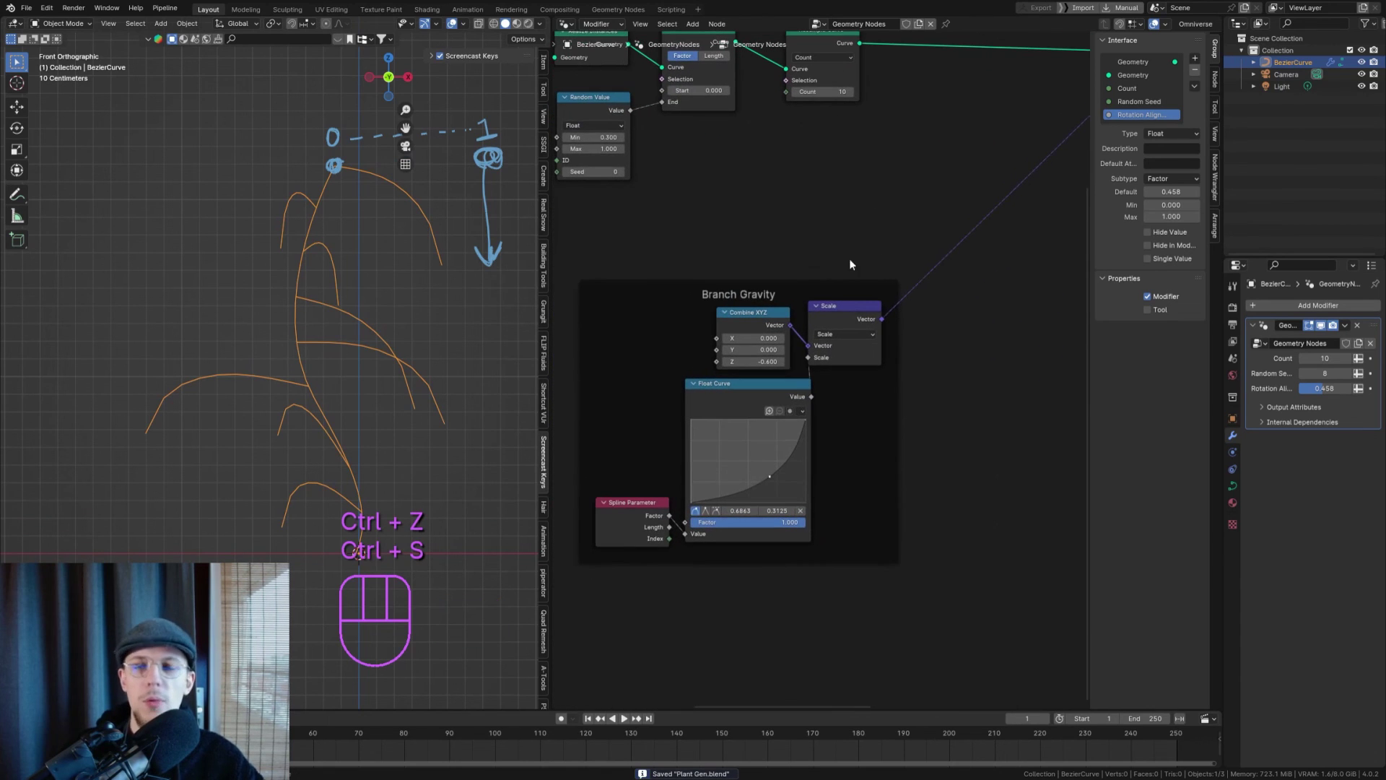